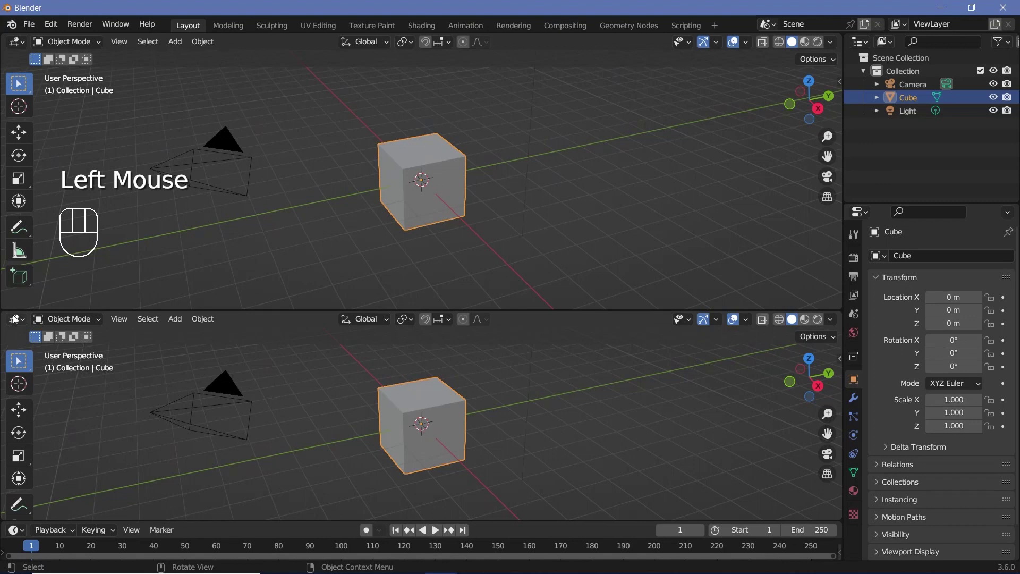
Step: Orbit and zoom the viewport around the default cube before building its geometry node tree
left_click_drag(17, 319, 47, 433)
left_click_drag(370, 221, 487, 211)
scroll("up", 3)
middle_click(476, 209)
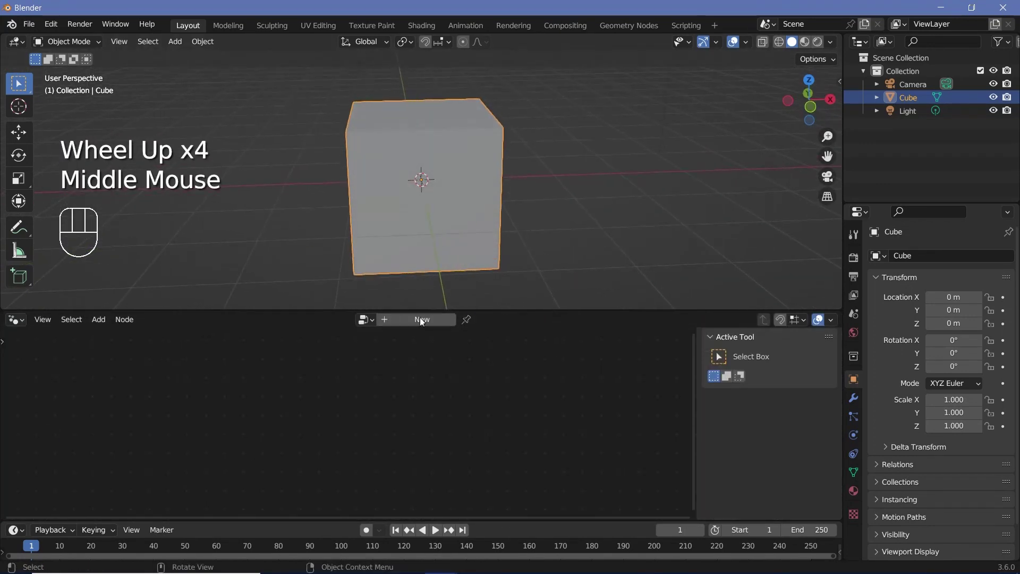
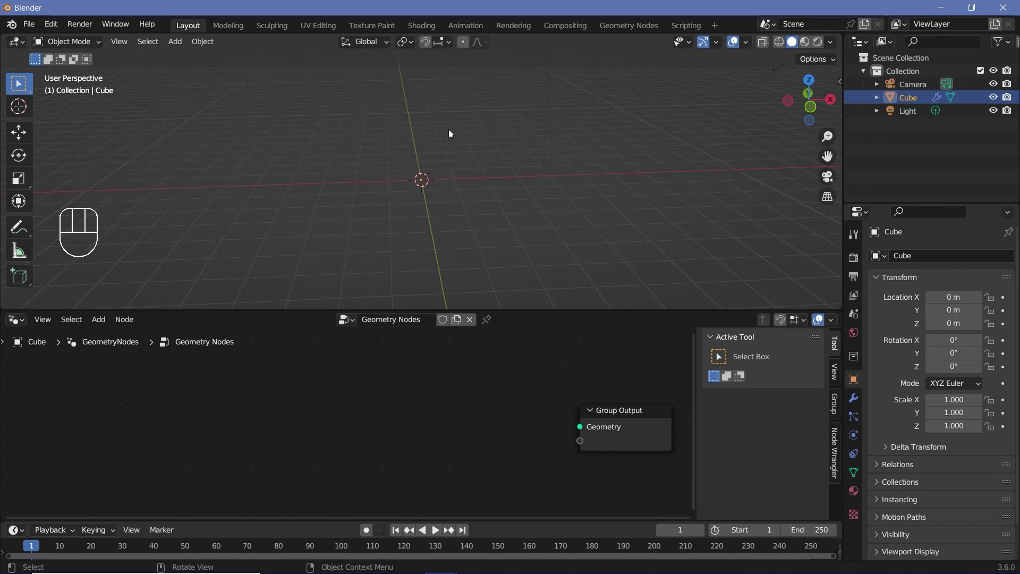
Step: Feed an Ico Sphere through Dual Mesh into the output and raise its subdivisions to 4
key("shift+a")
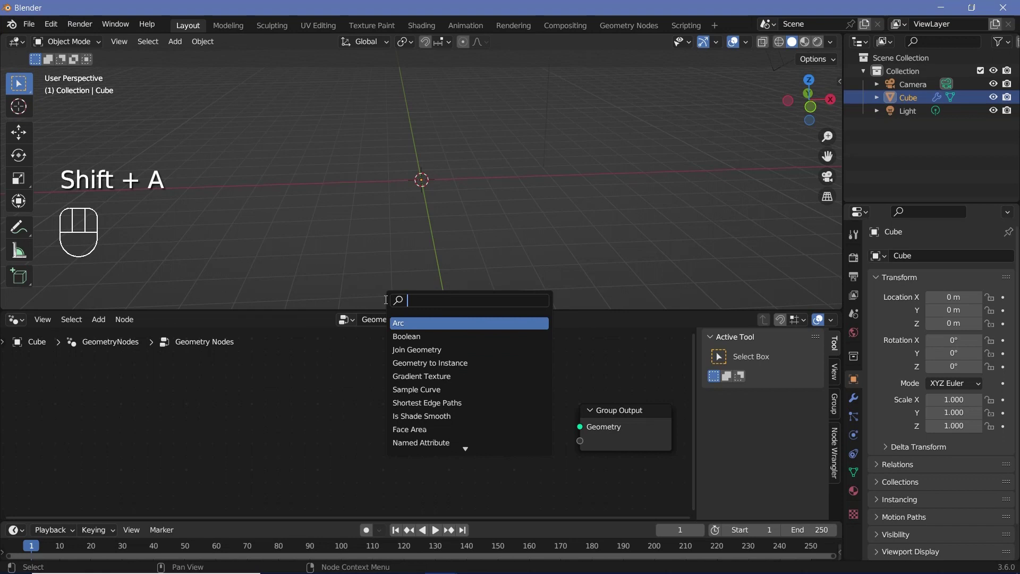
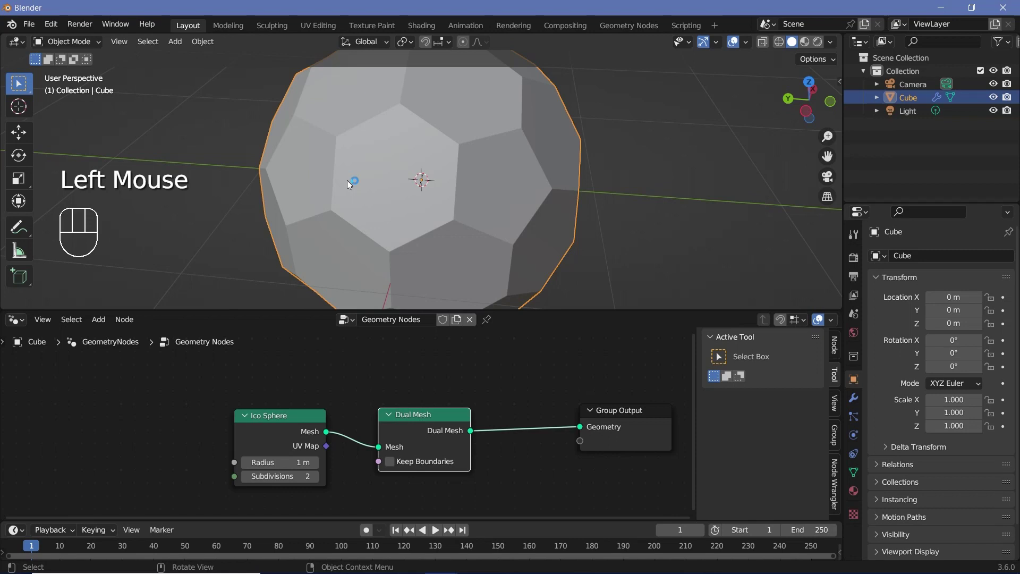
left_click_drag(484, 211, 456, 198)
scroll("down", 3)
left_click_drag(440, 212, 528, 211)
left_click(318, 478)
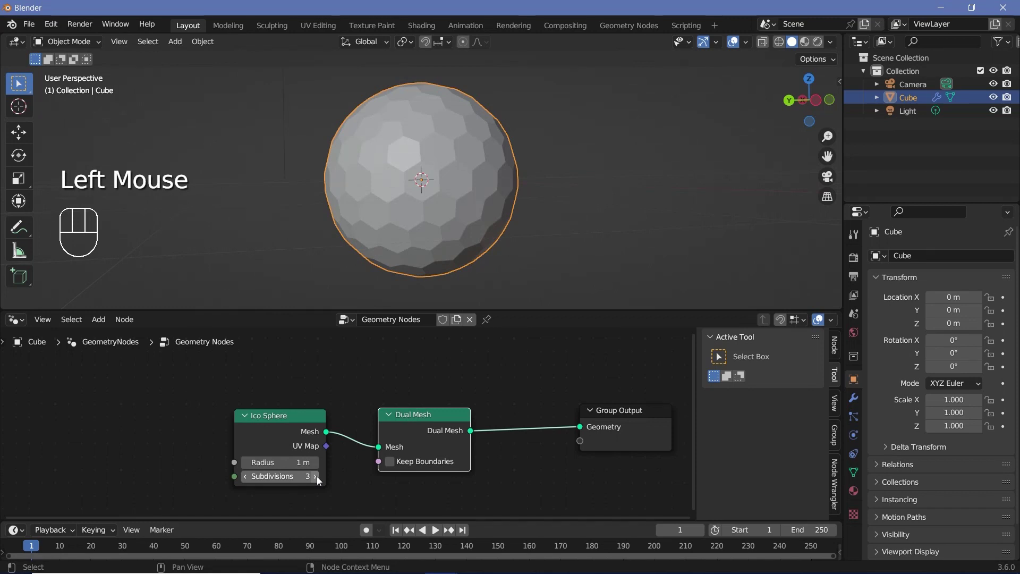
left_click(323, 481)
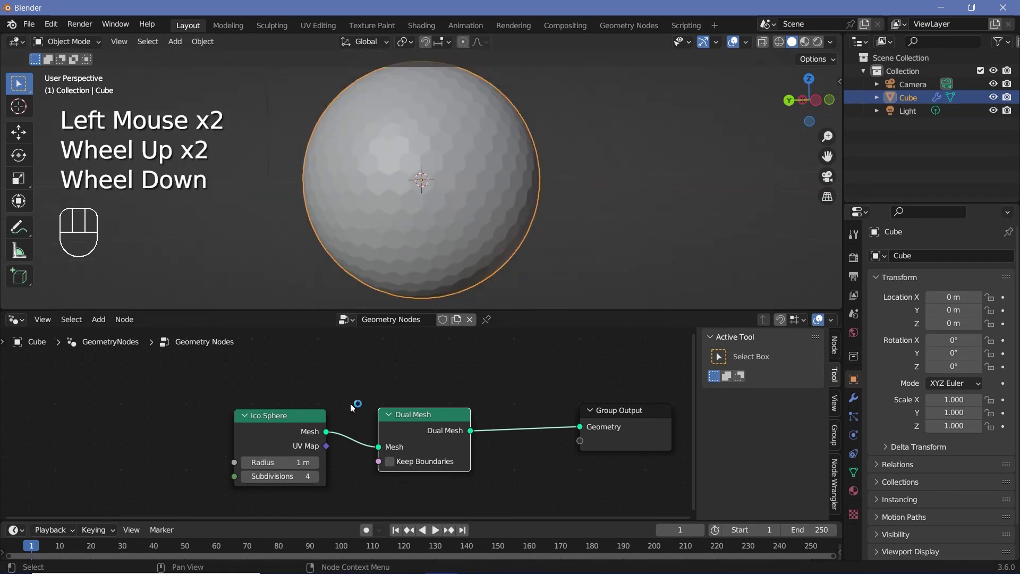
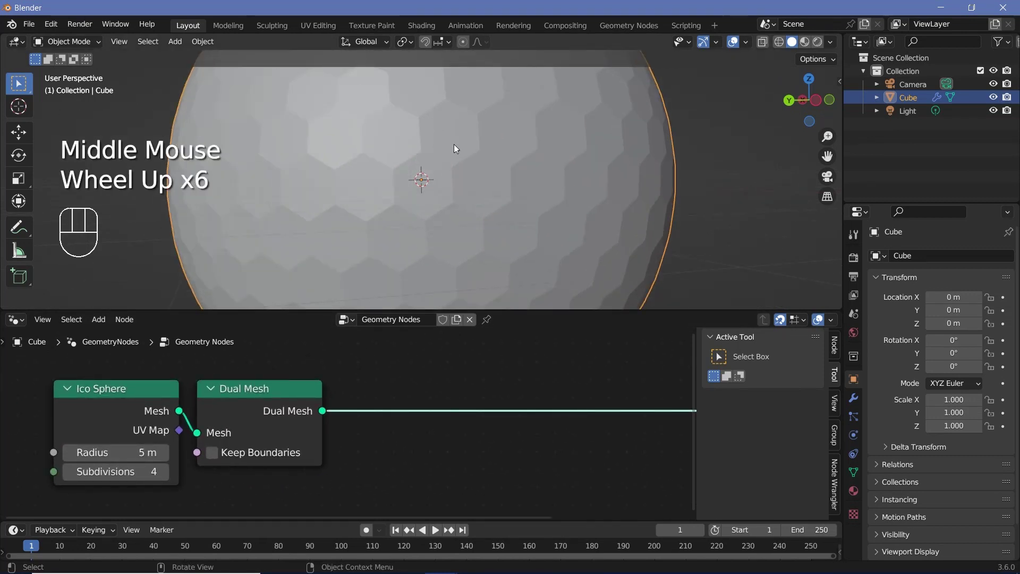
Step: Insert a Split Edges node after Dual Mesh so each hexagon becomes separate
key("shift+a")
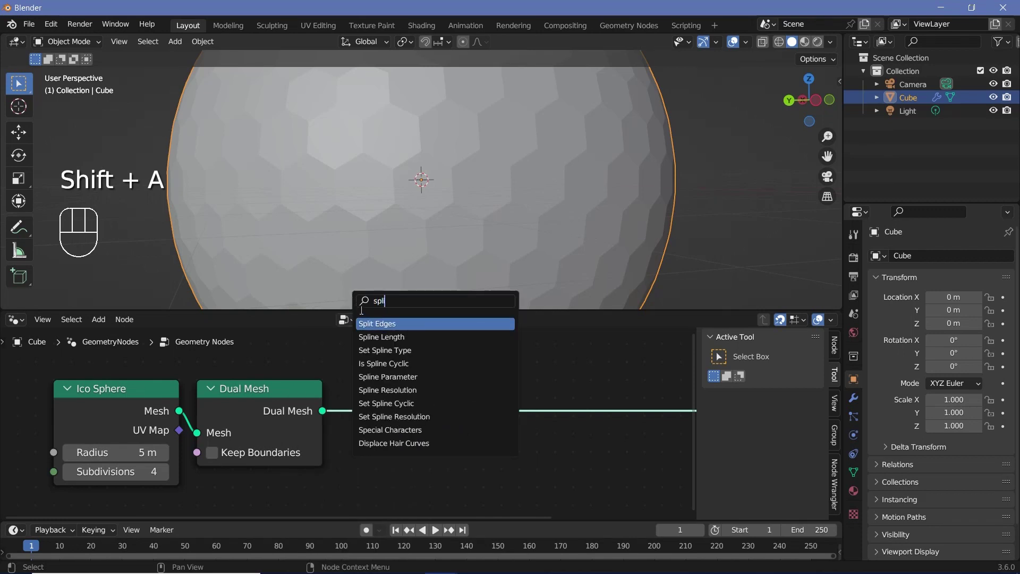
left_click_drag(390, 425, 457, 427)
scroll("down", 3)
middle_click(514, 405)
scroll("down", 3)
left_click(550, 428)
Step: Add Scale Elements at 0.9 on faces and extrude the tiles individually, checking the gaps
key("shift+a")
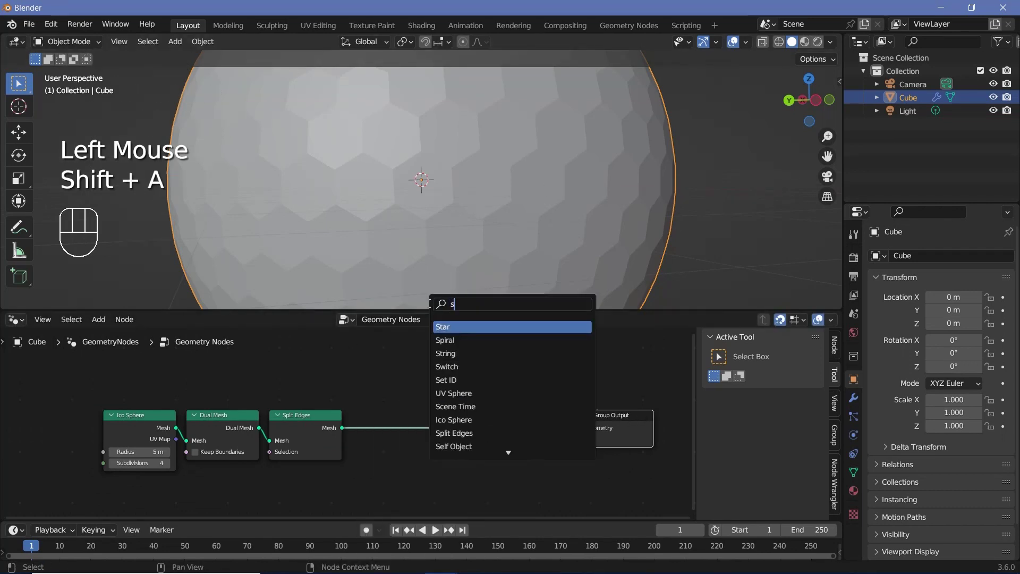
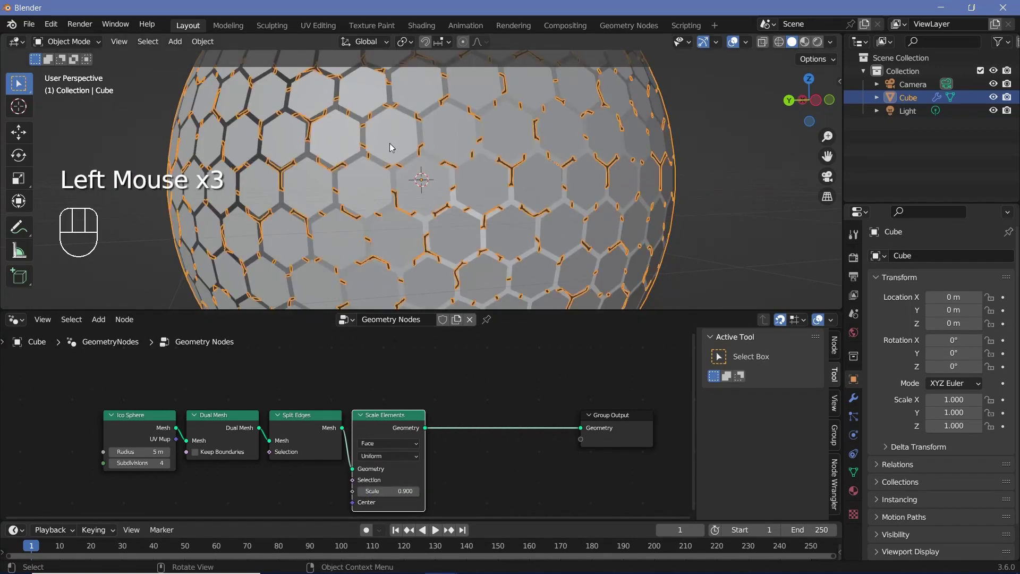
left_click_drag(387, 161, 418, 190)
scroll("down", 3)
left_click_drag(478, 428, 543, 410)
scroll("up", 3)
scroll("down", 3)
middle_click(486, 179)
left_click_drag(452, 178, 389, 174)
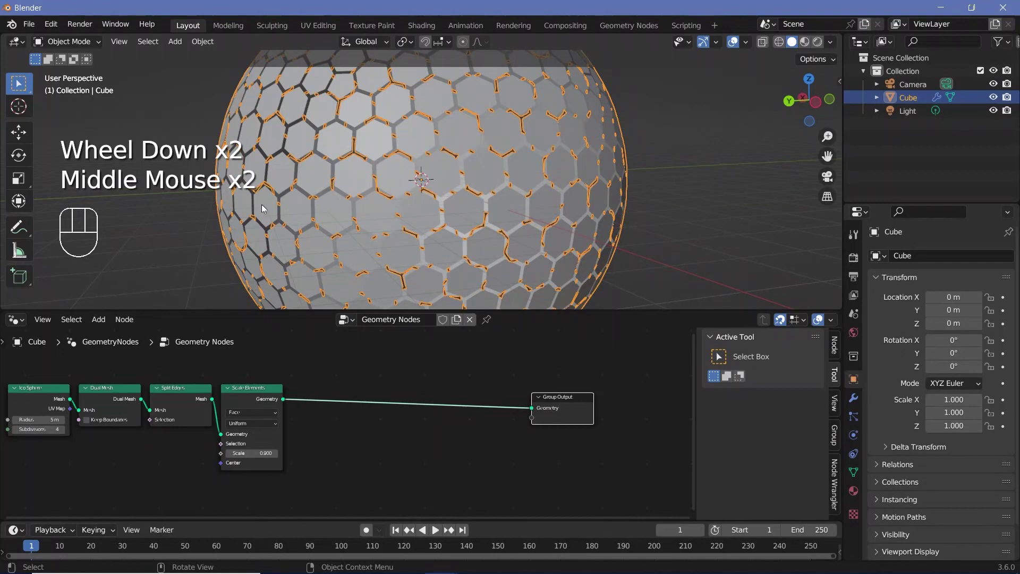
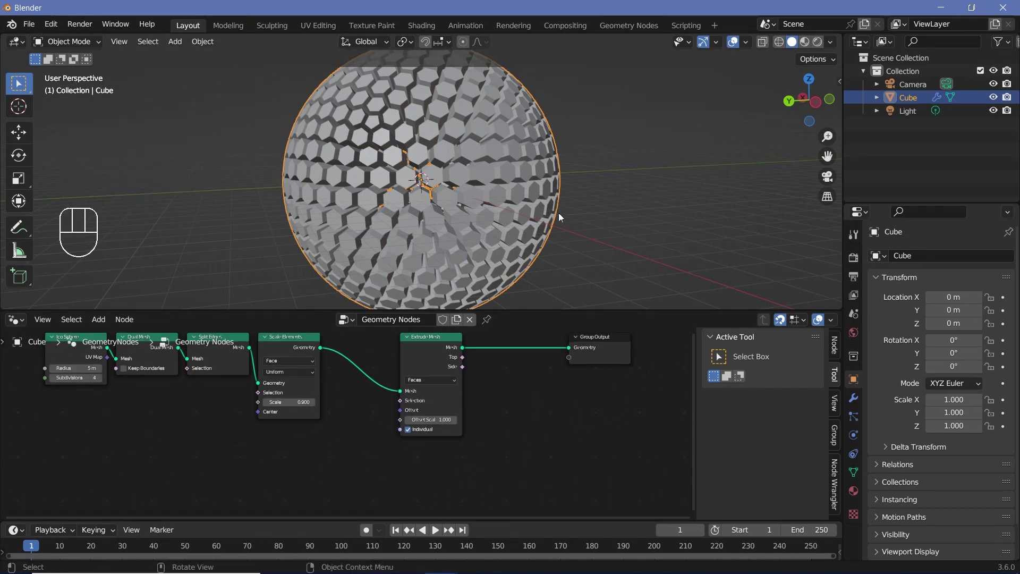
Step: Add a Bezier circle and scale it to 10 so it rings the hexagon sphere
left_click_drag(524, 221, 481, 231)
middle_click(419, 238)
scroll("down", 3)
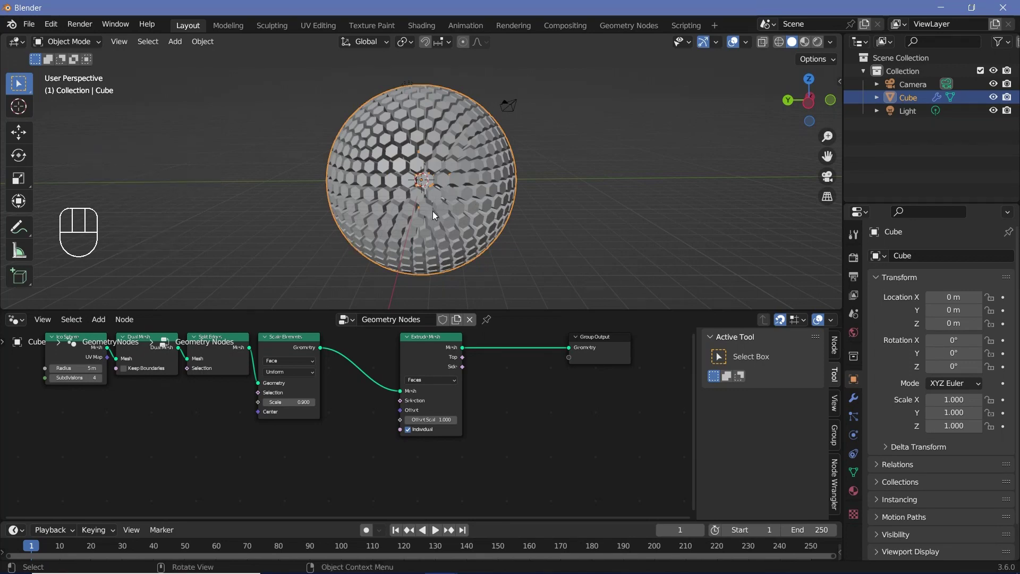
key("shift+a")
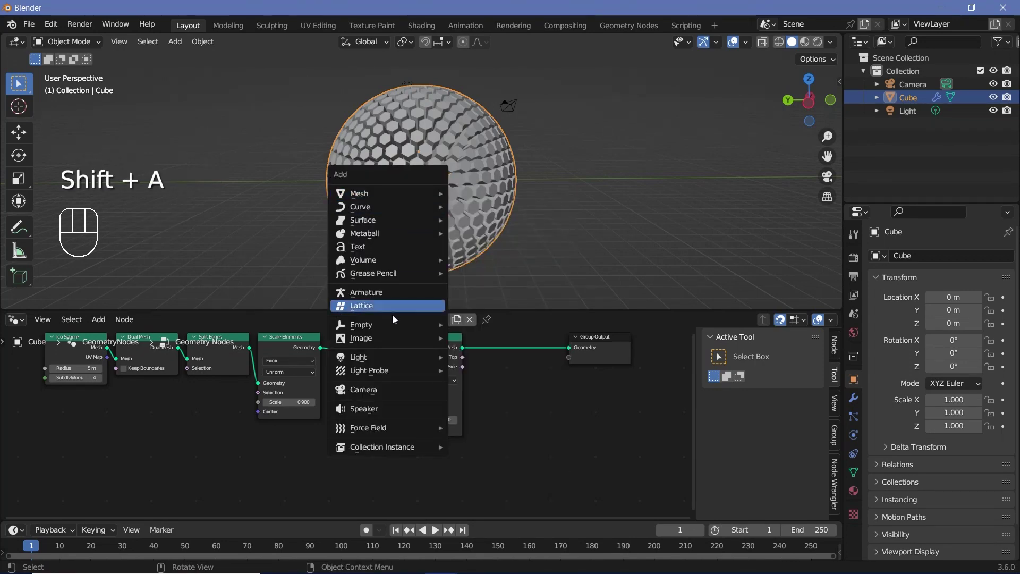
key("s")
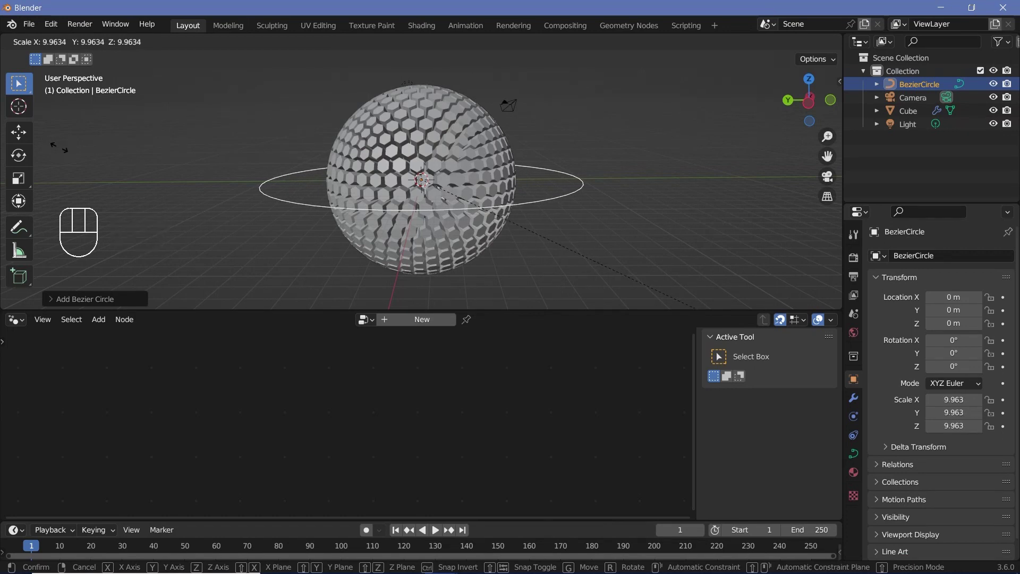
Step: Tilt the circle 45° on X, duplicate it and rotate the copy to 135°
key("r")
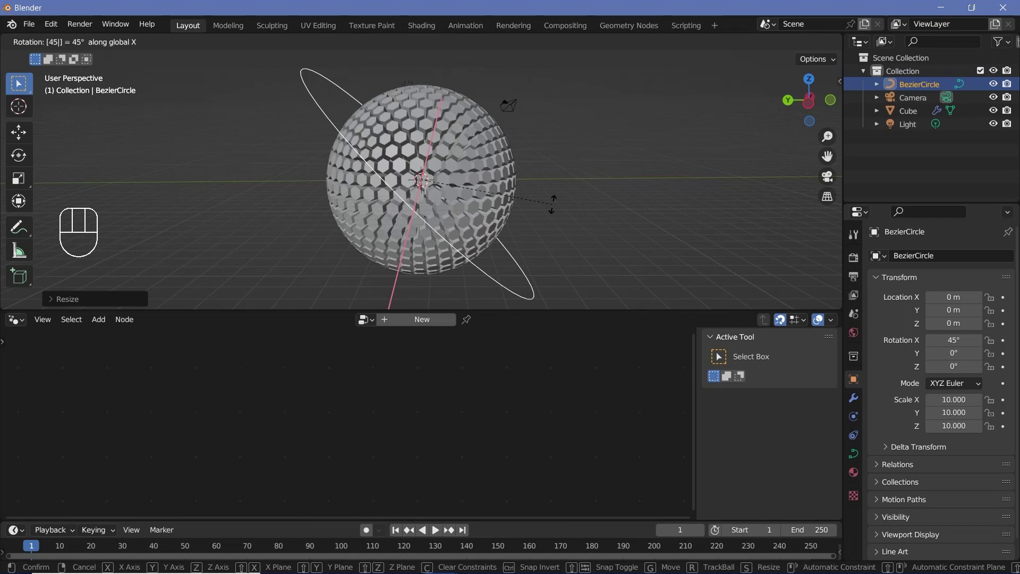
key("shift+d")
key("r")
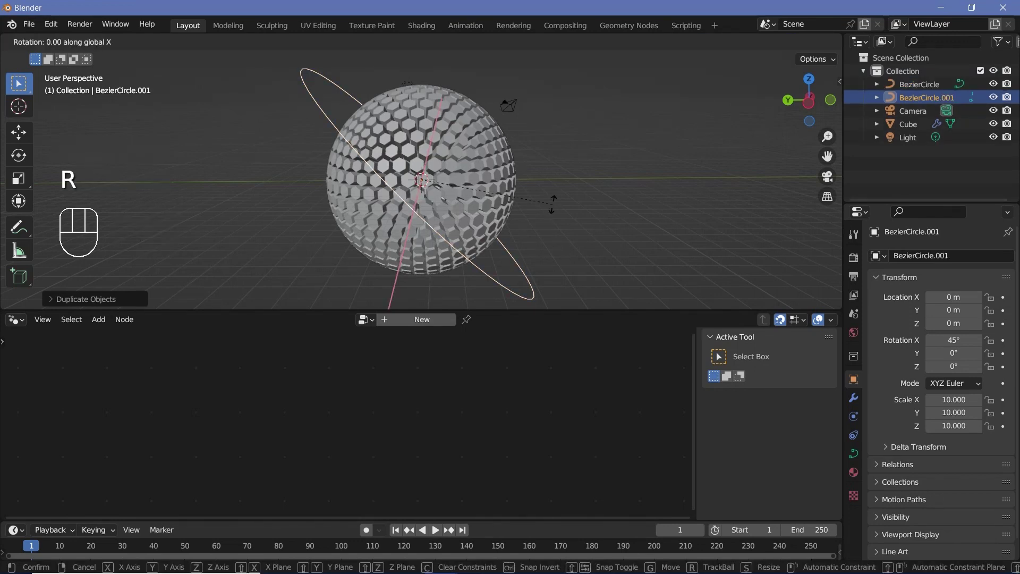
middle_click(527, 124)
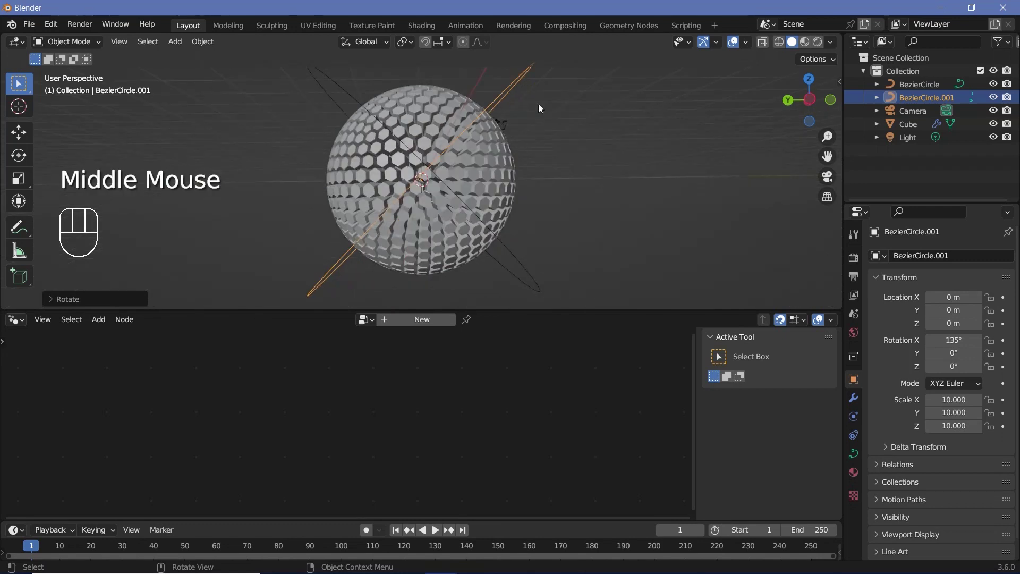
left_click_drag(499, 153, 490, 163)
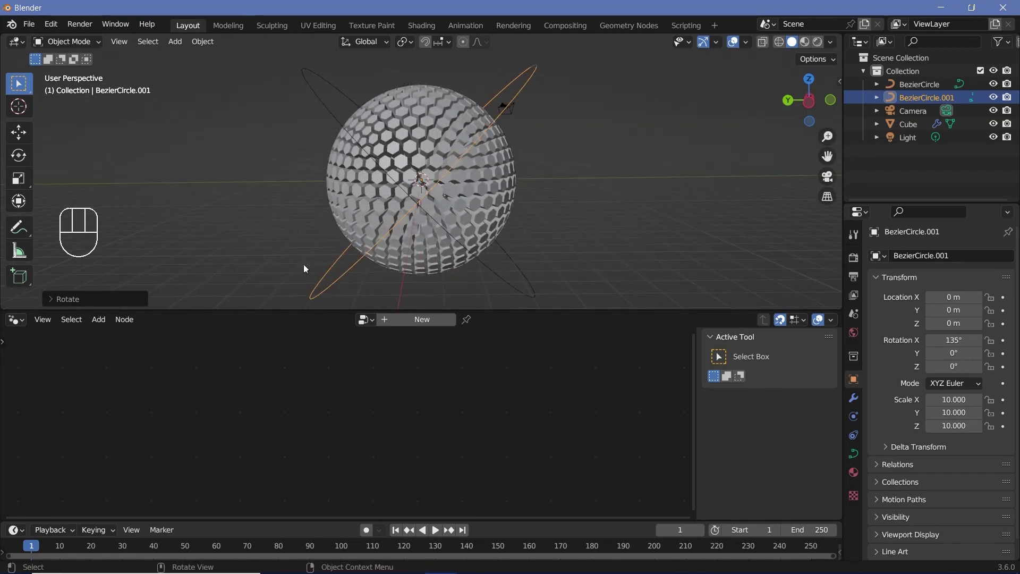
Step: Add a subdivided UV sphere following BezierCircle via a Follow Path constraint, then duplicate it as Sphere.001
key("shift+a")
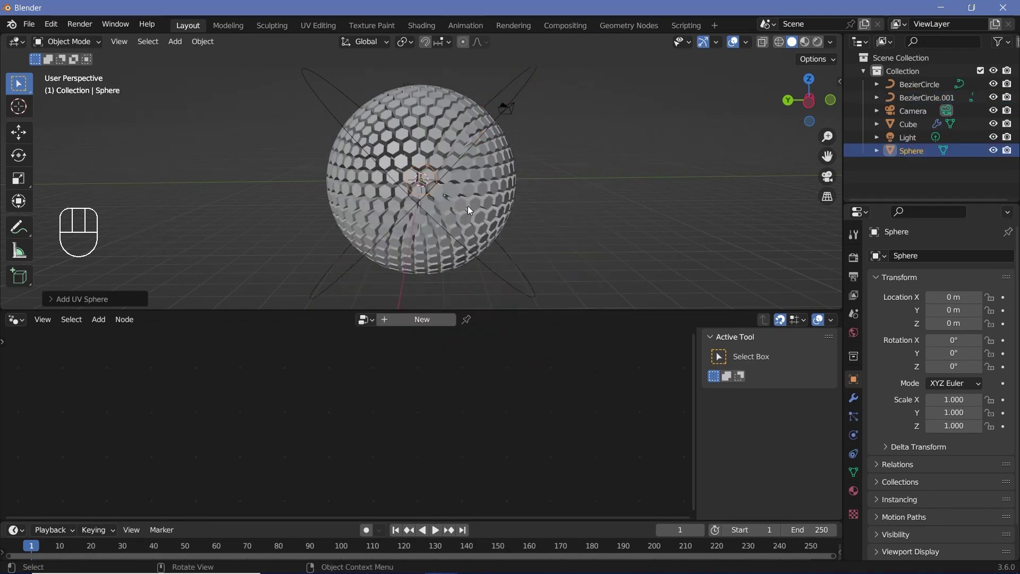
key("ctrl+2")
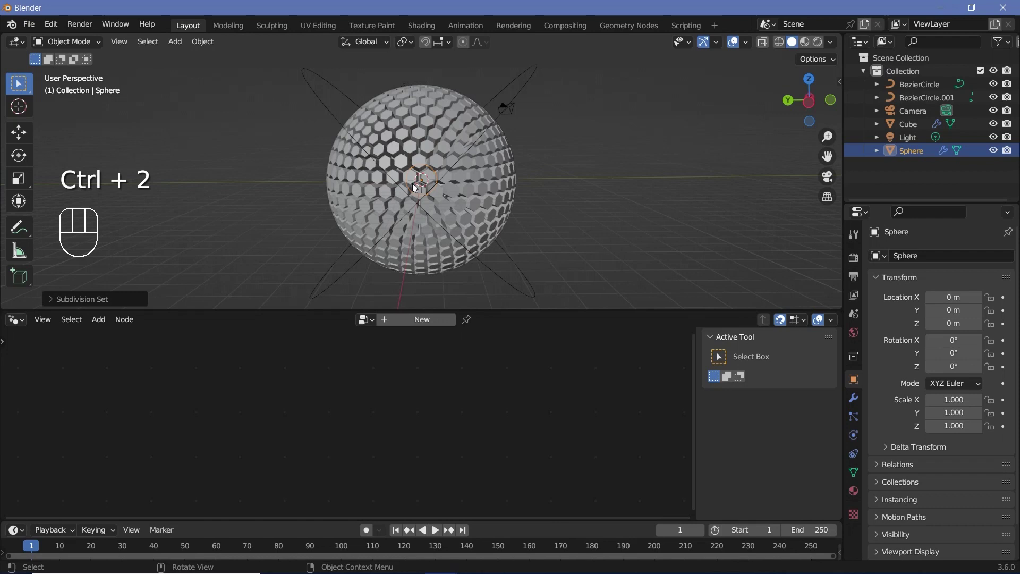
left_click(859, 460)
left_click_drag(930, 257, 961, 359)
left_click(998, 301)
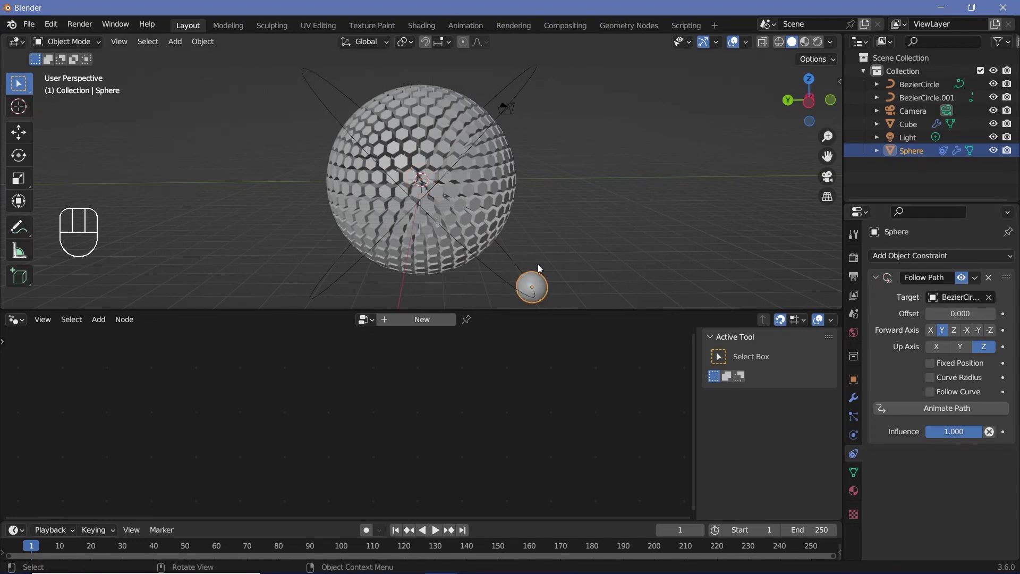
key("shift+d")
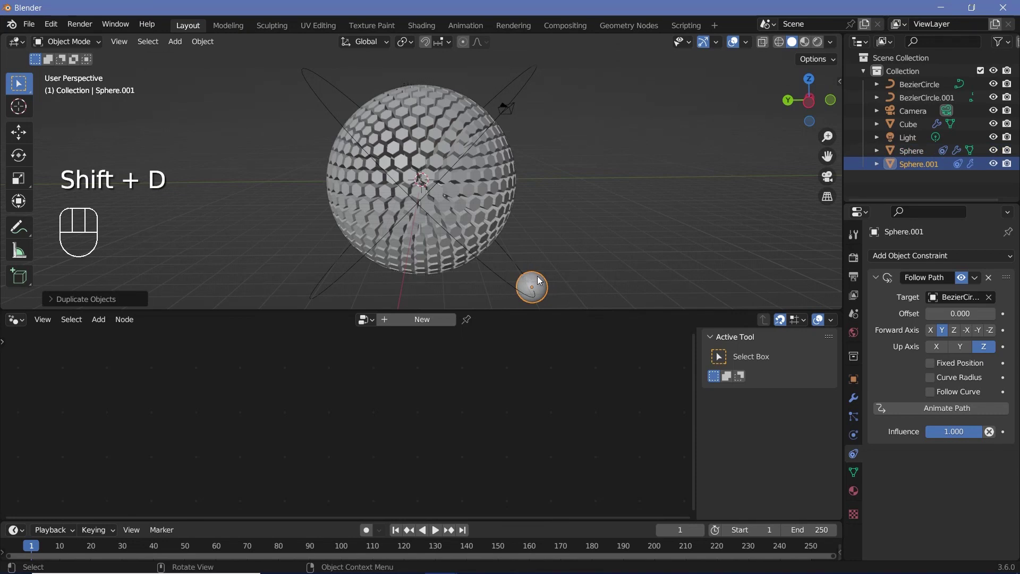
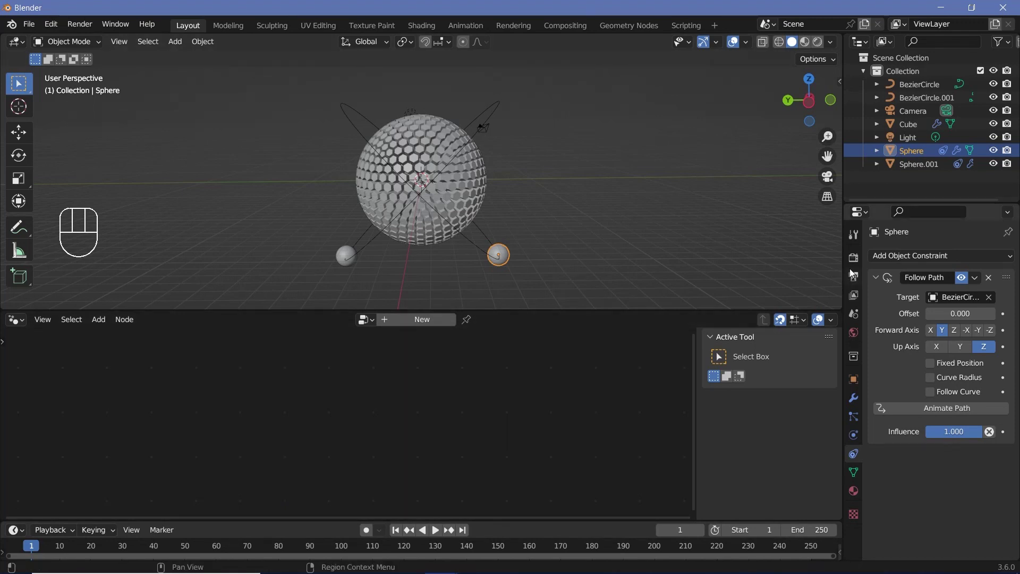
Step: Enable refraction under Screen Space Reflections in the render settings
left_click(857, 268)
left_click(891, 349)
left_click_drag(891, 369, 892, 423)
left_click_drag(892, 423, 871, 422)
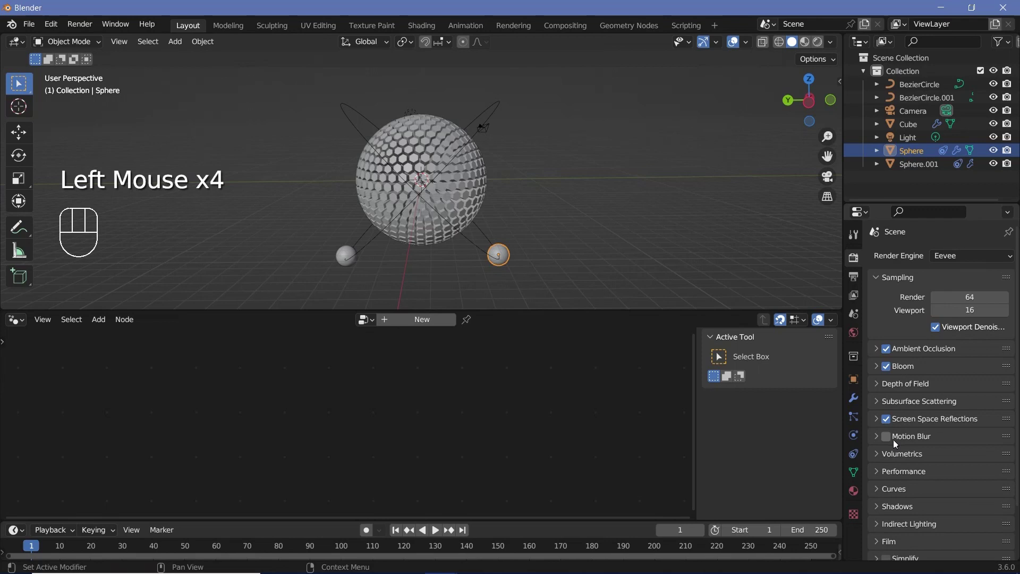
left_click(881, 423)
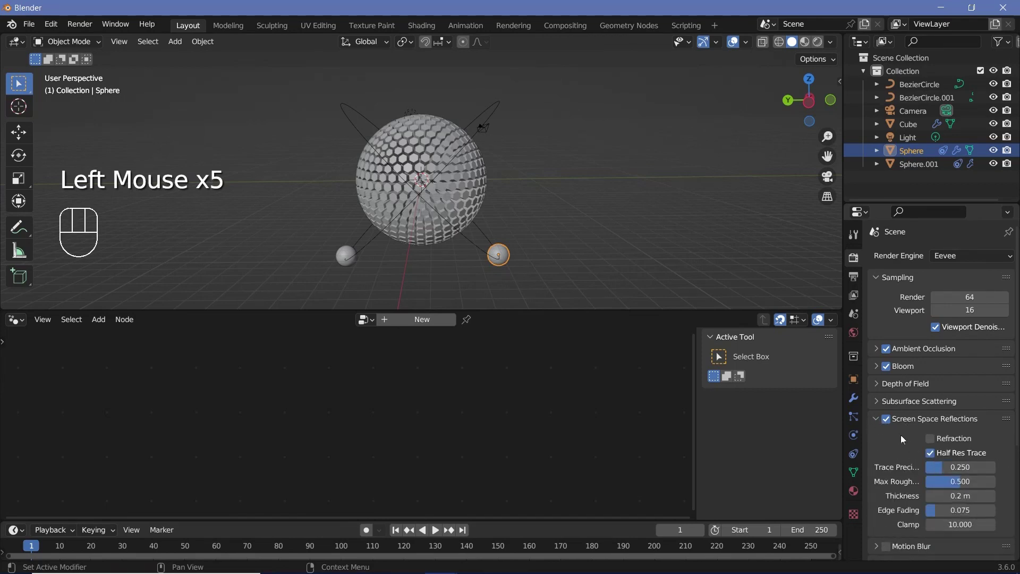
left_click(934, 443)
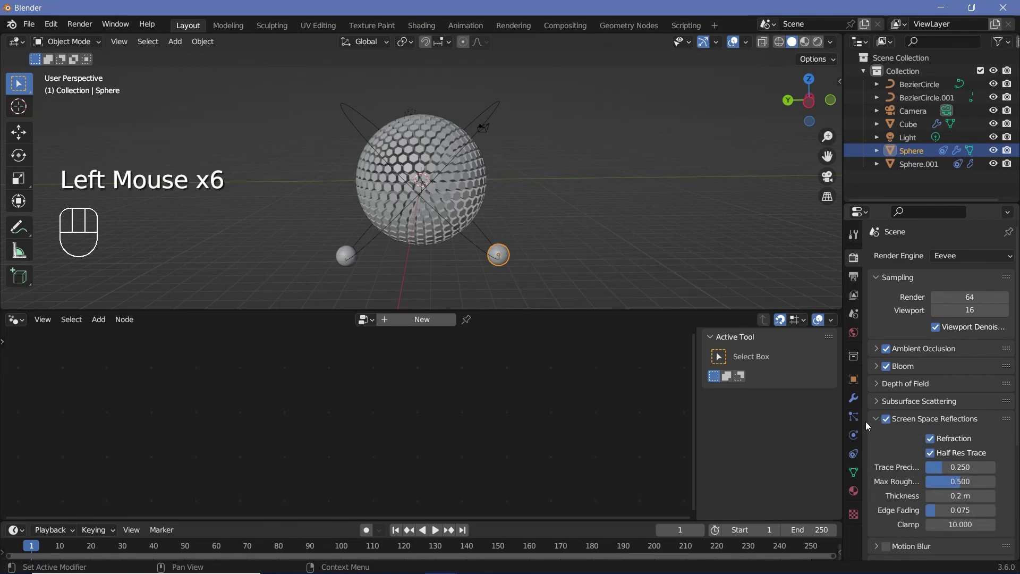
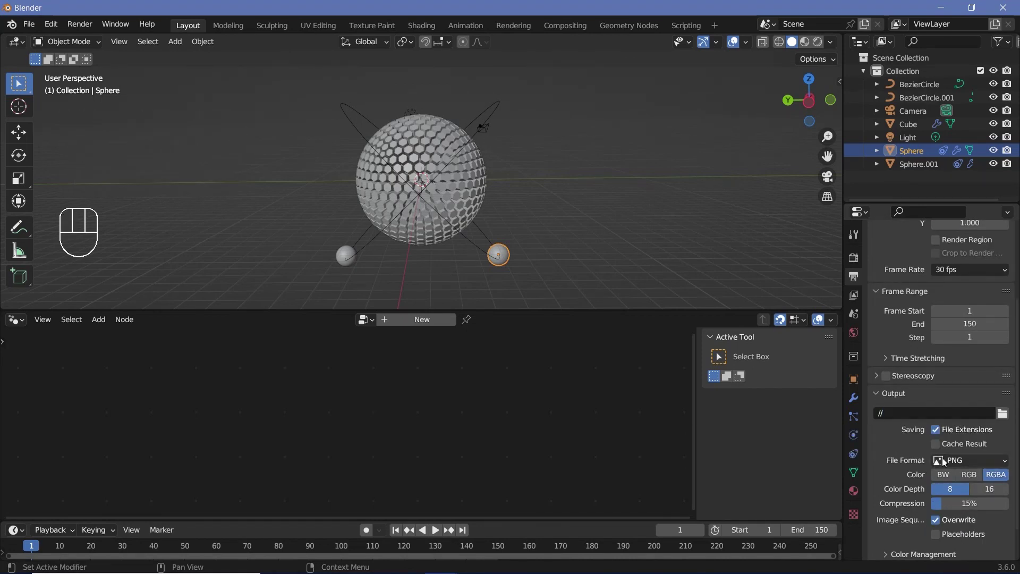
Step: Set the output file format to FFmpeg Video and scroll back through the properties panel
left_click_drag(941, 464, 882, 437)
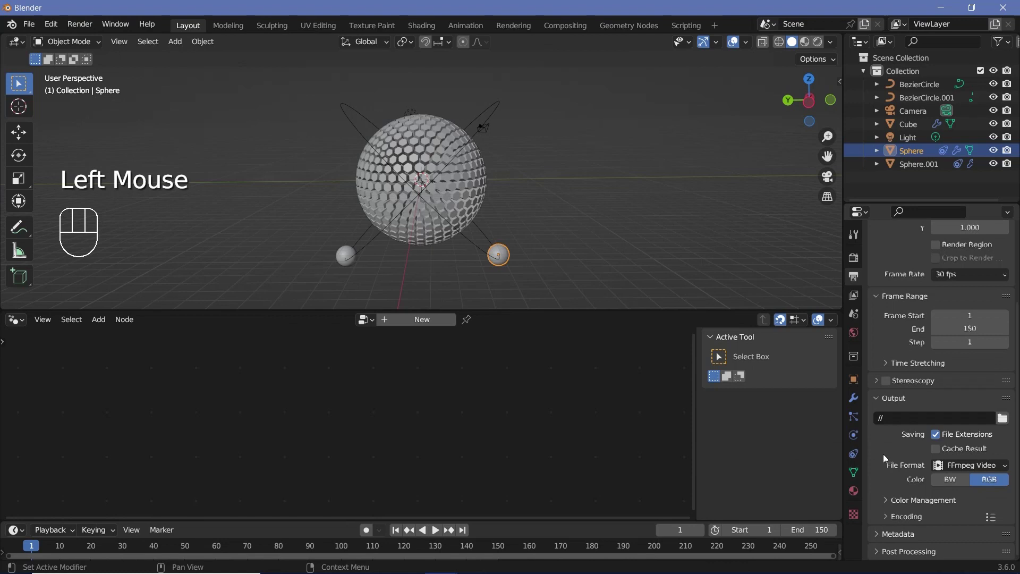
scroll("down", 3)
scroll("down", 3)
left_click(901, 521)
left_click_drag(971, 412, 947, 458)
left_click_drag(955, 488, 899, 439)
scroll("down", 3)
scroll("up", 3)
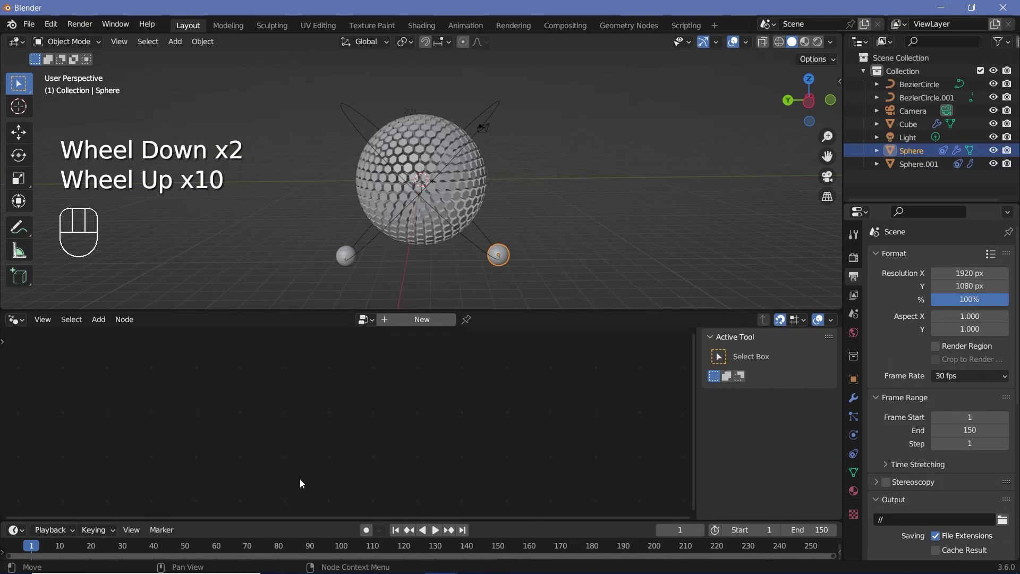
Step: Keyframe the Sphere's Follow Path offset to -100 over frames 0–150 with linear interpolation
key("Left")
left_click(857, 459)
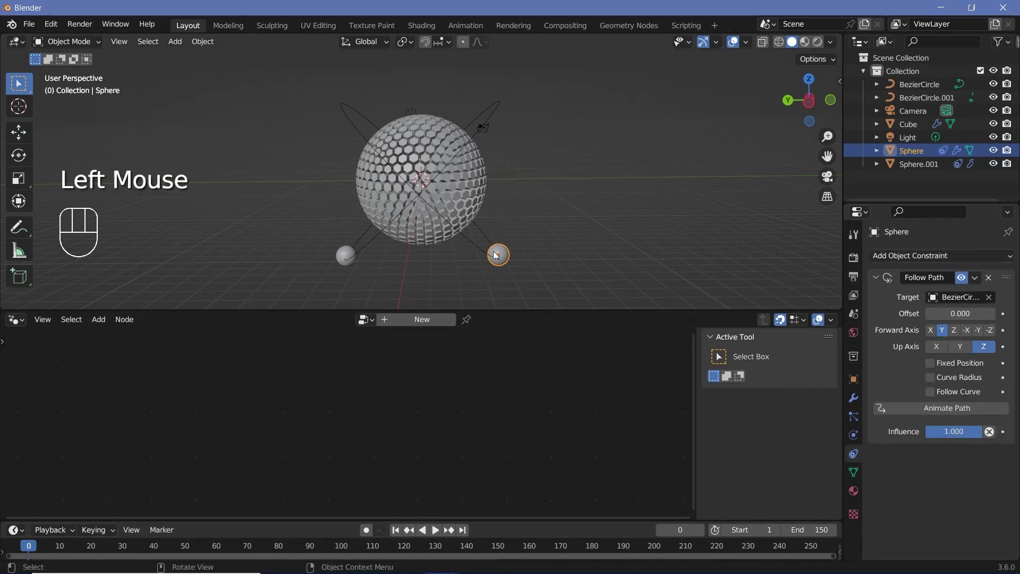
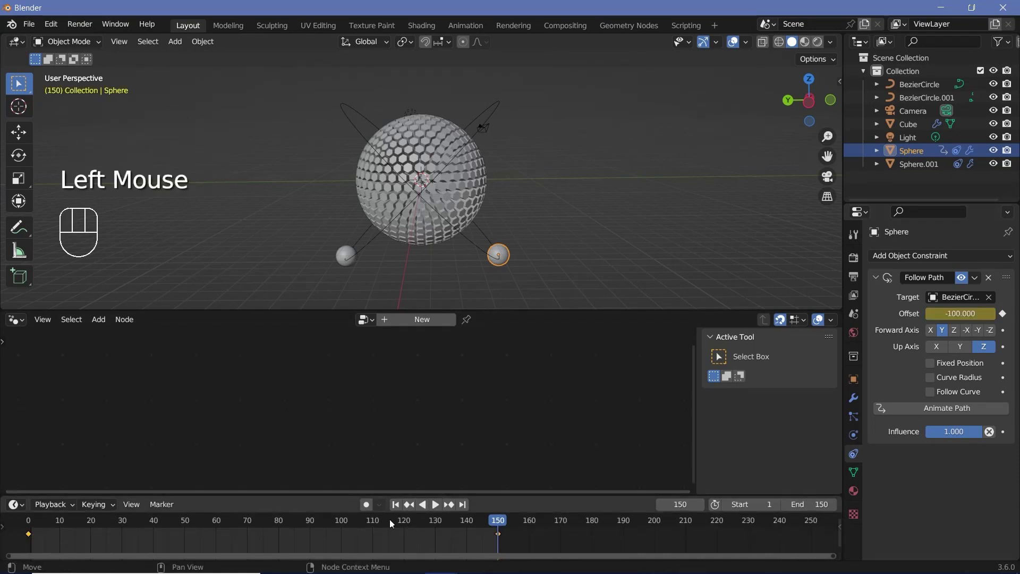
key("t")
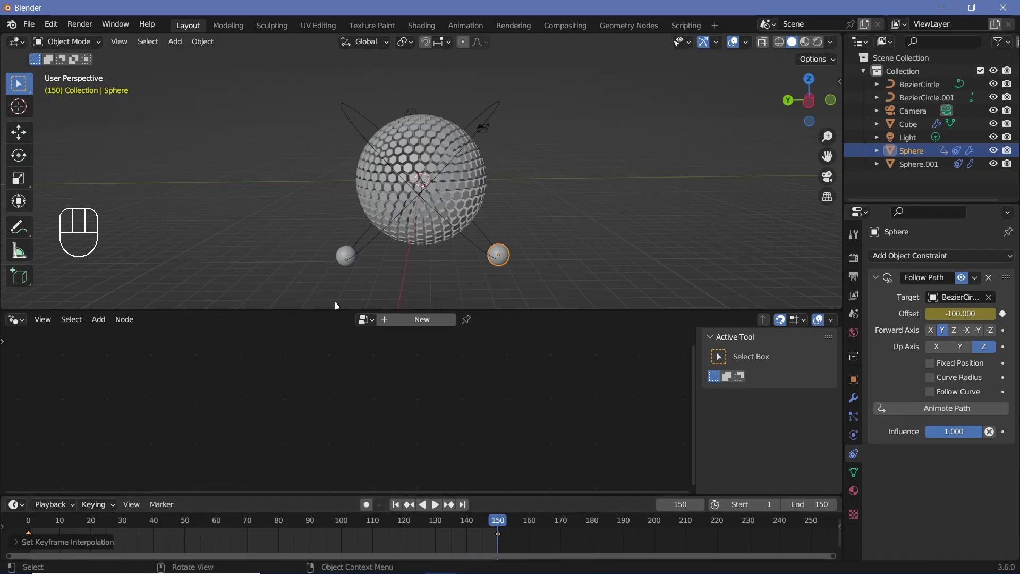
Step: Keyframe Sphere.001's offset from 0 to 100 over frames 0–150 with linear interpolation
left_click(338, 256)
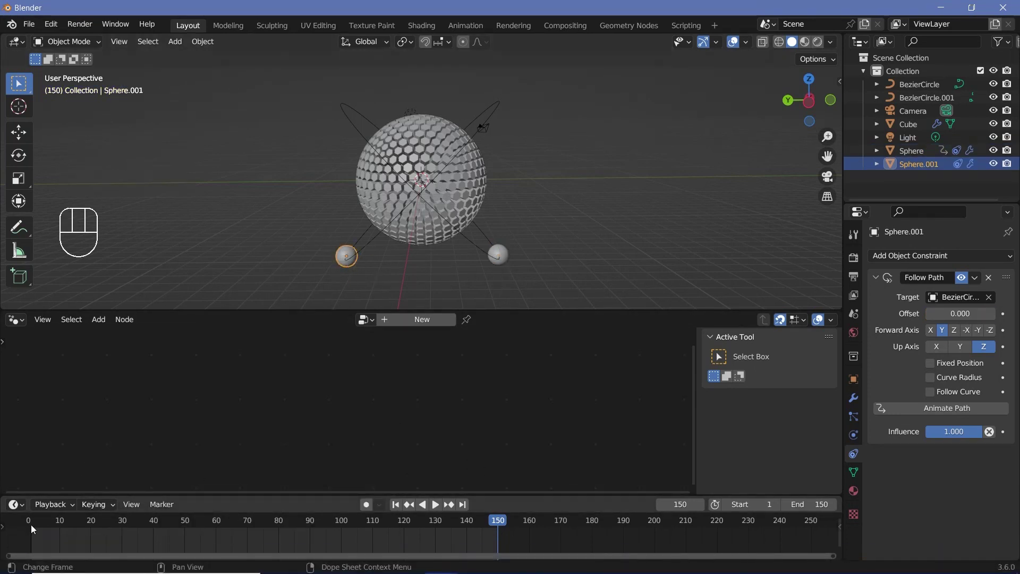
left_click(31, 530)
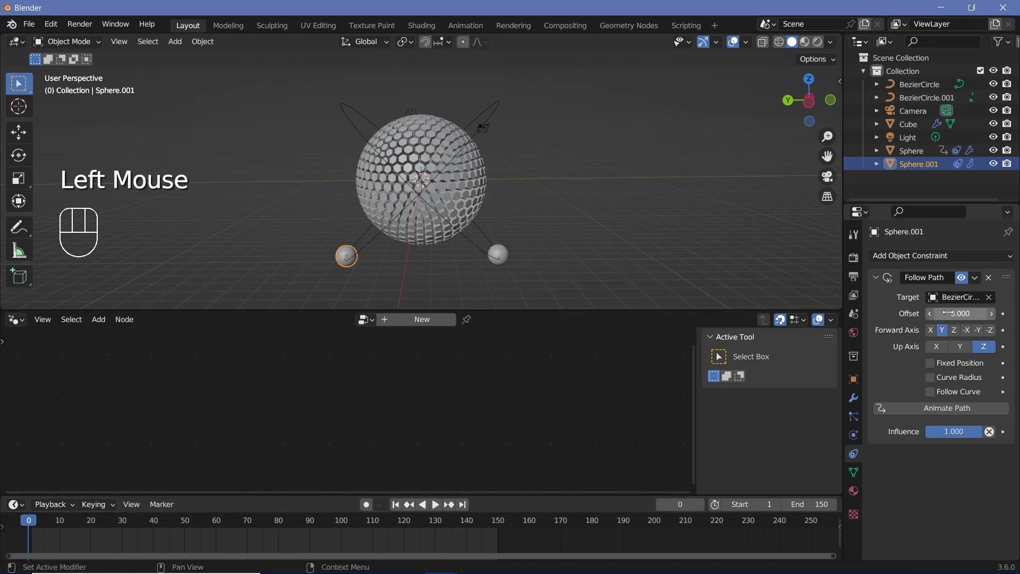
key("i")
left_click(499, 526)
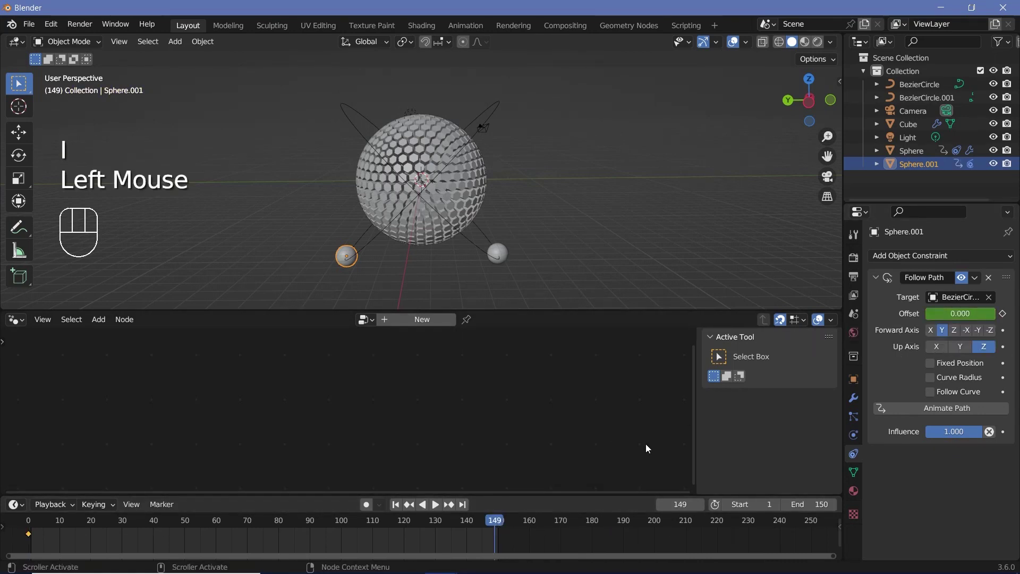
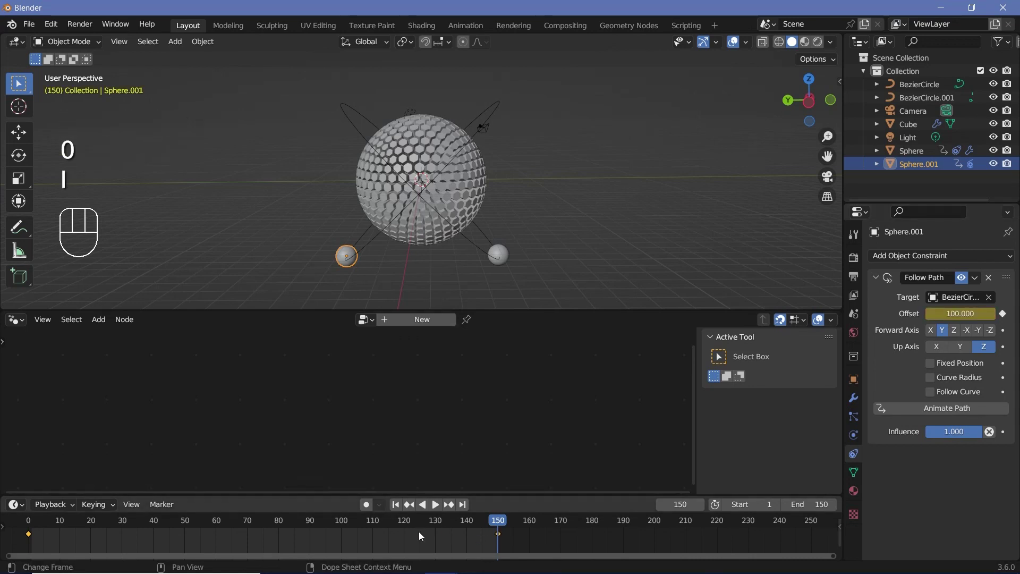
key("t")
Step: Play the animation to preview both small spheres orbiting the hexagonal sphere
key("space")
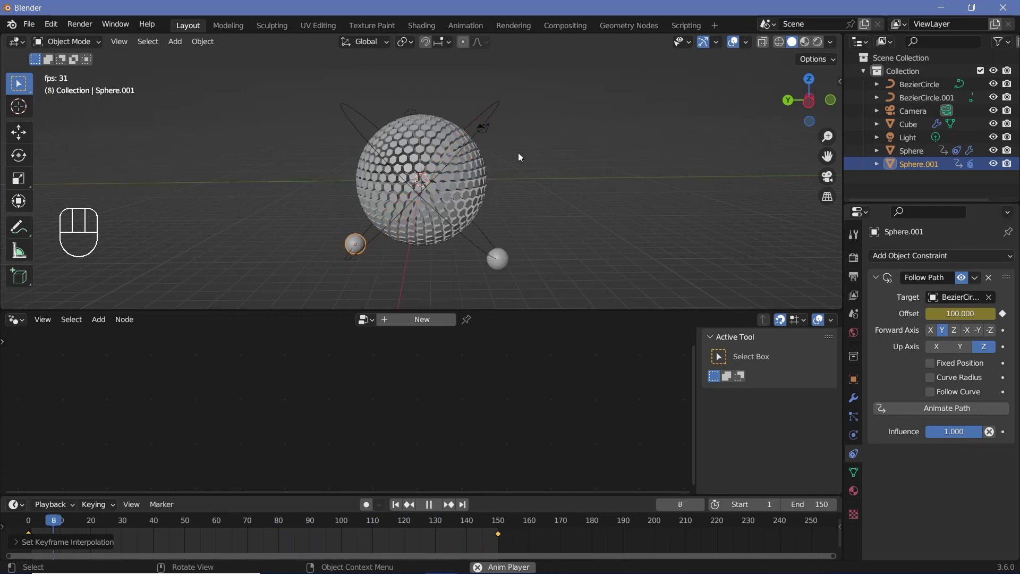
middle_click(442, 125)
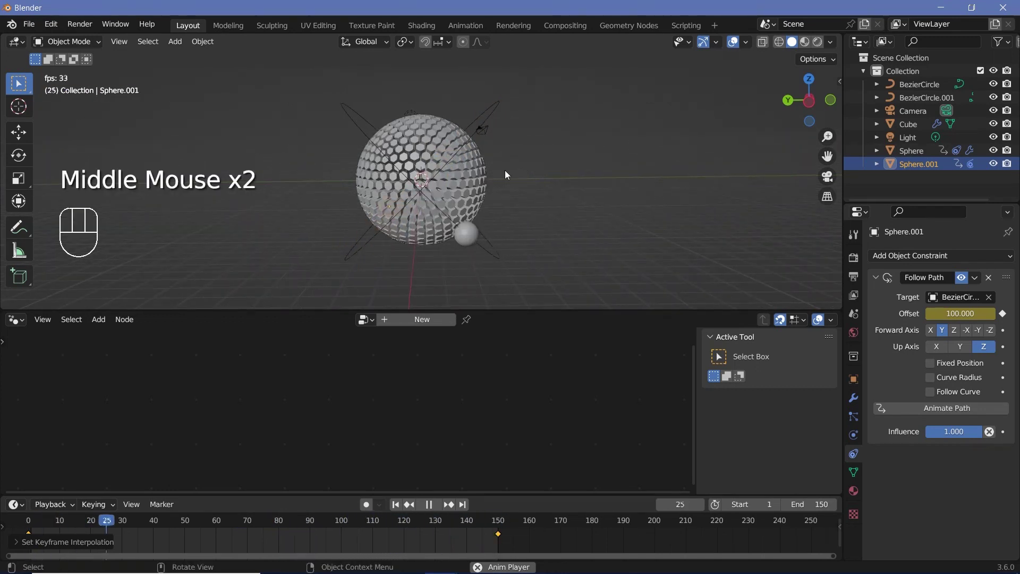
key("space")
key("space")
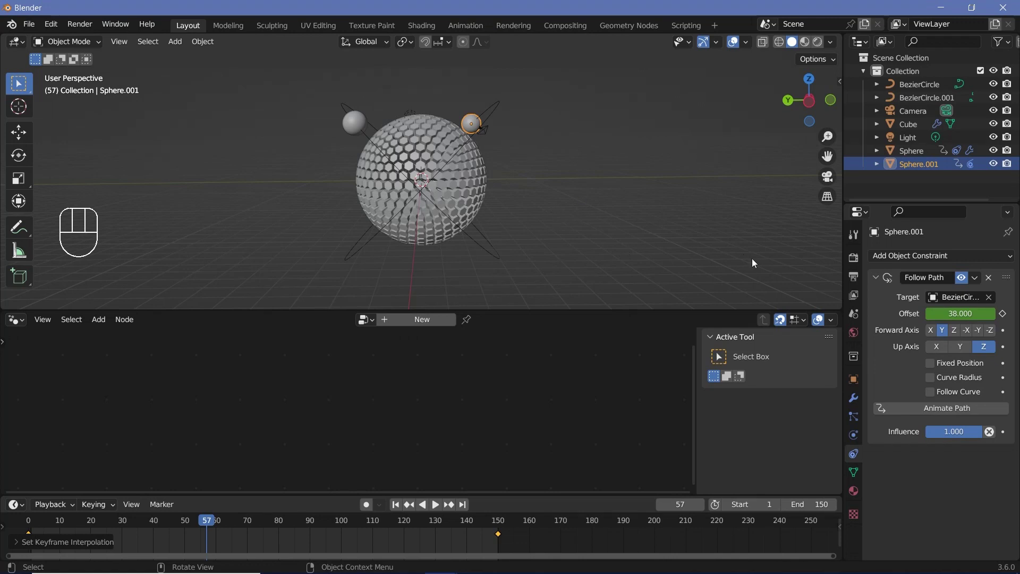
key("space")
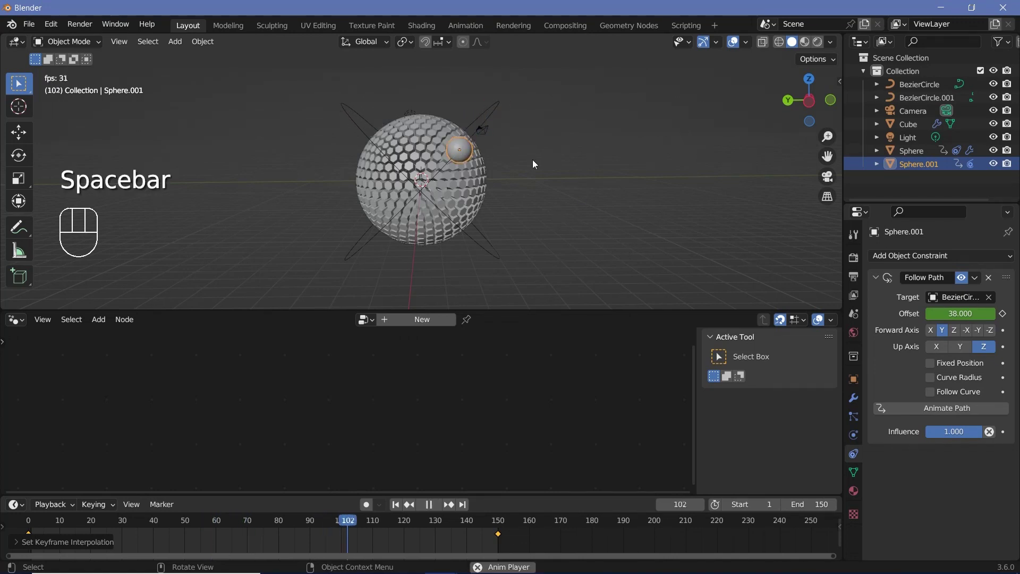
Step: Pin the Cube's geometry node tree in the editor, then select the Sphere in the Outliner
left_click(31, 523)
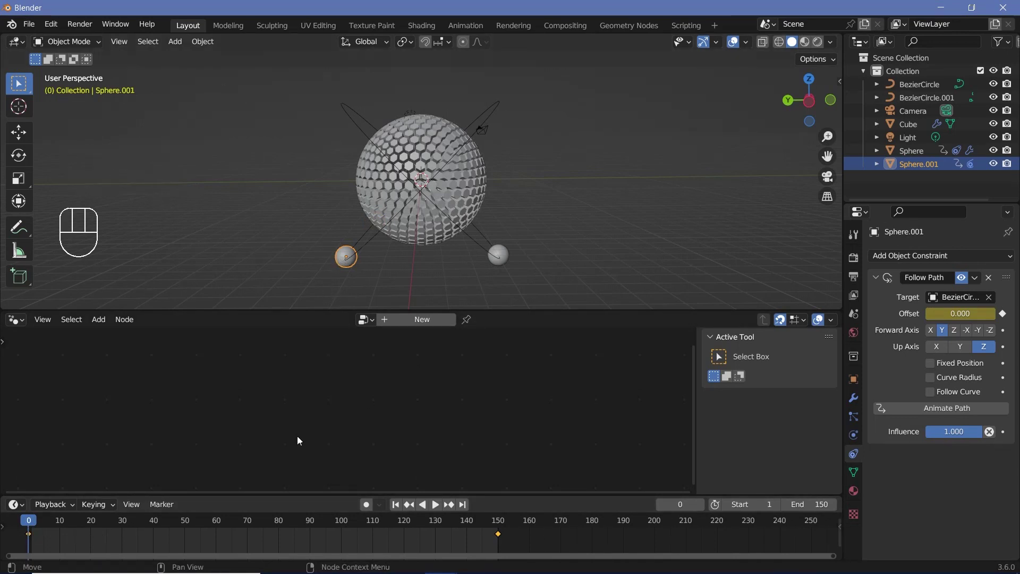
left_click(432, 135)
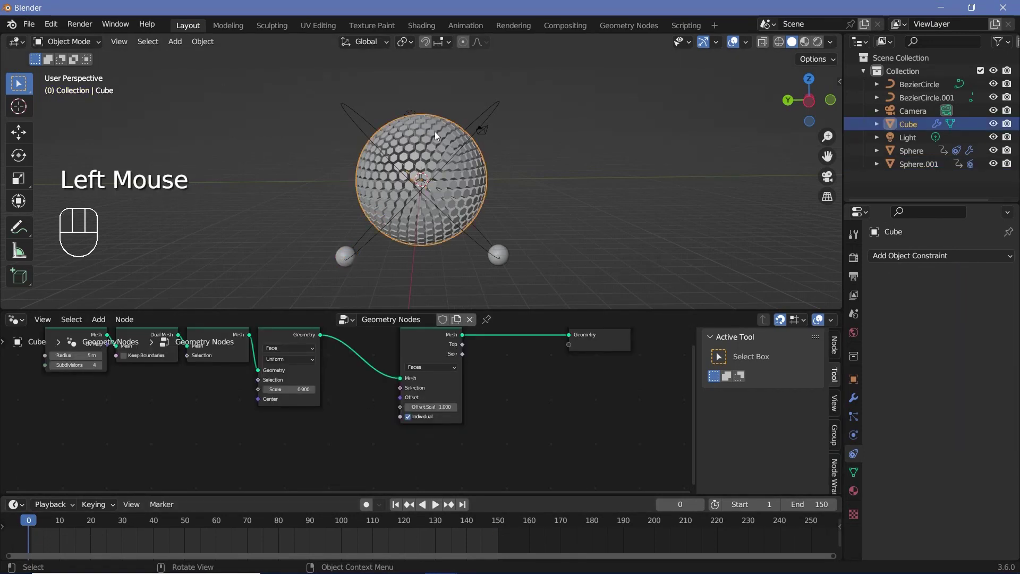
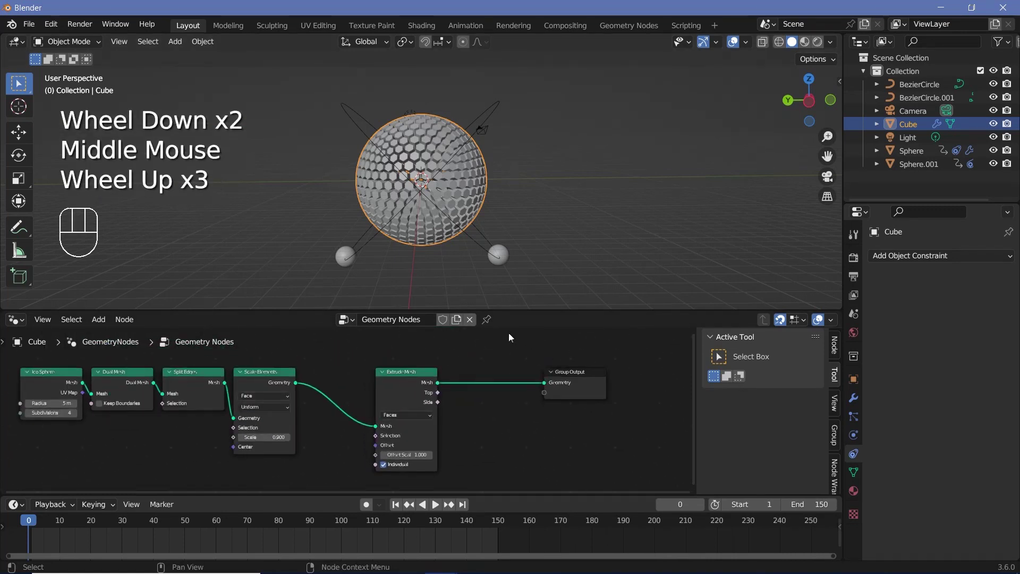
left_click(492, 322)
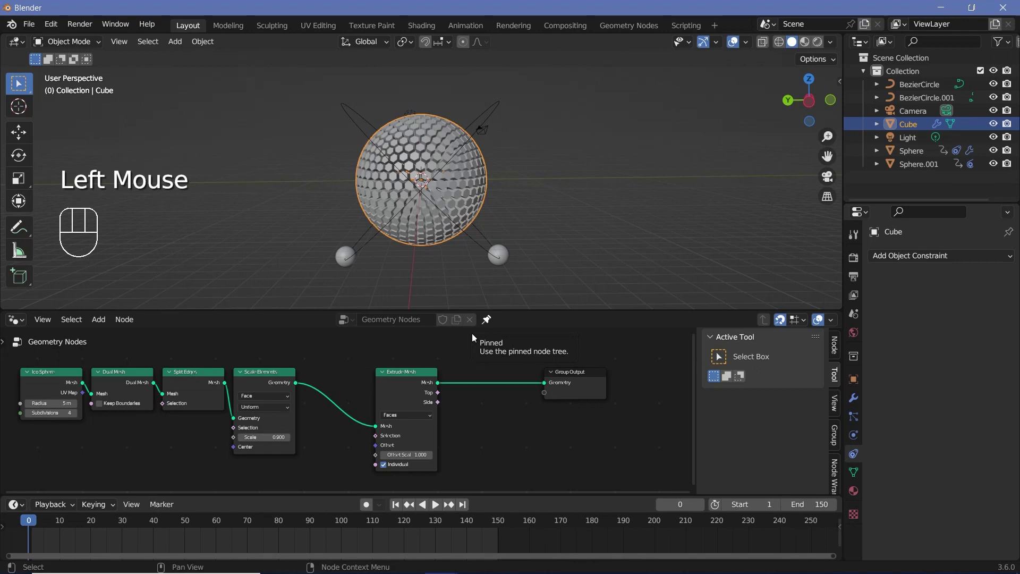
left_click(342, 259)
left_click(510, 259)
left_click(326, 255)
scroll("down", 3)
left_click(909, 157)
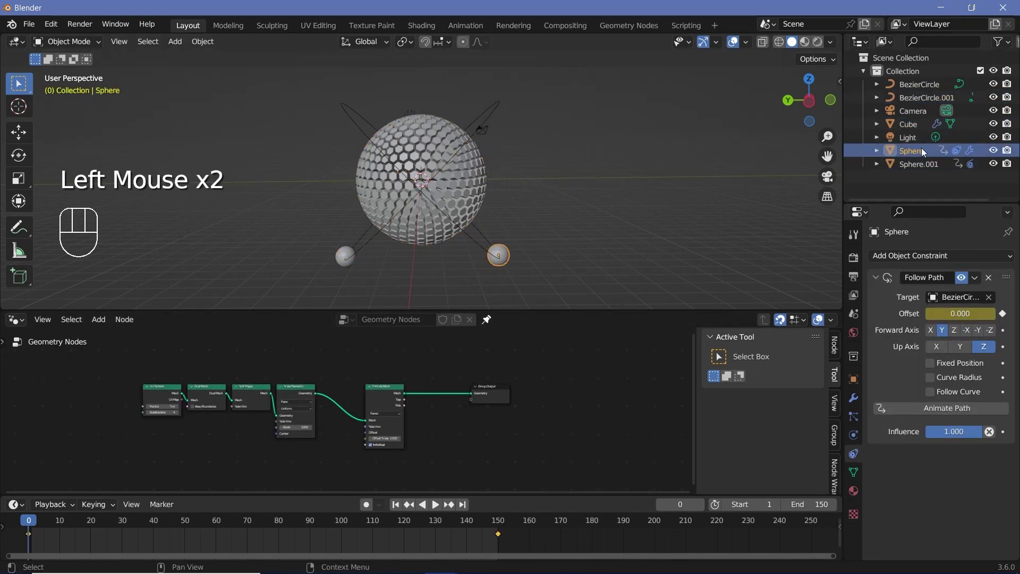
Step: Drag Sphere and Sphere.001 from the Outliner into the node tree as Object Info nodes
left_click(921, 155)
left_click(876, 169)
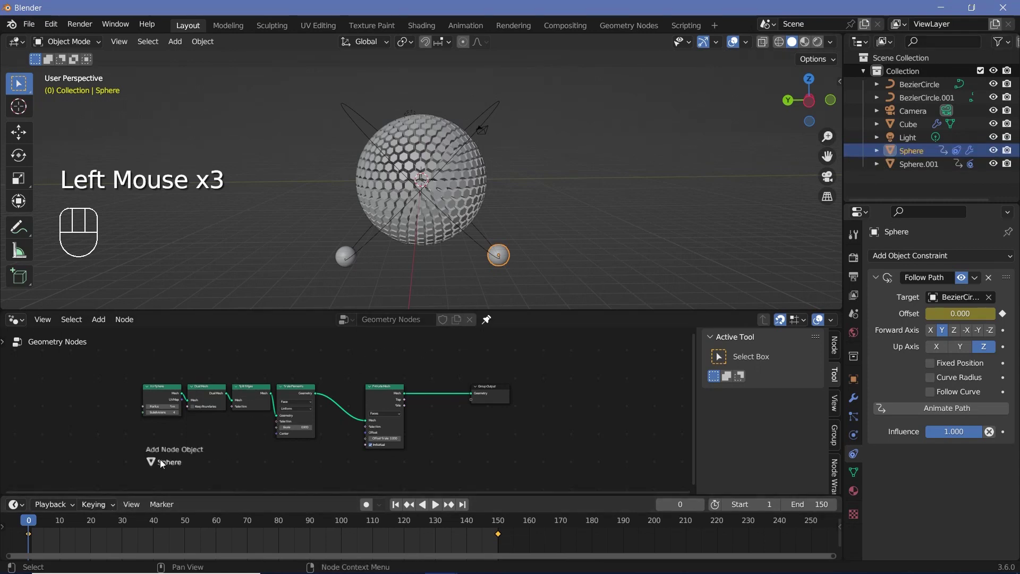
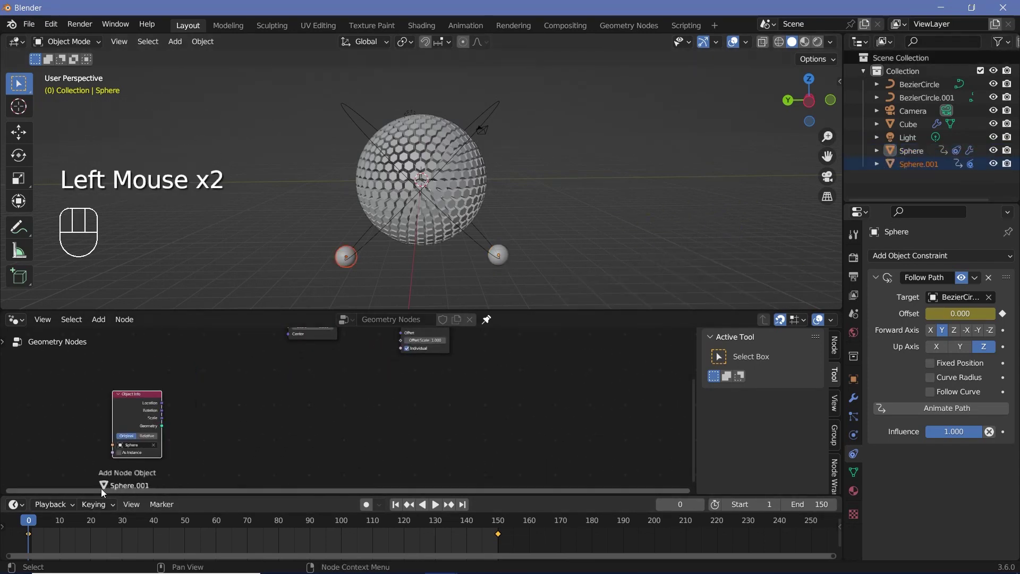
left_click(225, 448)
scroll("down", 3)
left_click_drag(264, 405, 159, 410)
left_click(104, 387)
left_click(127, 390)
middle_click(164, 463)
left_click(154, 450)
left_click_drag(190, 445, 313, 348)
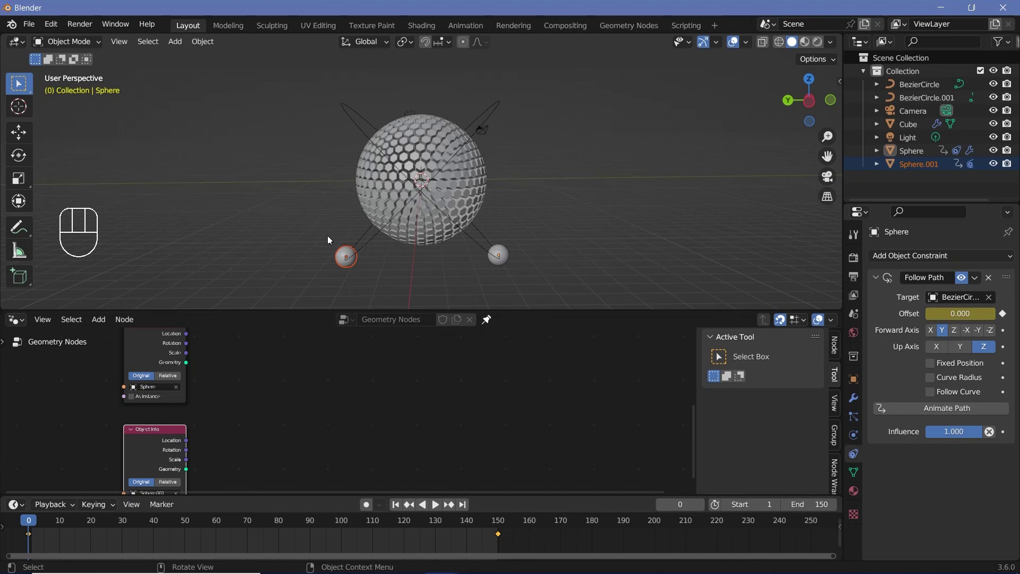
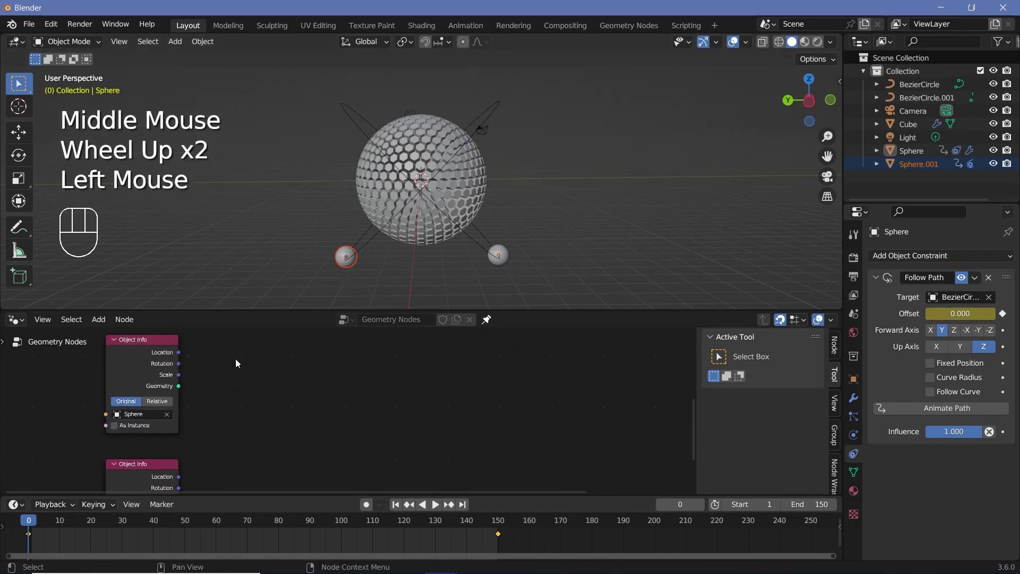
Step: Switch both Object Info nodes to Relative and zoom closer to the hexagonal sphere
left_click(228, 390)
left_click(154, 405)
left_click_drag(232, 450, 233, 373)
left_click(185, 424)
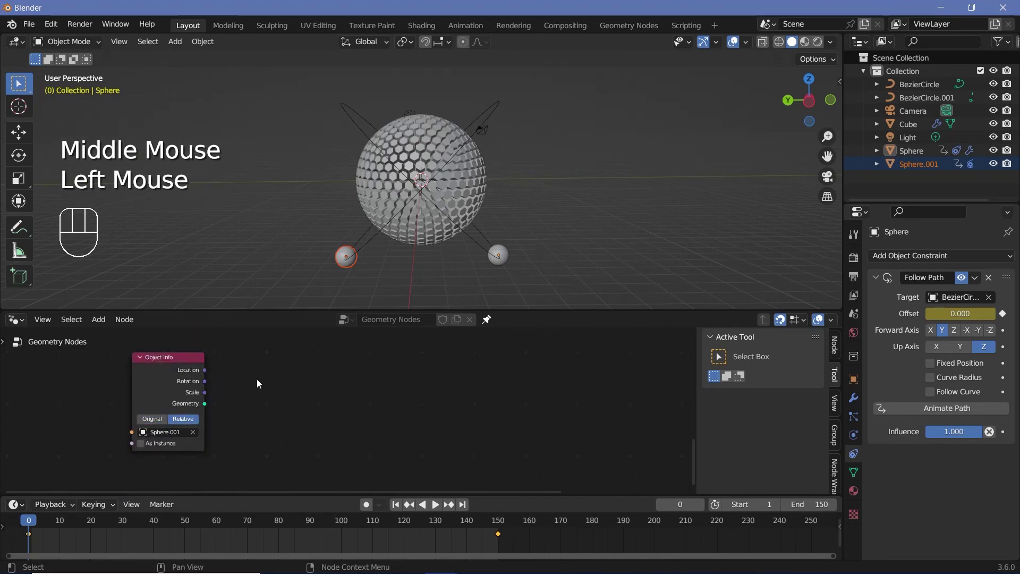
scroll("down", 3)
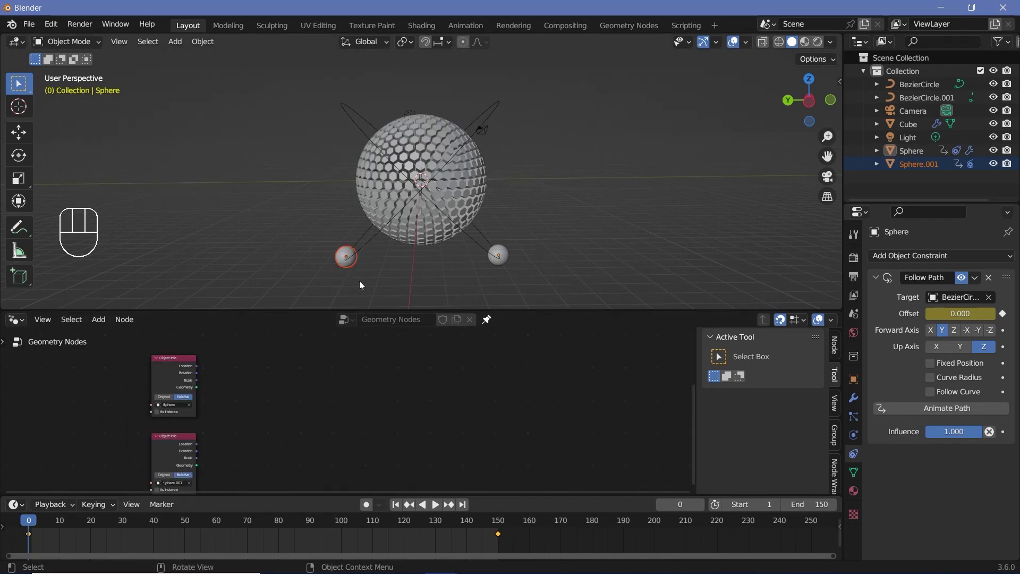
scroll("up", 3)
left_click_drag(390, 196, 410, 173)
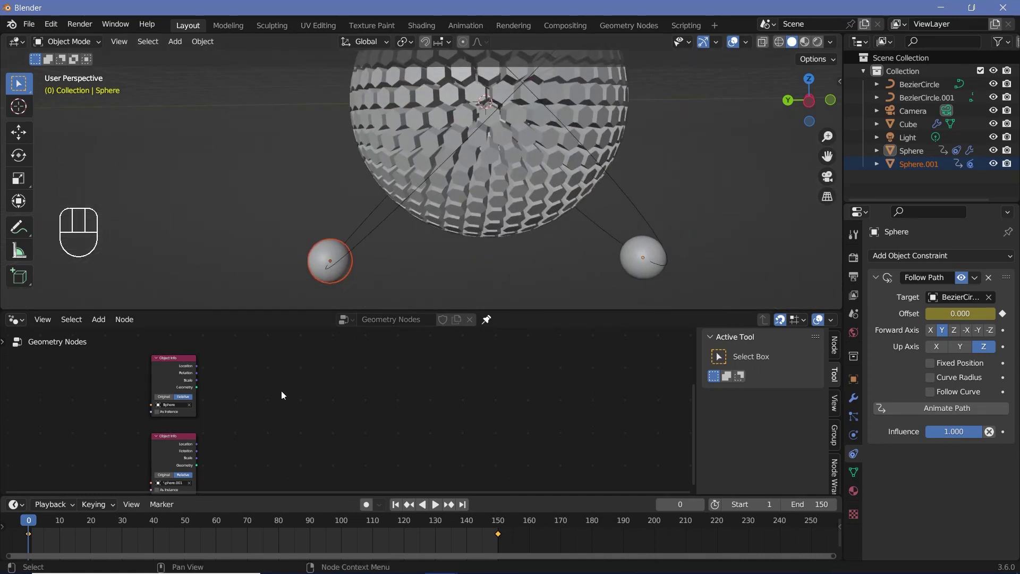
Step: Add a Geometry Proximity node targeting the Sphere's geometry with Position as source
key("shift+a")
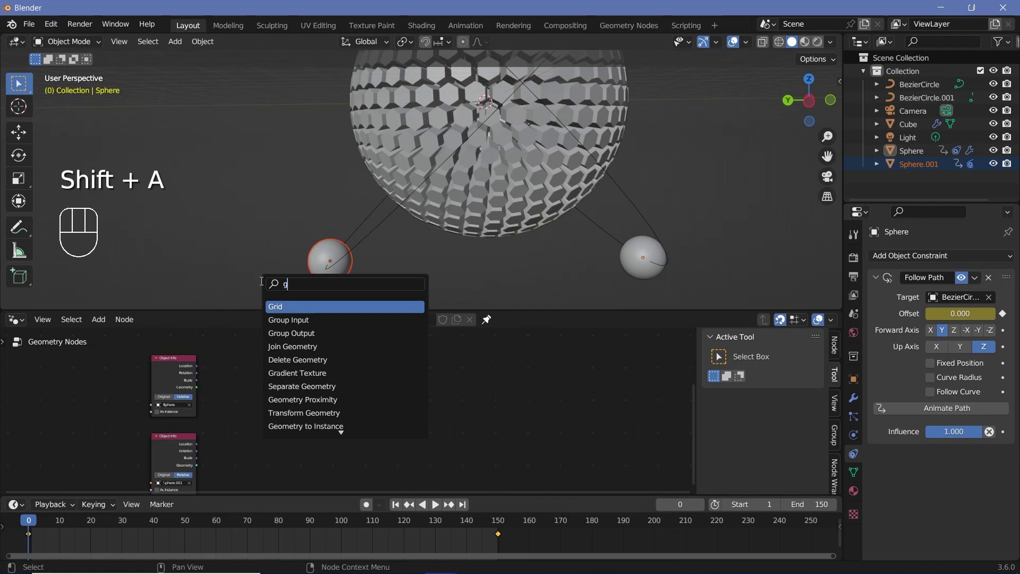
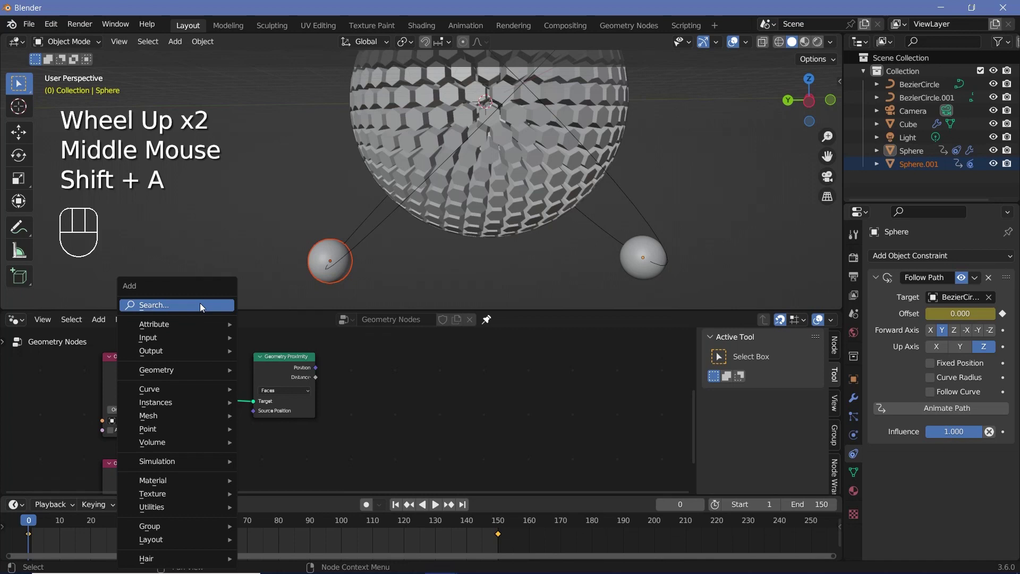
left_click_drag(240, 434, 270, 414)
middle_click(270, 414)
scroll("up", 3)
left_click_drag(276, 412, 363, 409)
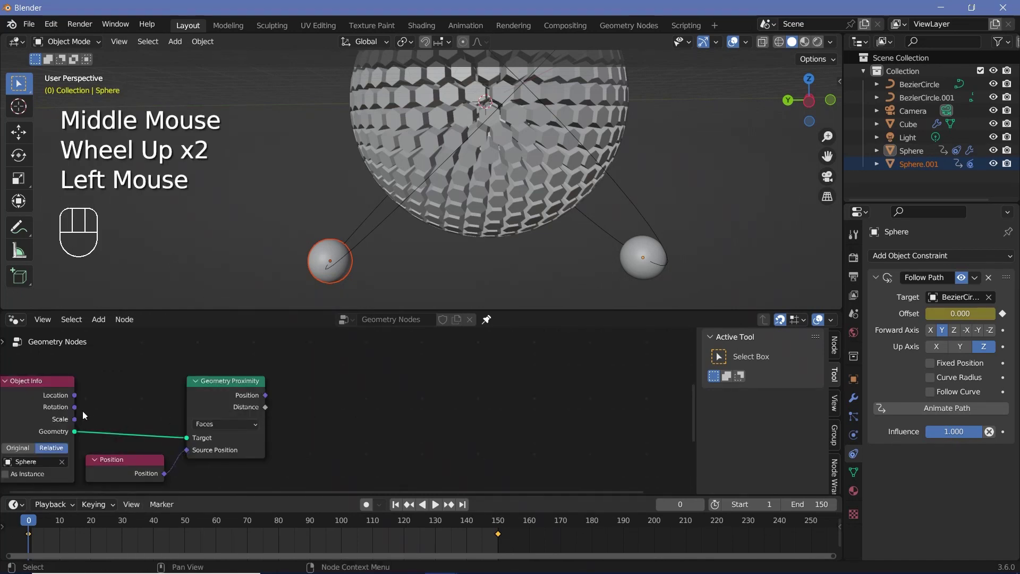
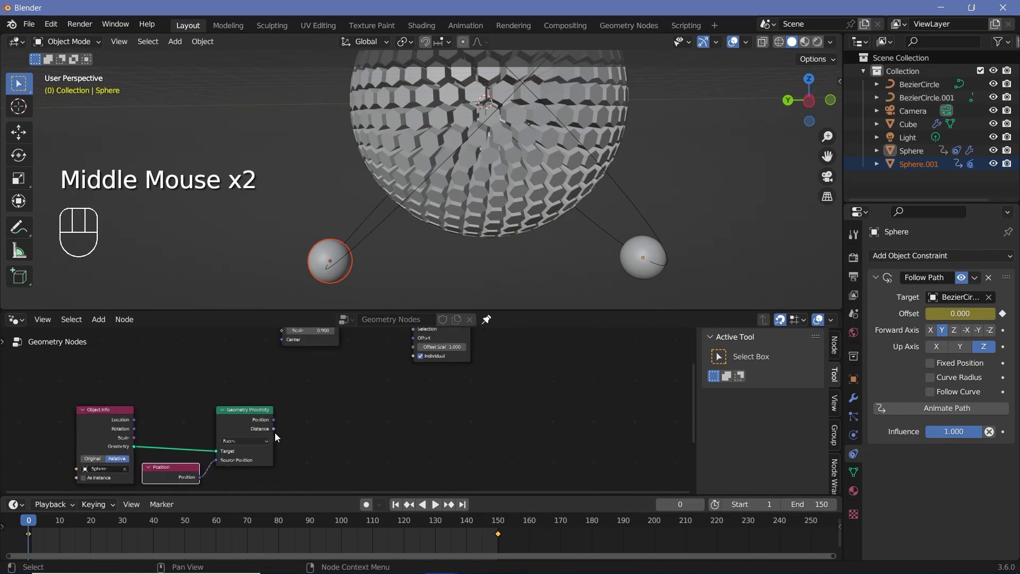
left_click_drag(278, 436, 348, 428)
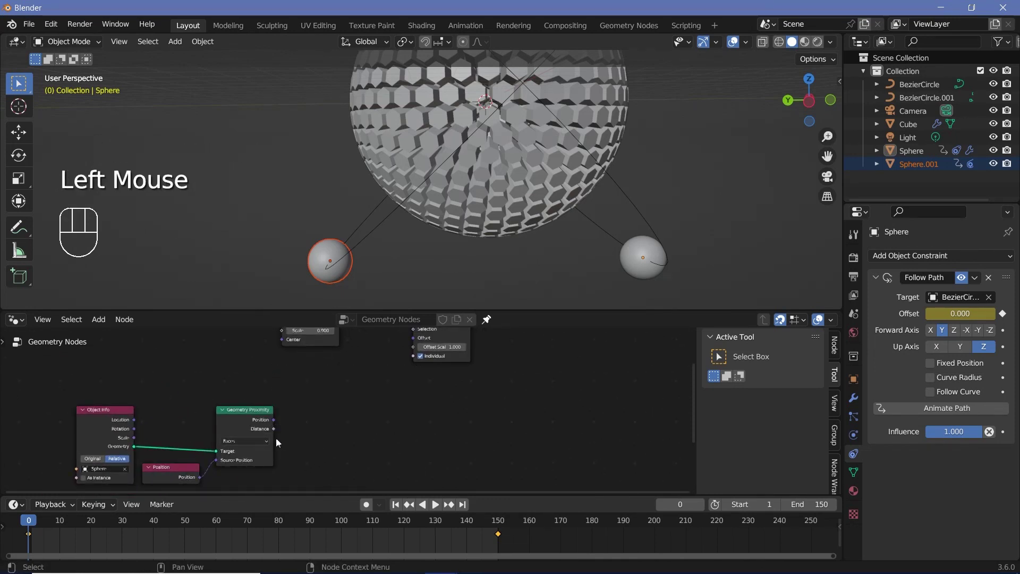
Step: Drive the Extrude Mesh offset scale with the proximity distance and play to watch the spikes
left_click_drag(279, 433, 460, 220)
scroll("down", 3)
left_click_drag(456, 220, 440, 215)
key("space")
scroll("down", 3)
left_click_drag(460, 192, 476, 211)
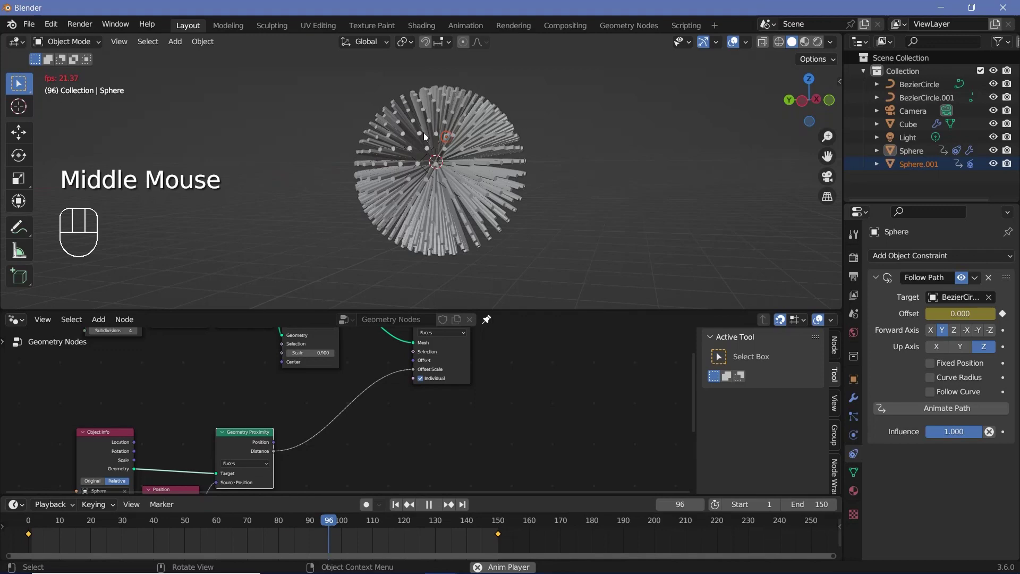
scroll("down", 3)
scroll("up", 3)
key("space")
left_click_drag(401, 139, 392, 126)
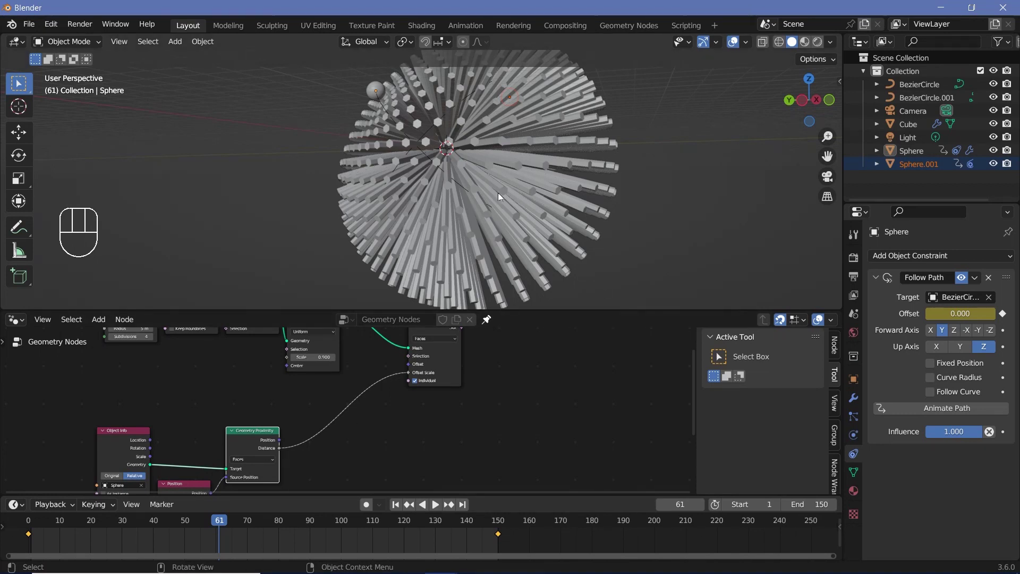
middle_click(378, 405)
Step: Insert a Divide node (1.000 / Distance) into the proximity link, then a Multiply by 10 after it
scroll("up", 3)
key("shift+a")
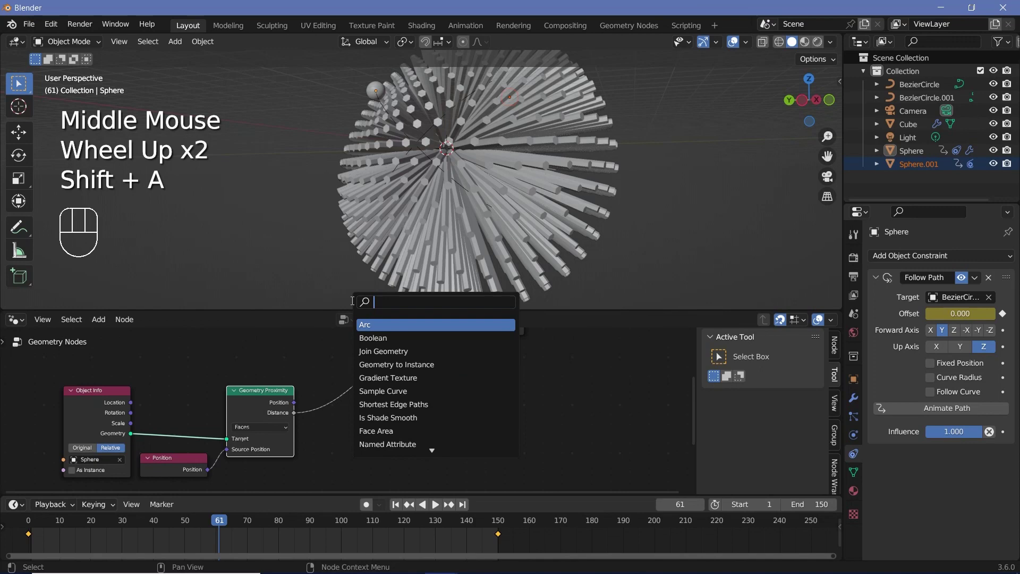
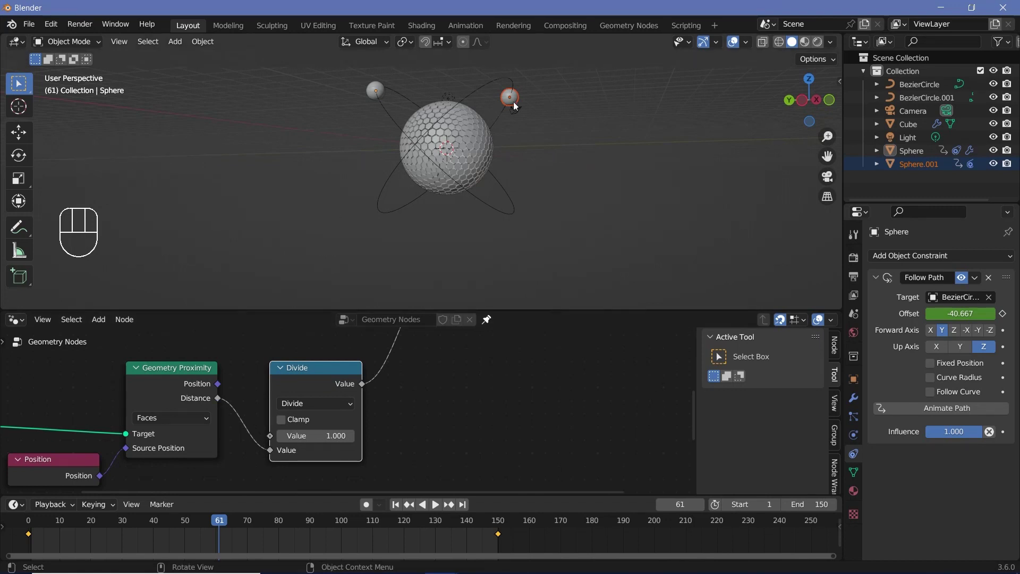
middle_click(321, 437)
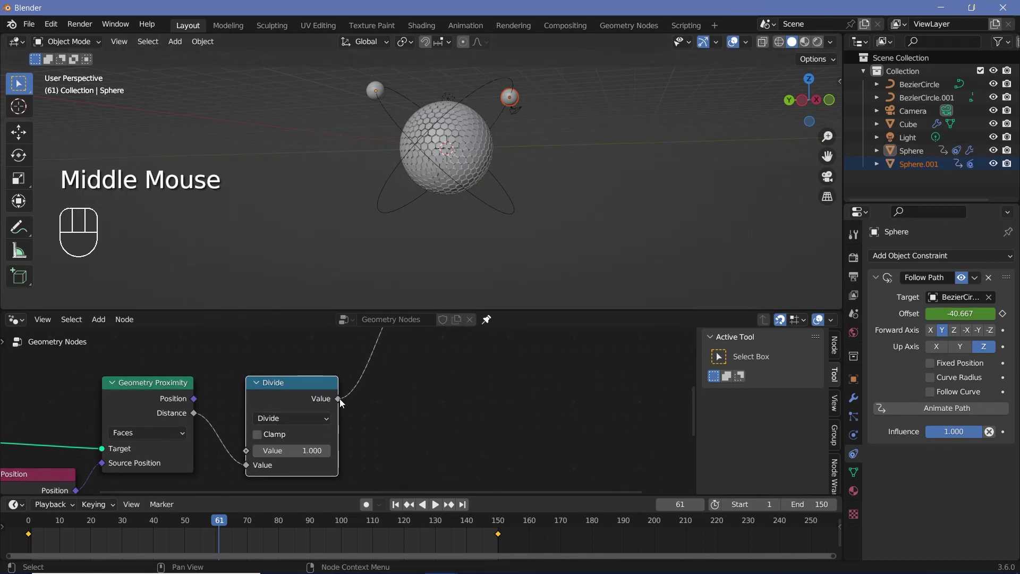
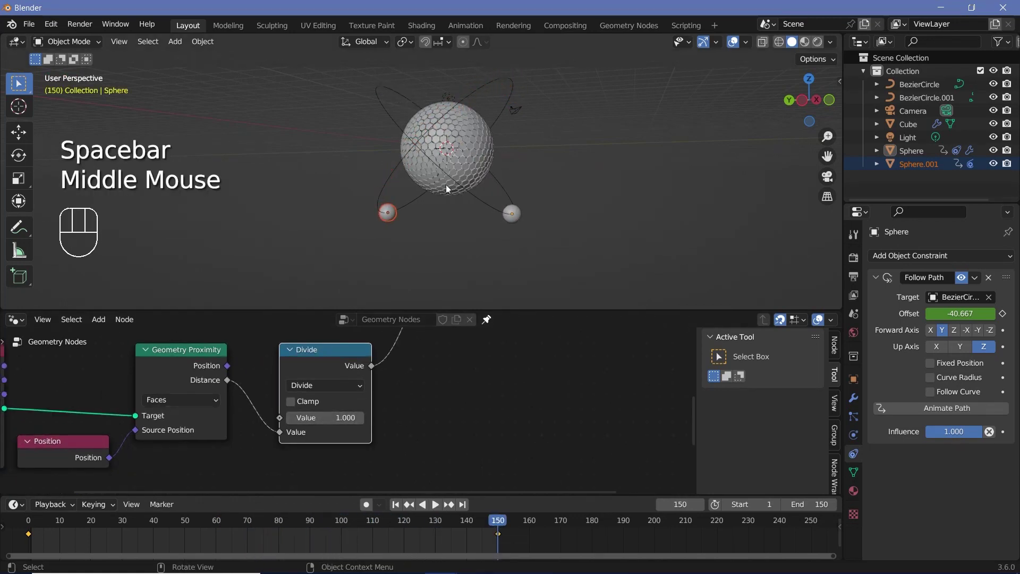
middle_click(429, 396)
scroll("down", 3)
key("shift+a")
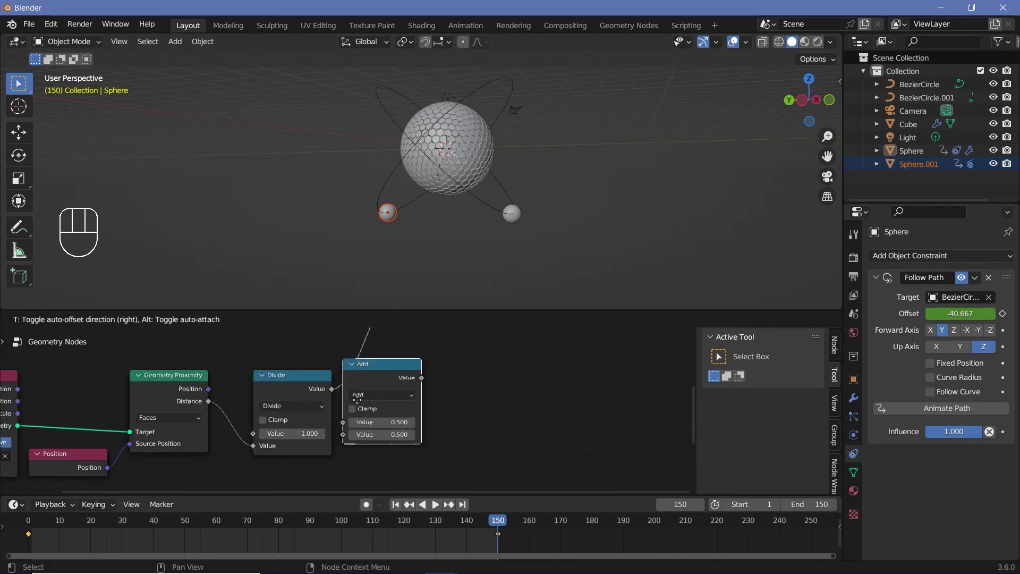
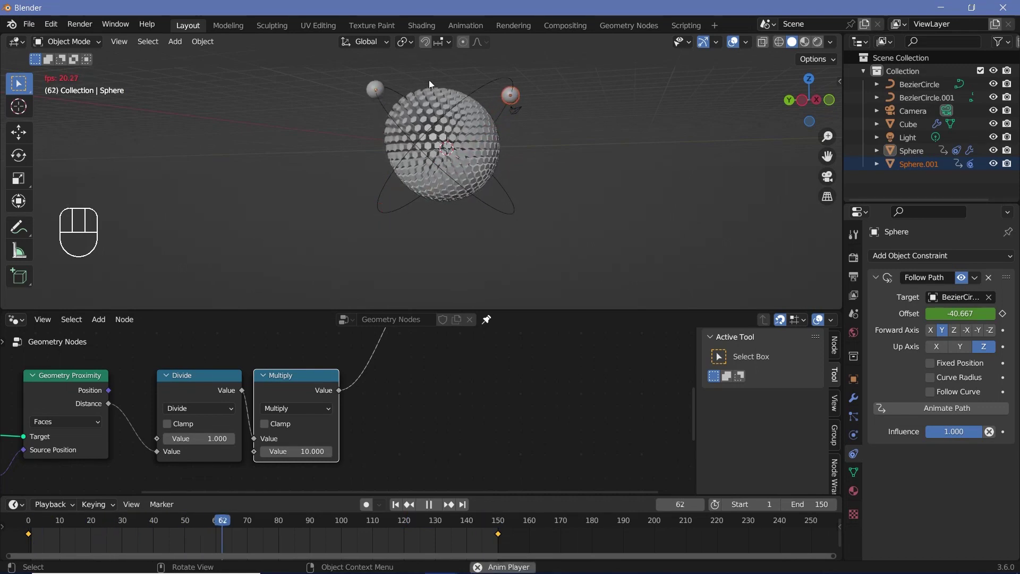
Step: Add a Power node with exponent 5 after Multiply, set Multiply to 5, and add Object Info reading Sphere.001
key("space")
key("shift+a")
middle_click(392, 408)
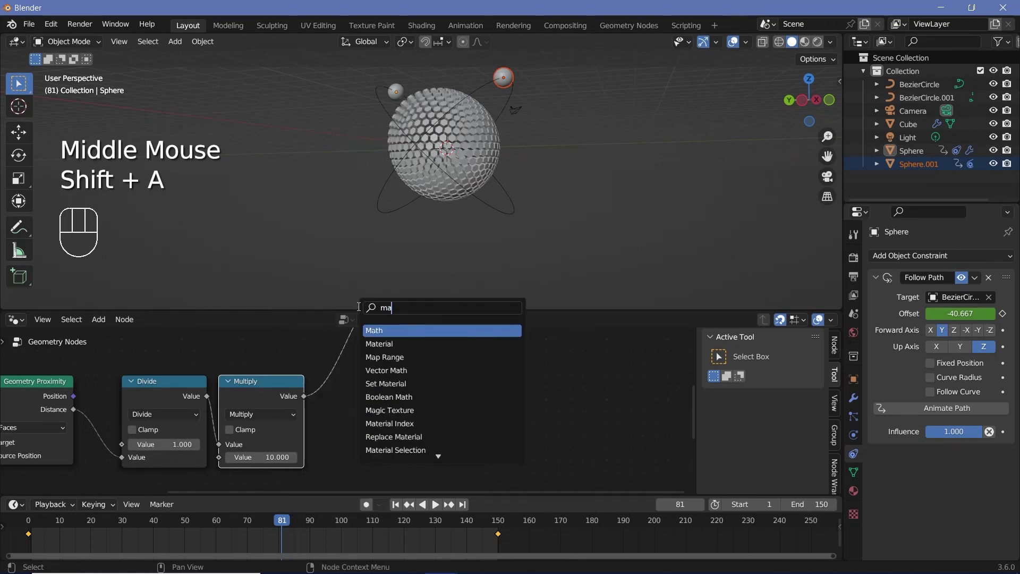
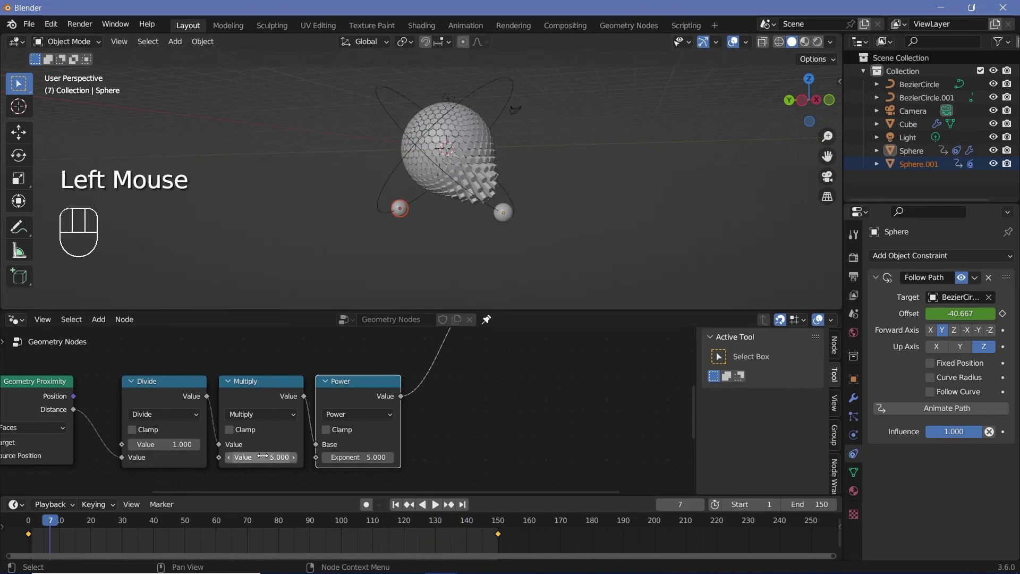
key("space")
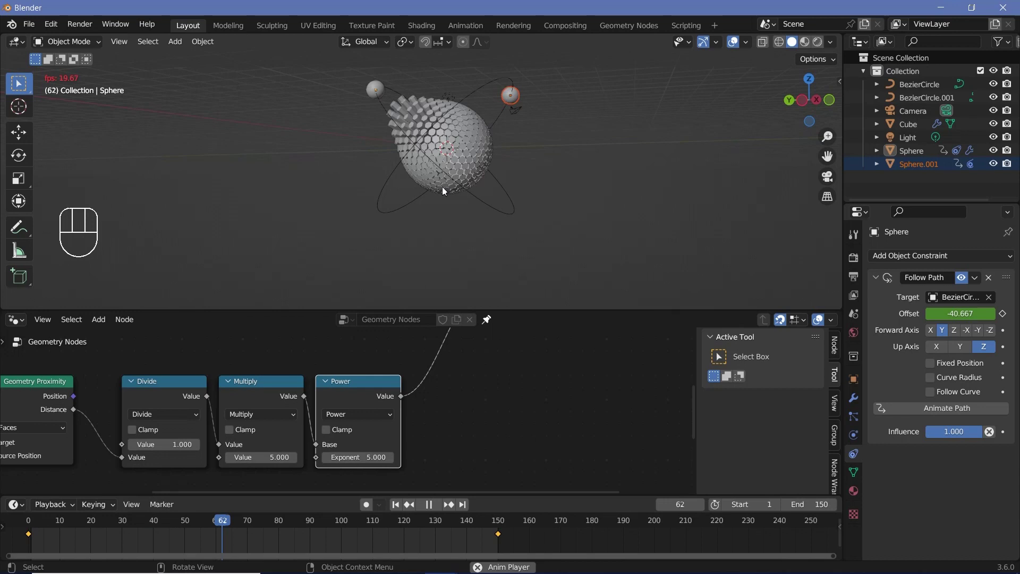
key("space")
middle_click(515, 90)
scroll("down", 3)
left_click_drag(176, 366, 221, 383)
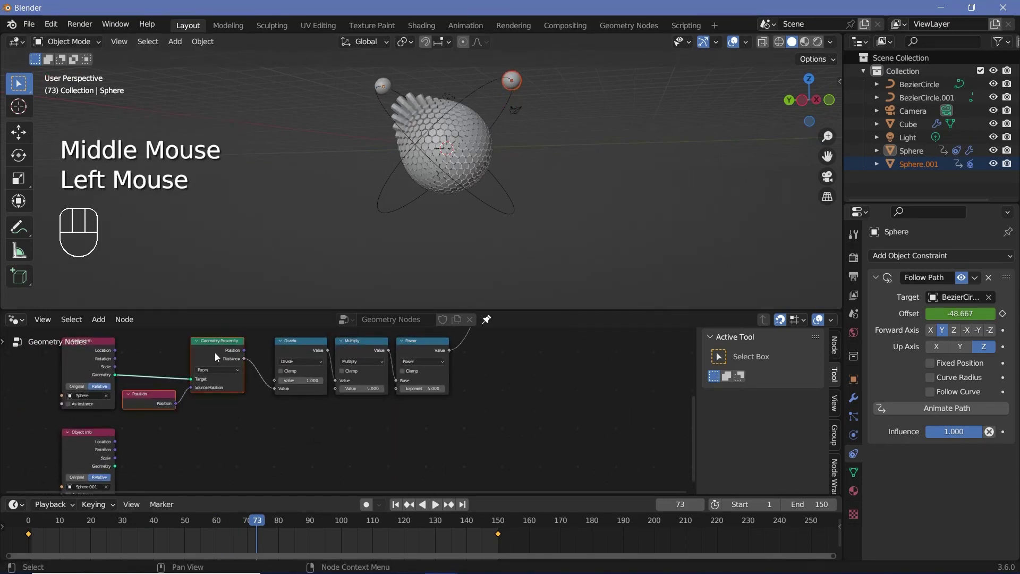
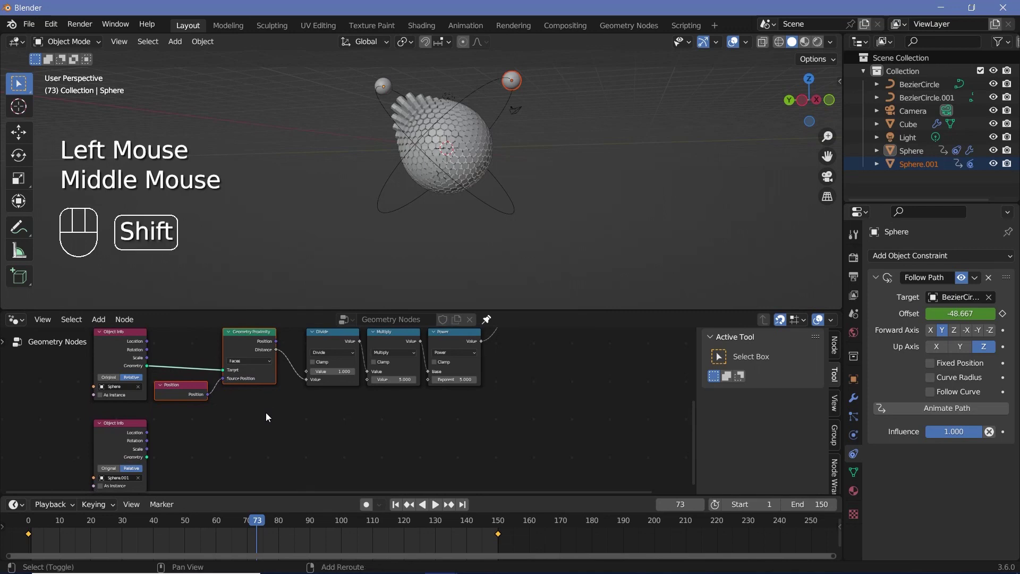
Step: Duplicate Geometry Proximity and Position for a second setup targeting Sphere.001's Object Info
key("shift+d")
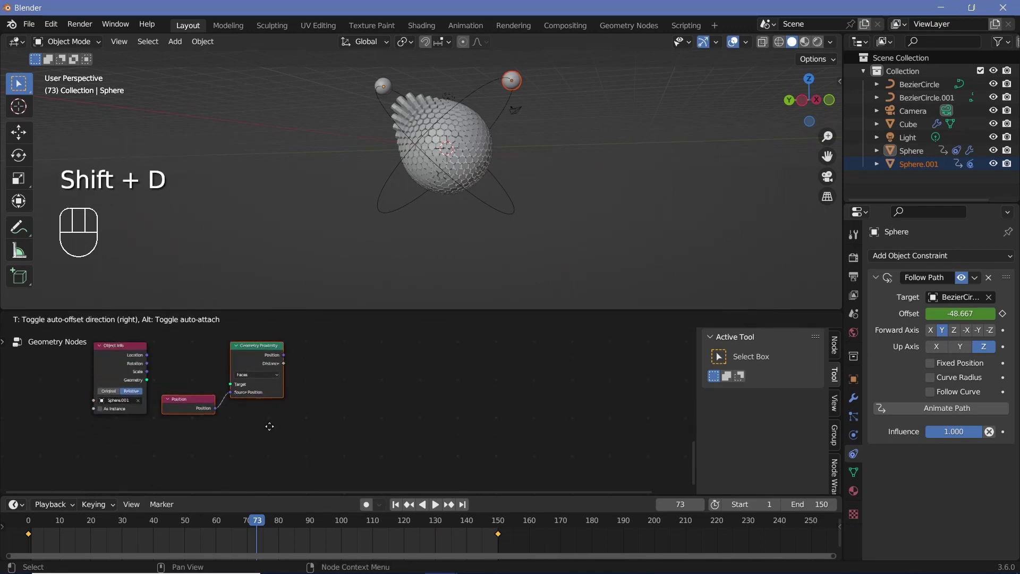
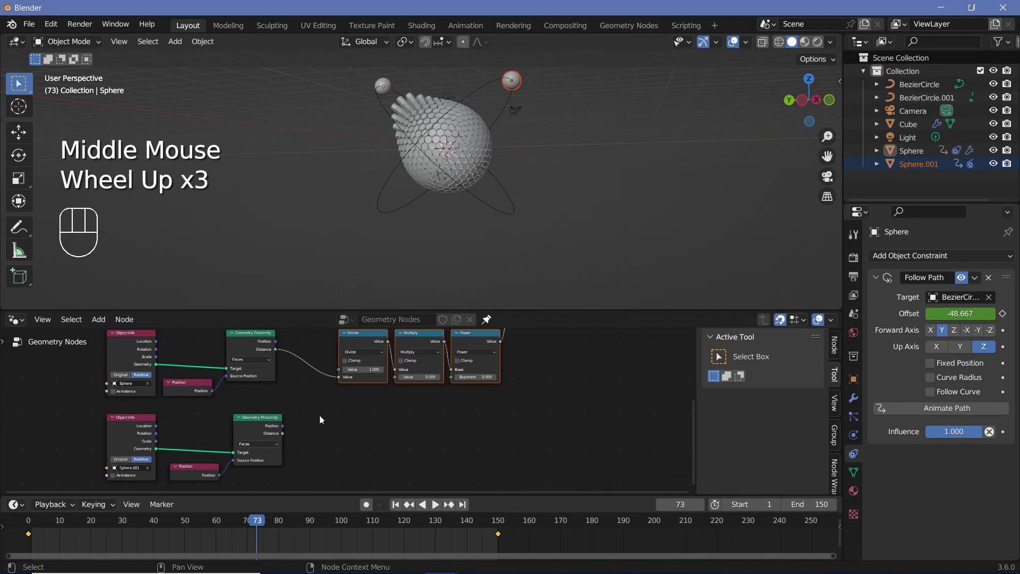
left_click(252, 343)
left_click(258, 433)
left_click(226, 469)
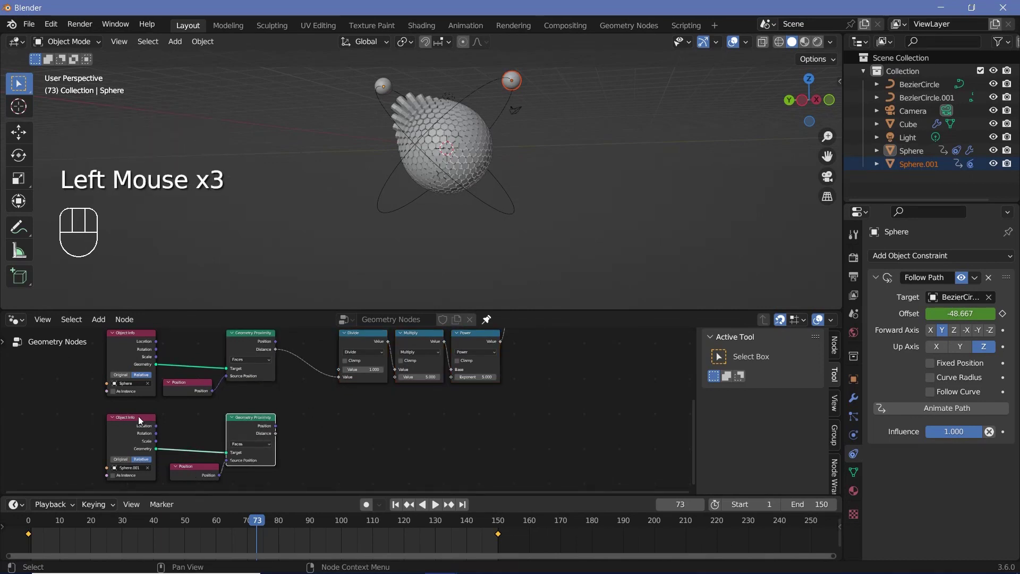
left_click(185, 474)
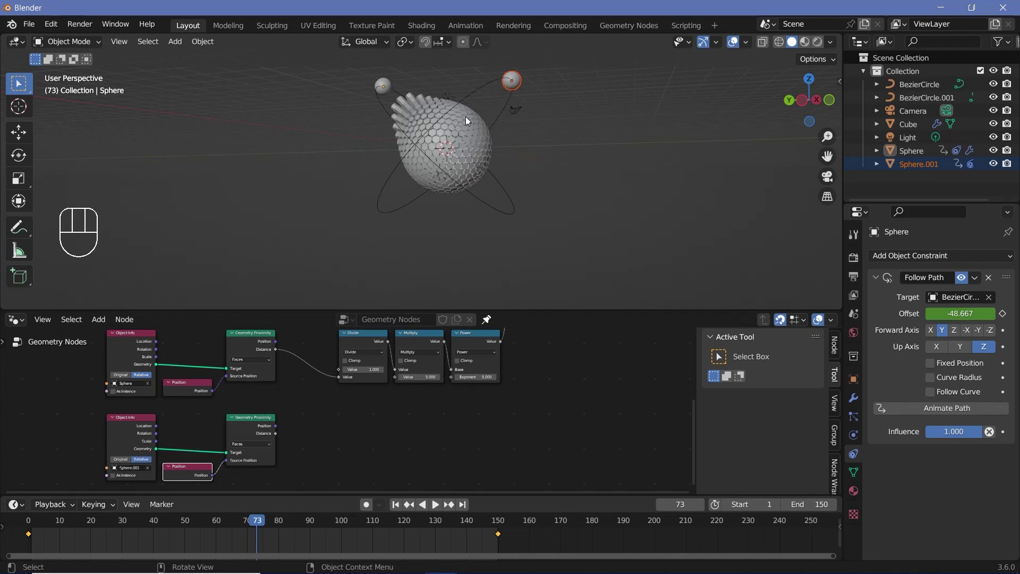
Step: Combine both proximity distances with an Add node before Divide and play to check both spheres raise spikes
scroll("up", 3)
key("shift+a")
middle_click(331, 436)
left_click(331, 436)
scroll("up", 3)
left_click_drag(349, 418, 267, 442)
scroll("down", 3)
left_click_drag(274, 442, 341, 366)
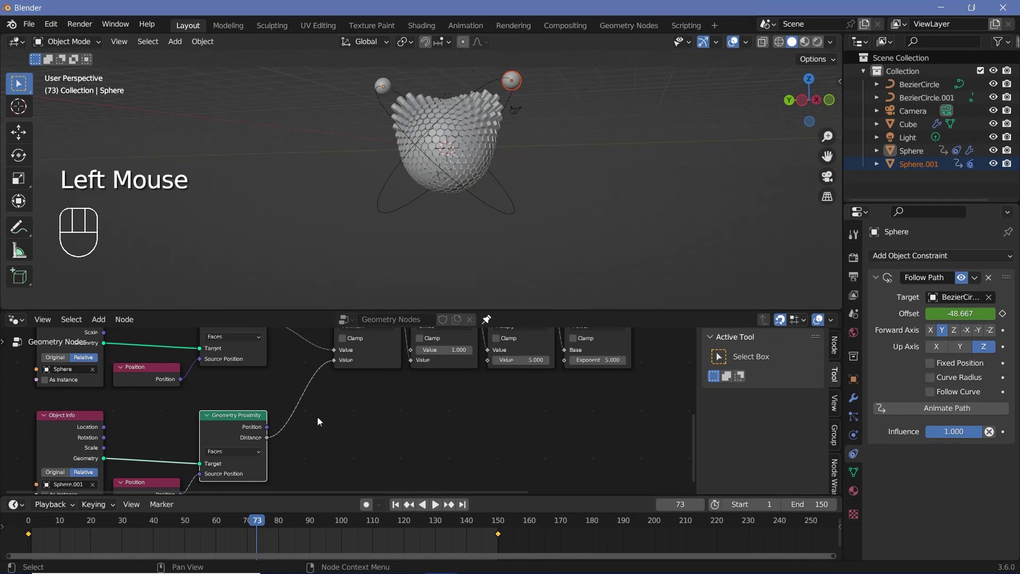
key("space")
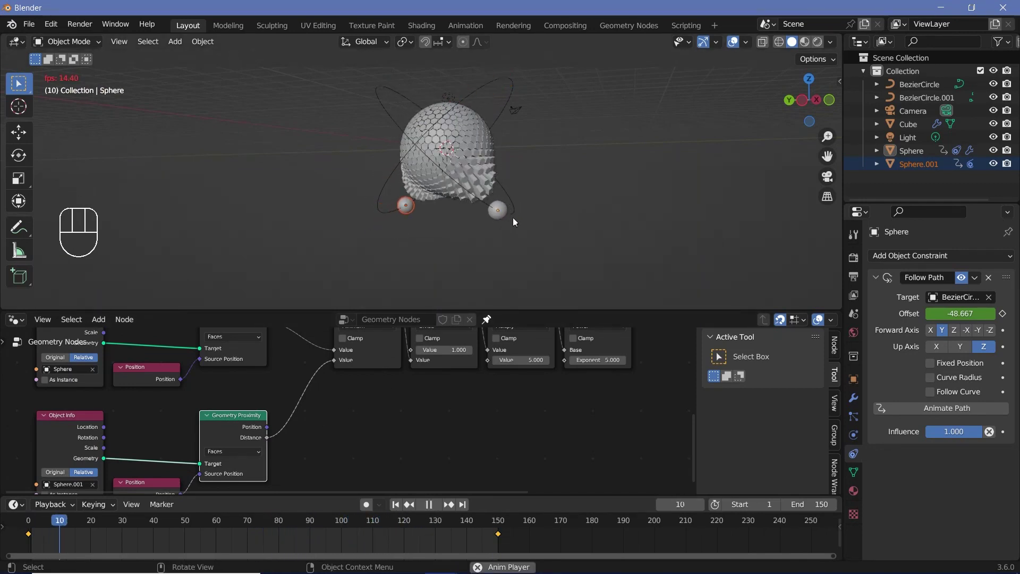
middle_click(433, 188)
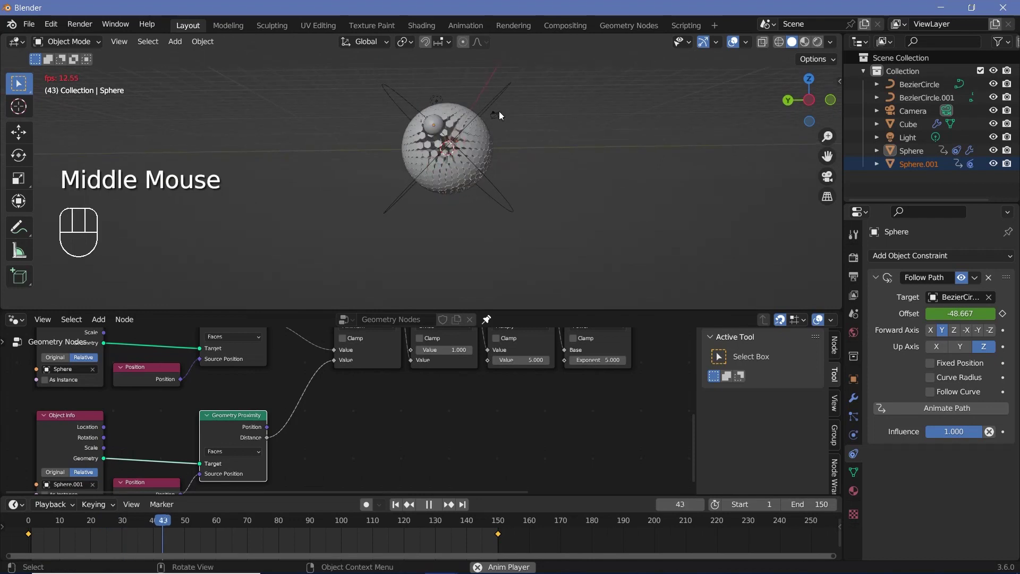
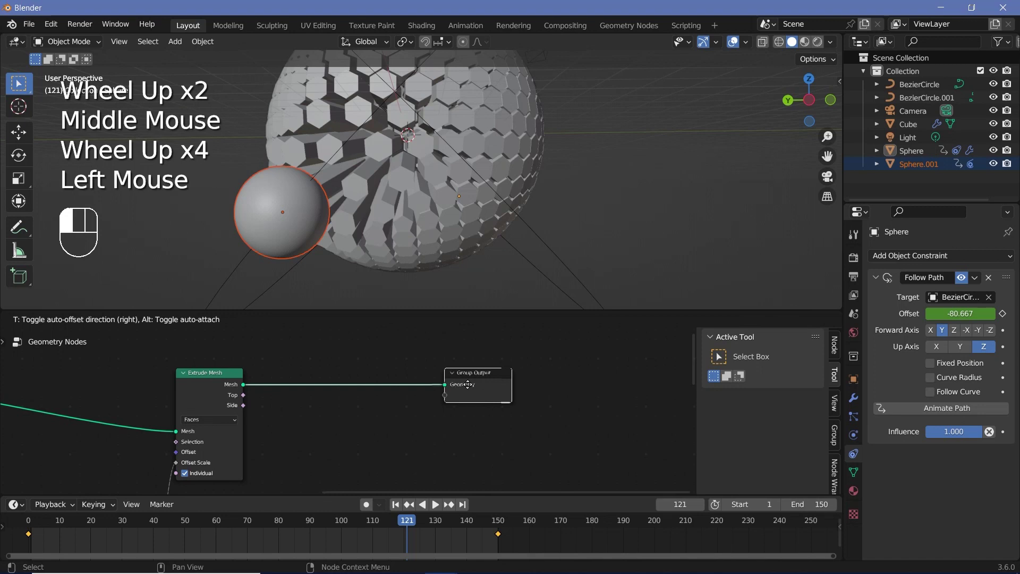
Step: Add Set Material nodes after the extrusion, before the group output
key("shift+a")
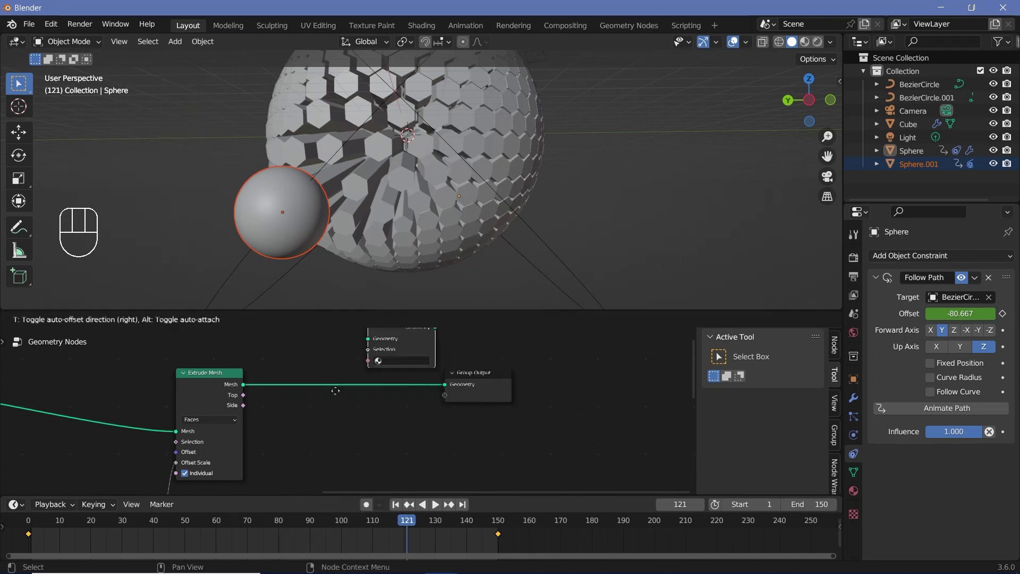
double_click(503, 98)
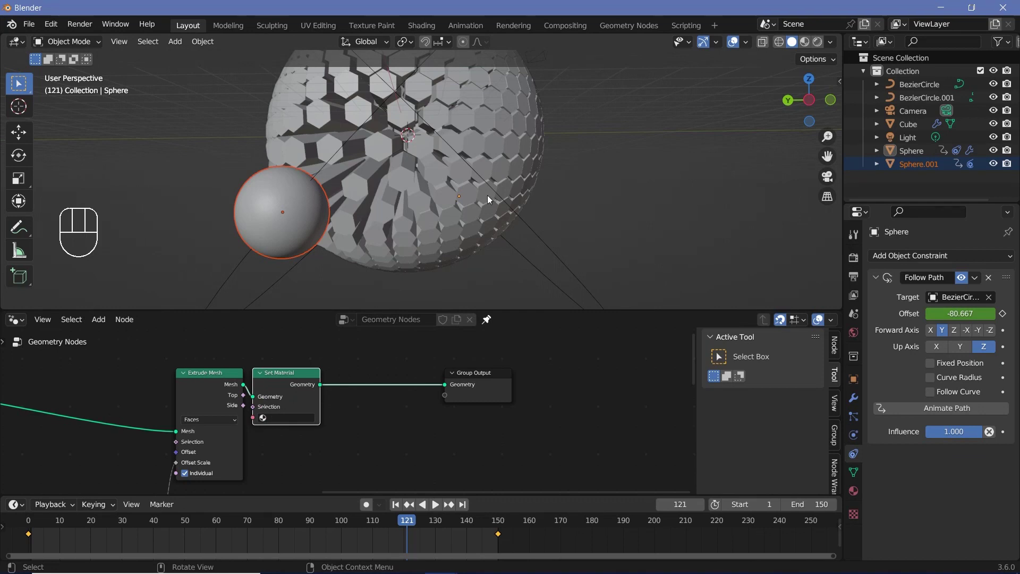
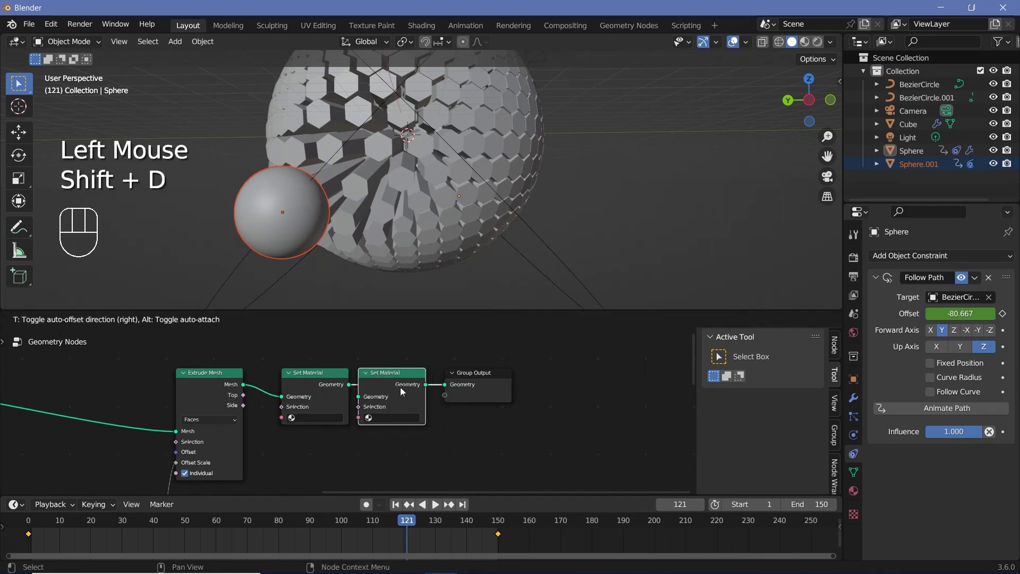
left_click_drag(424, 387, 380, 446)
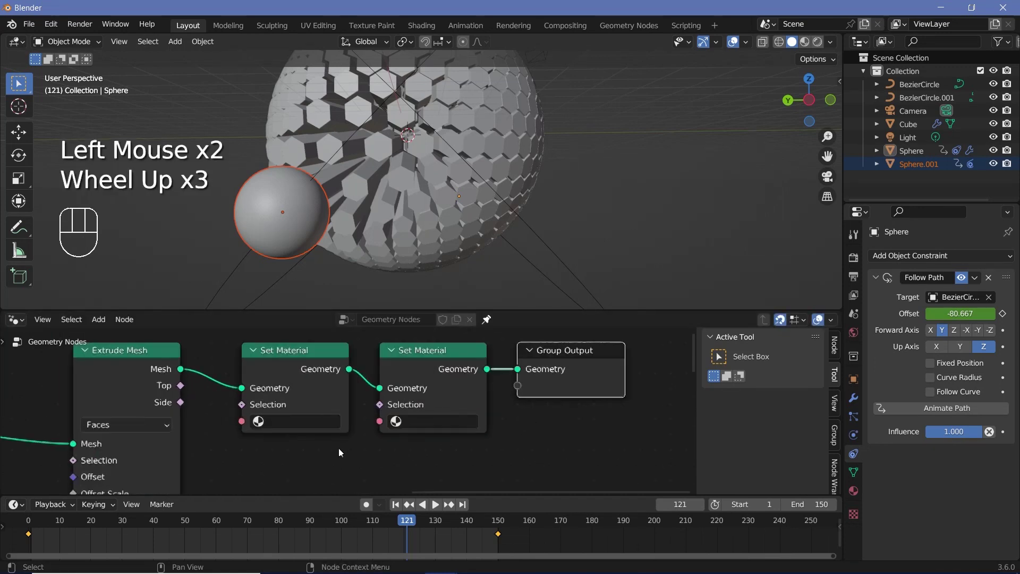
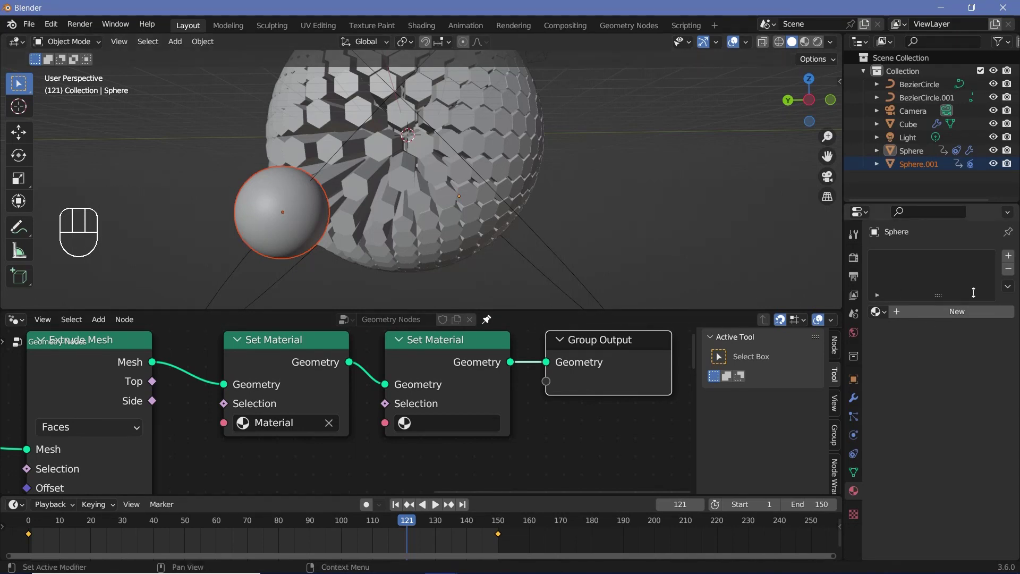
Step: Give the Cube a second material slot and name the two materials Tops and Sides
left_click(403, 186)
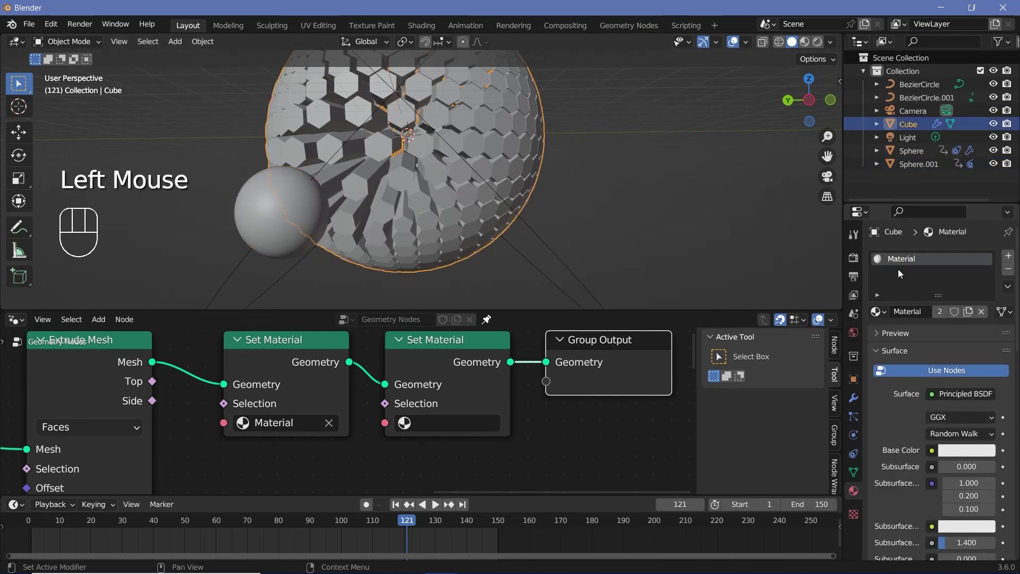
left_click(1011, 257)
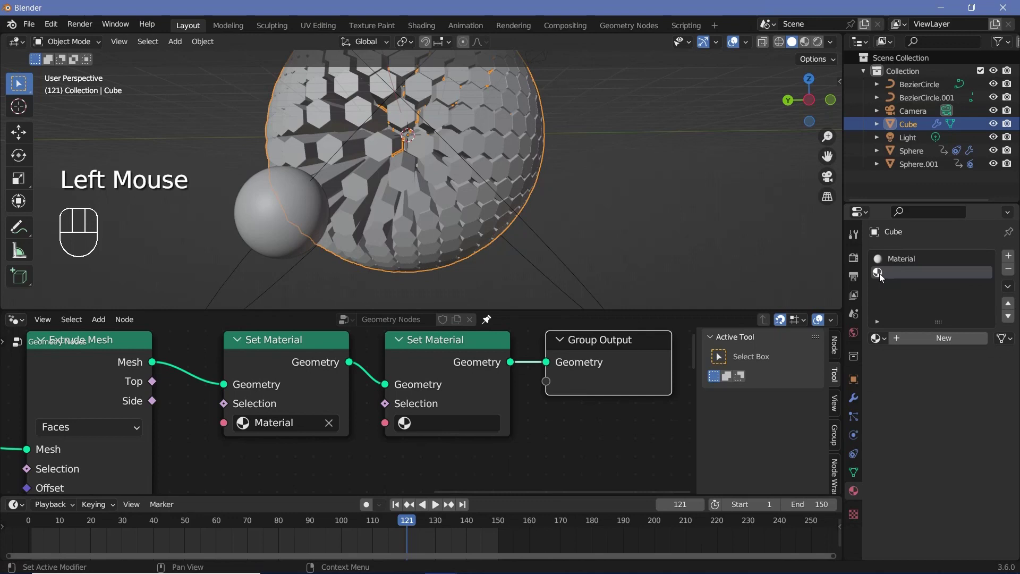
left_click_drag(923, 343, 949, 294)
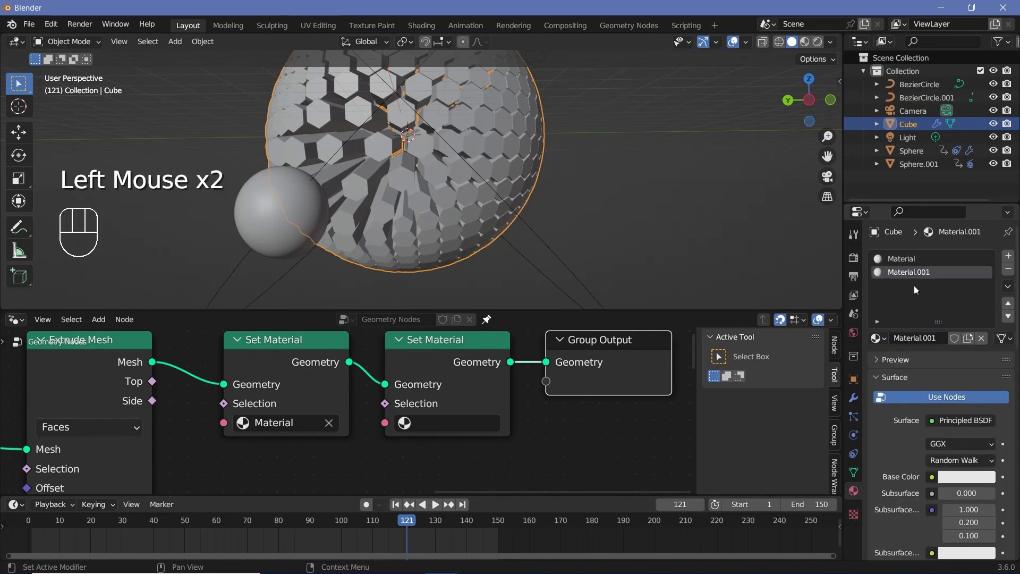
left_click_drag(921, 344, 913, 342)
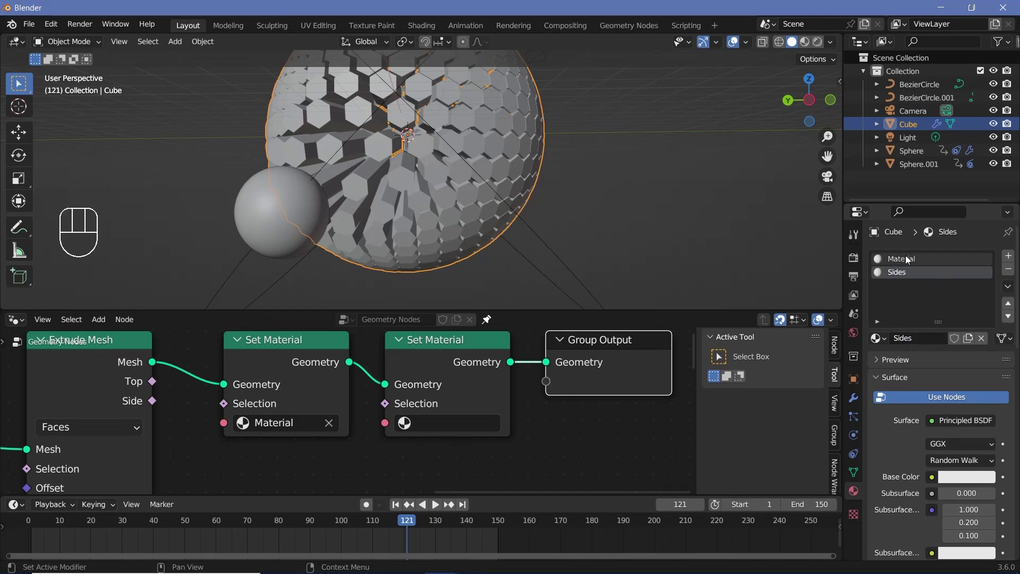
left_click(909, 259)
left_click(911, 345)
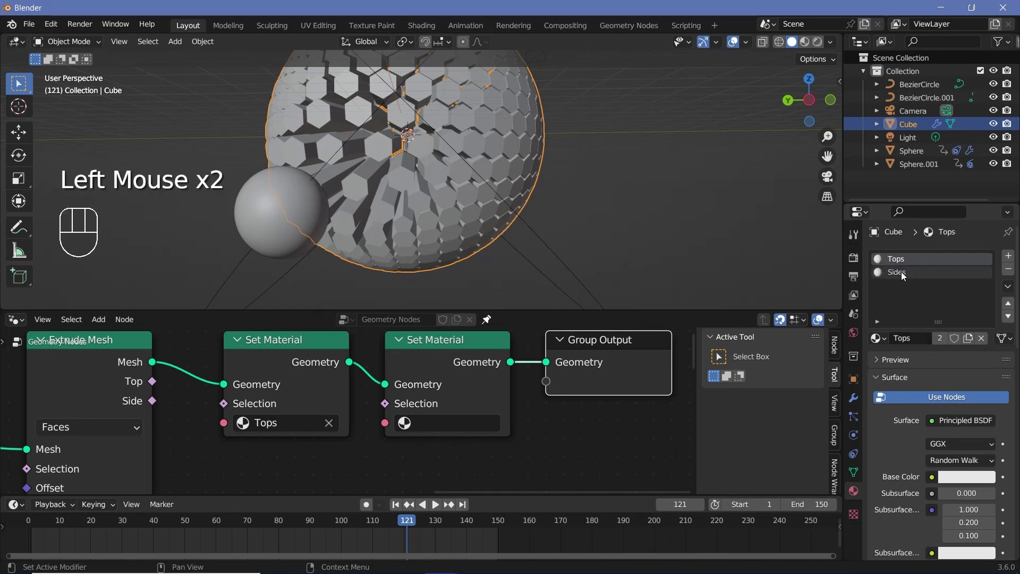
left_click(902, 276)
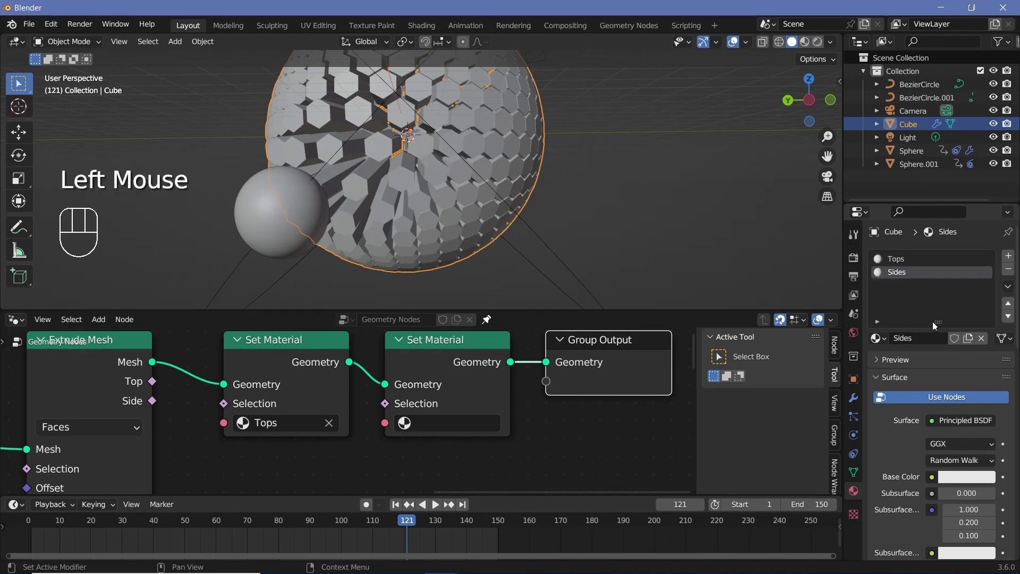
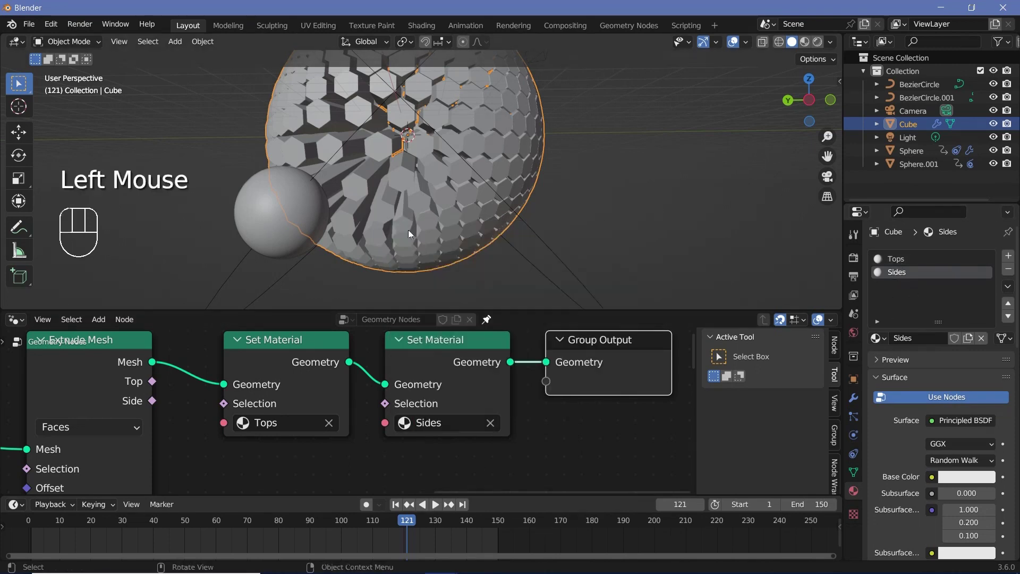
Step: Drive both Set Material selections from Extrude Mesh's Side output, with the second node using Sides
left_click_drag(159, 405, 288, 465)
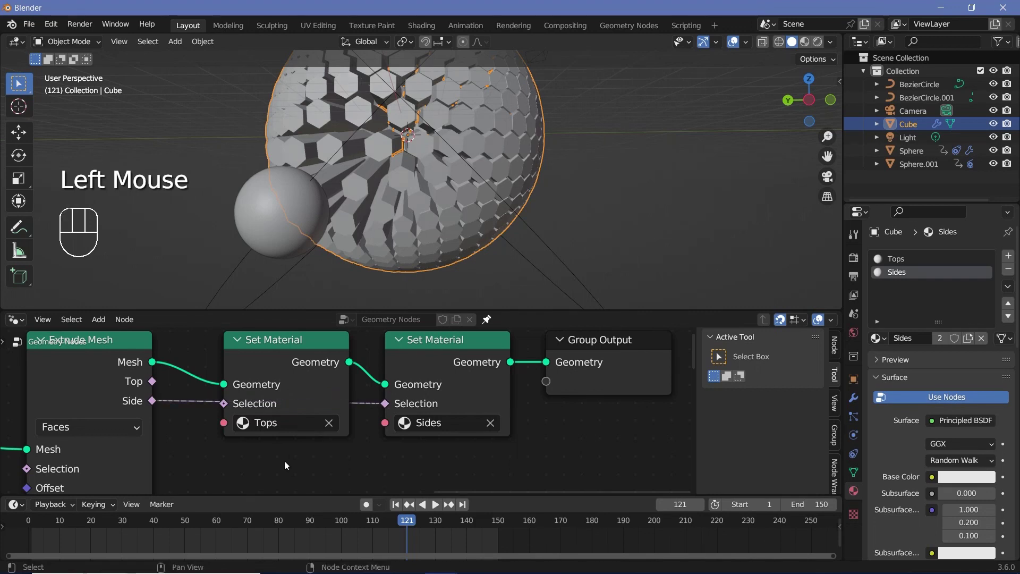
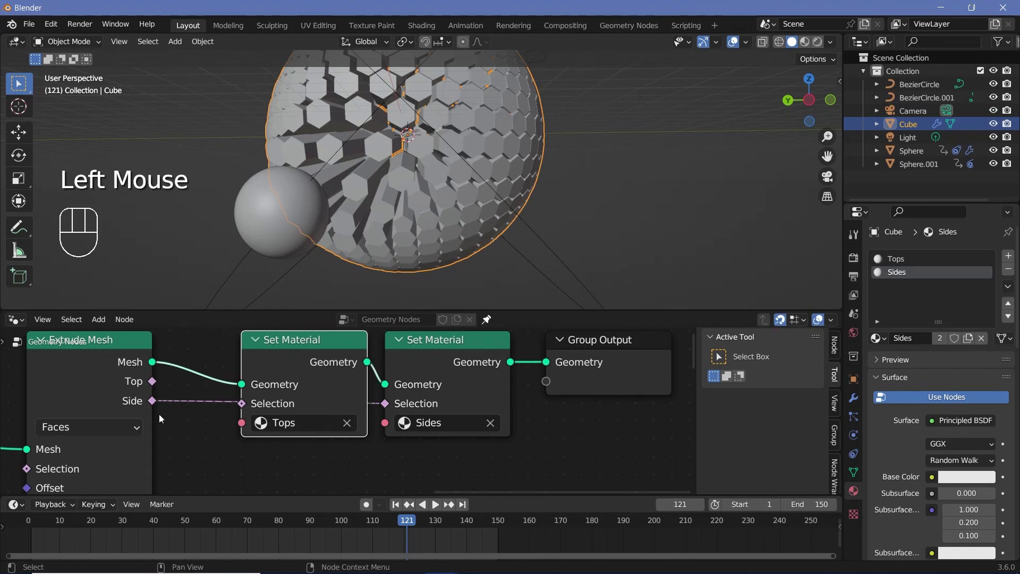
left_click_drag(453, 378, 446, 392)
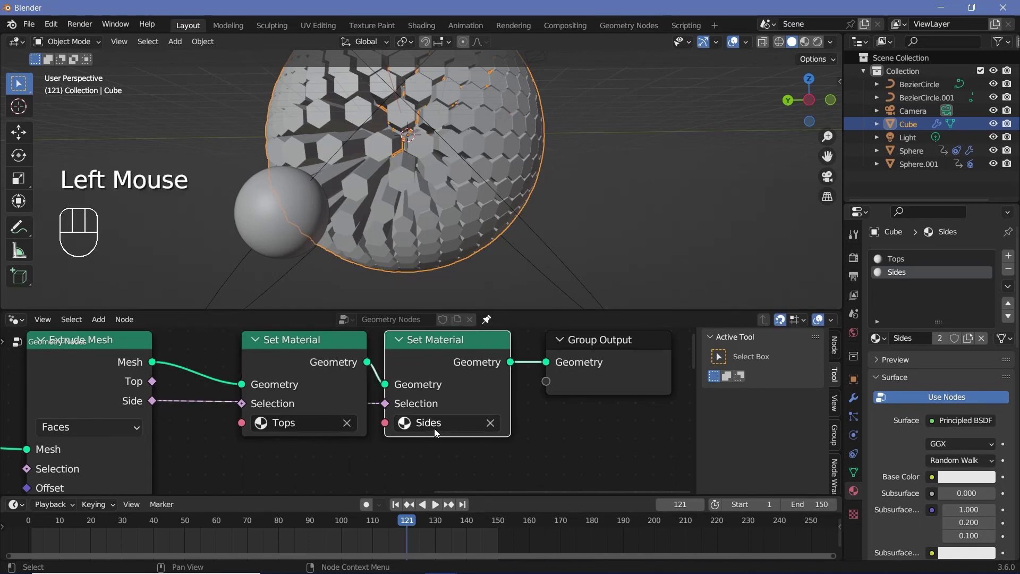
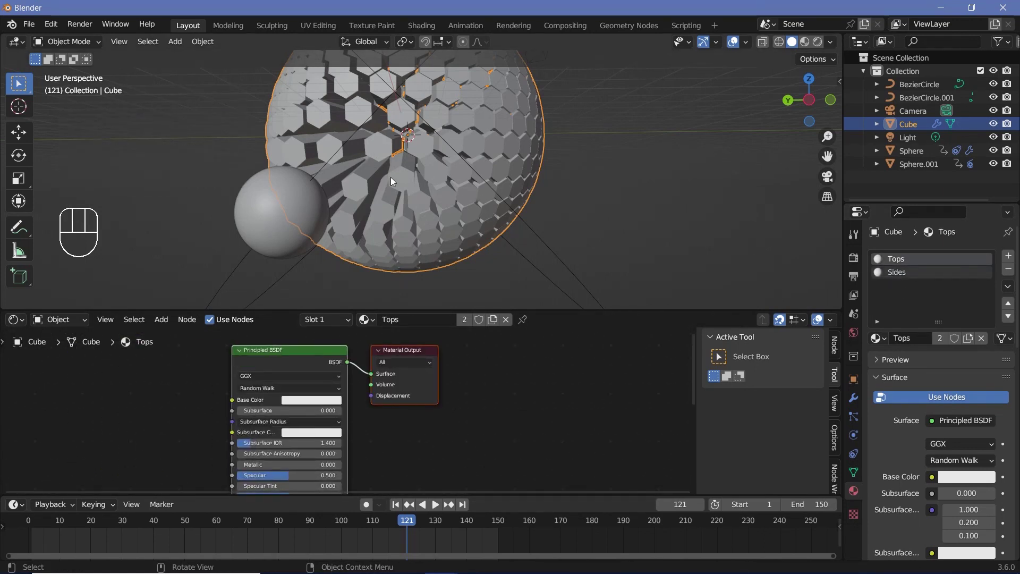
Step: Replace Tops' Principled BSDF with a Glass BSDF at roughness 0.7 and IOR 1.2, with material preview on
left_click(272, 362)
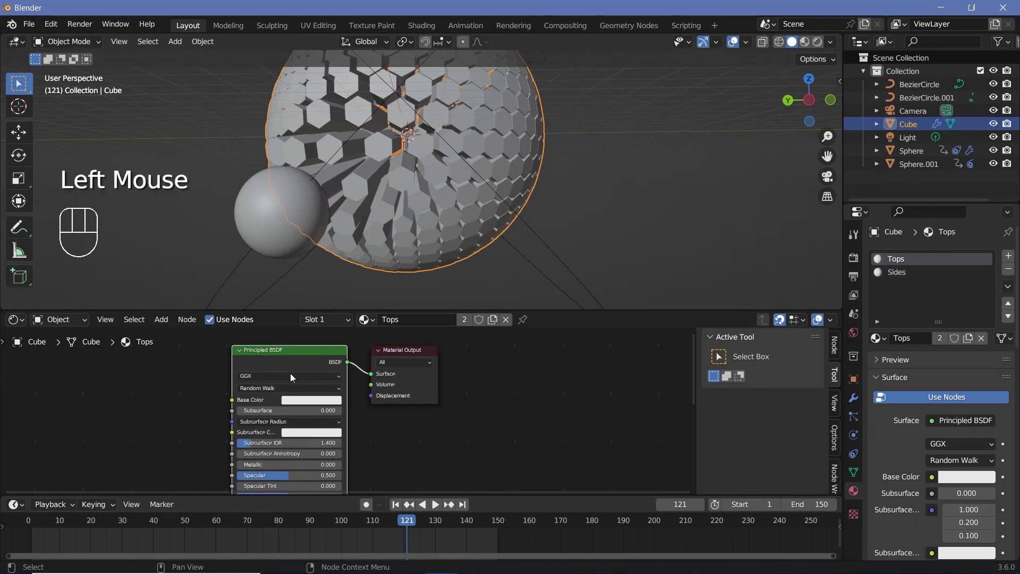
key("x")
middle_click(298, 394)
scroll("up", 3)
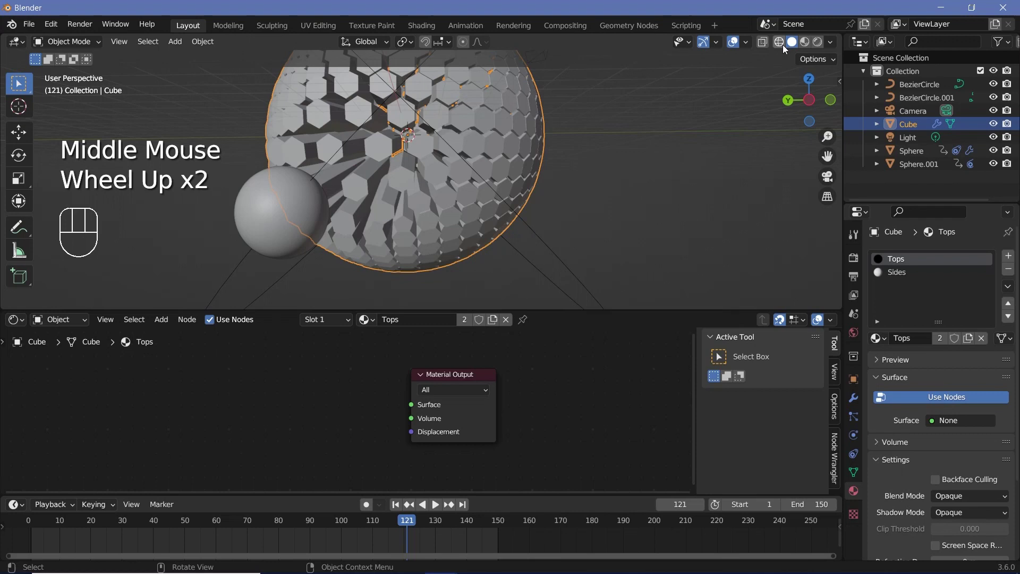
left_click(818, 46)
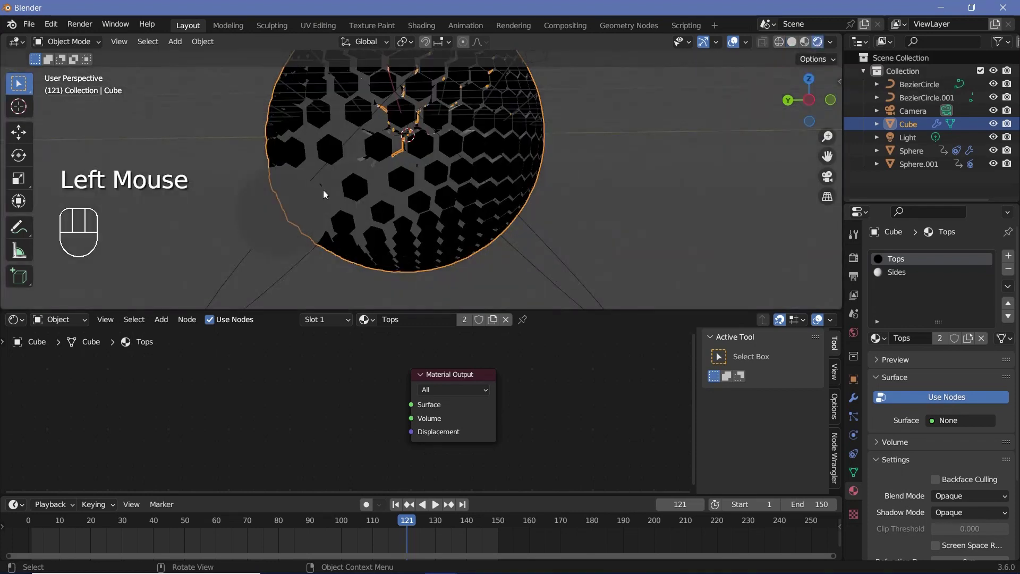
key("shift+a")
key("s")
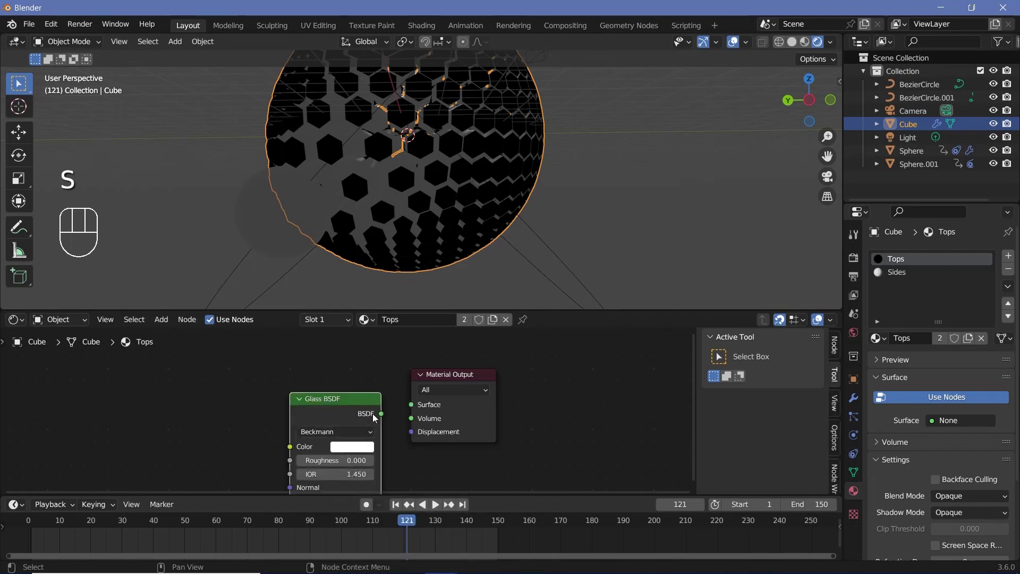
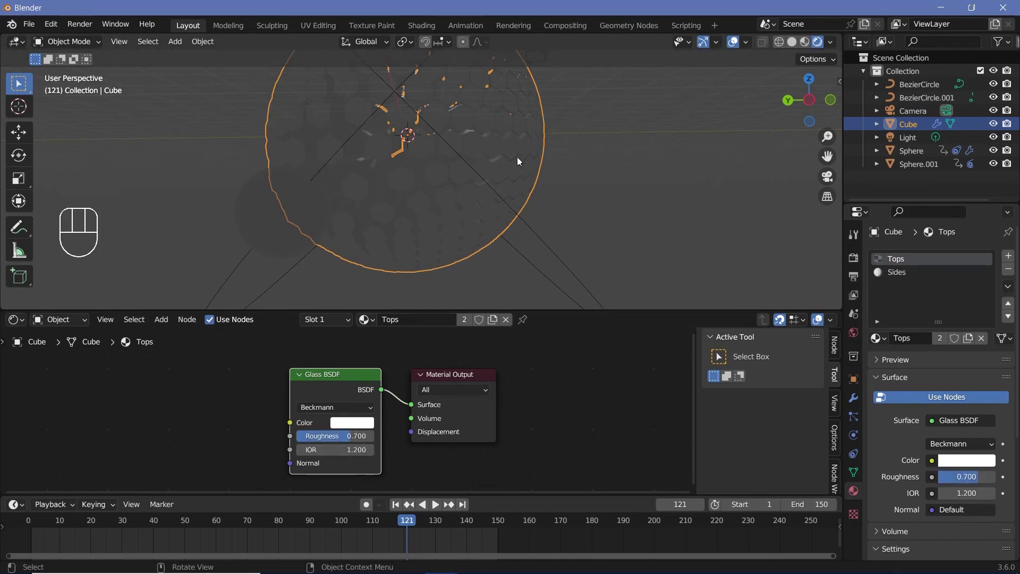
Step: Set Tops to Alpha Blend with Shadow Mode None and screen-space refraction
left_click_drag(483, 158, 509, 157)
scroll("up", 3)
scroll("up", 3)
middle_click(453, 182)
left_click_drag(428, 198, 446, 194)
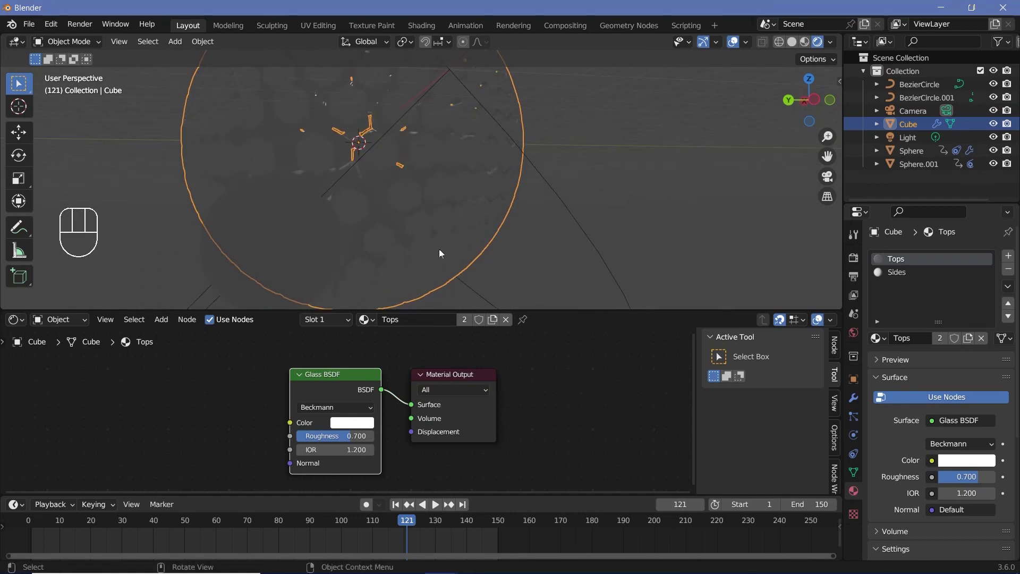
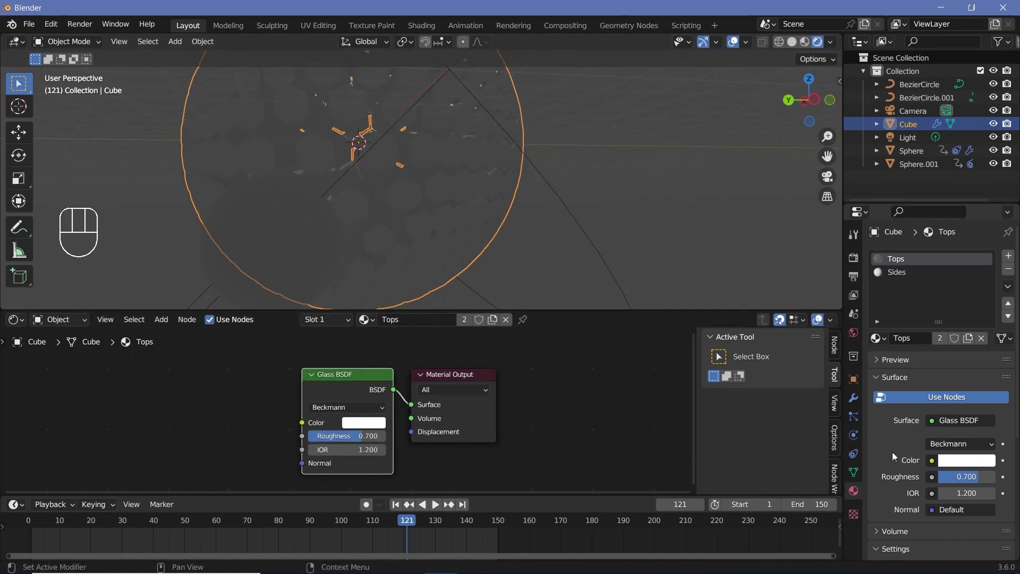
scroll("down", 3)
scroll("down", 3)
scroll("up", 3)
scroll("down", 3)
scroll("down", 3)
left_click_drag(958, 423, 960, 478)
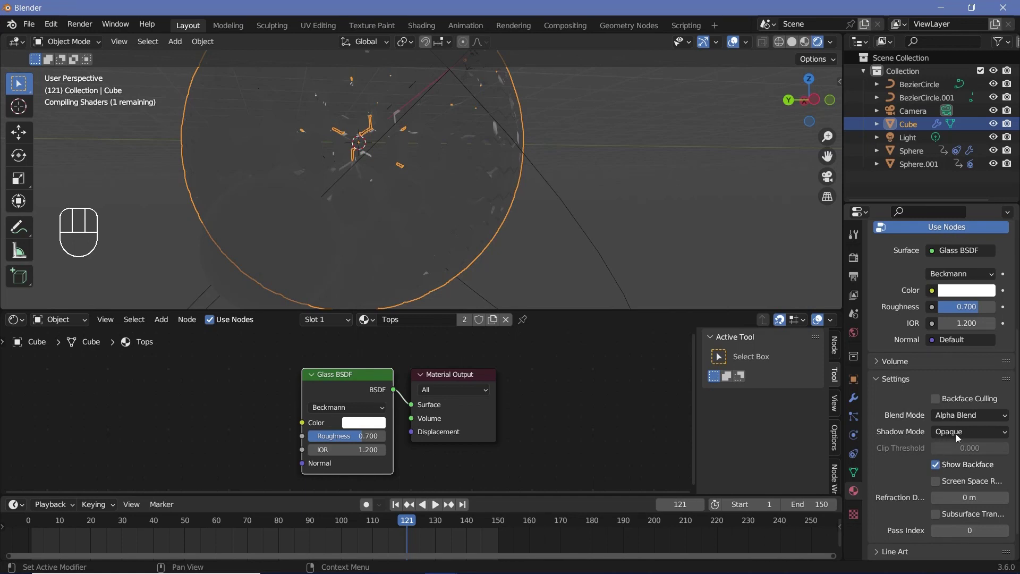
left_click(965, 436)
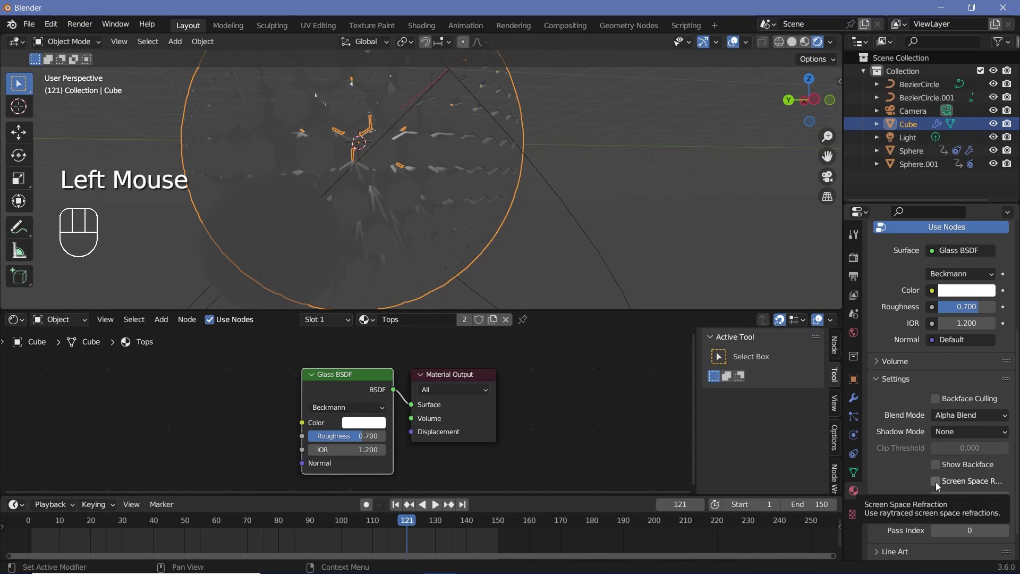
left_click(940, 486)
Step: Orbit around the sphere to inspect the glass tops, then make the Sides material active
left_click_drag(427, 198, 426, 211)
scroll("up", 3)
scroll("down", 3)
left_click_drag(418, 205, 423, 198)
scroll("up", 3)
scroll("down", 3)
scroll("up", 3)
scroll("down", 3)
left_click_drag(439, 186, 436, 189)
middle_click(420, 202)
scroll("up", 3)
left_click(902, 278)
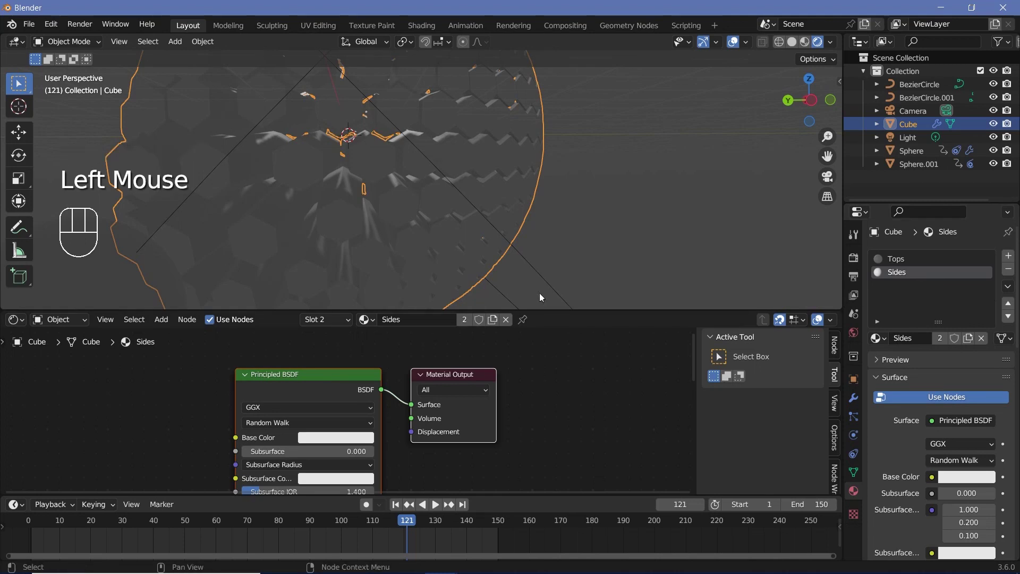
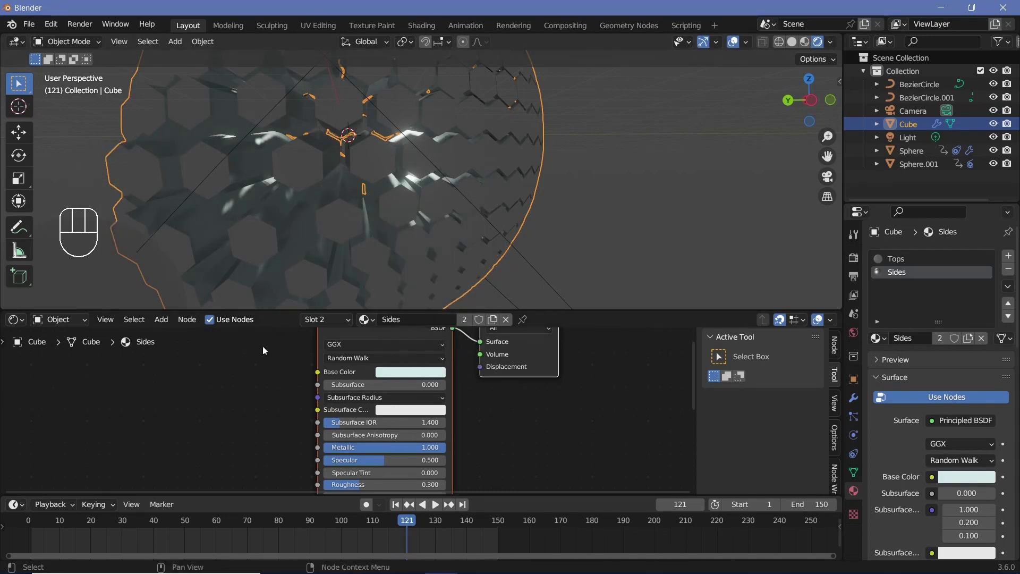
Step: Make the Sides Principled BSDF fully metallic (1.0) with roughness 0.3 and a pale tinted base colour
left_click_drag(270, 400, 323, 424)
scroll("down", 3)
scroll("up", 3)
scroll("down", 3)
left_click_drag(262, 215, 199, 219)
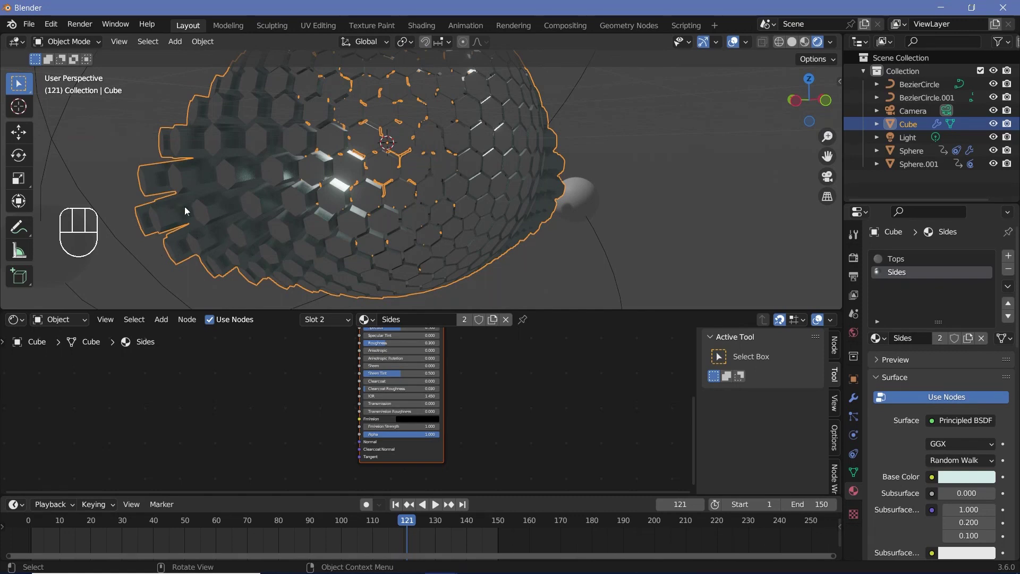
scroll("up", 3)
middle_click(313, 438)
Step: Add a Gradient Texture to Sides with Mapping and Object texture coordinates via Ctrl+T
key("shift+a")
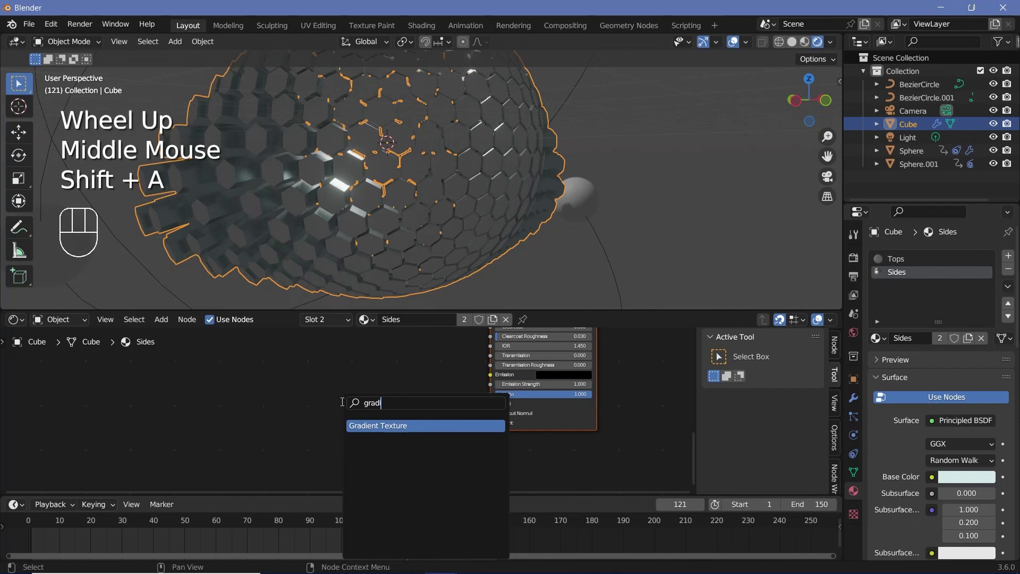
left_click(329, 409)
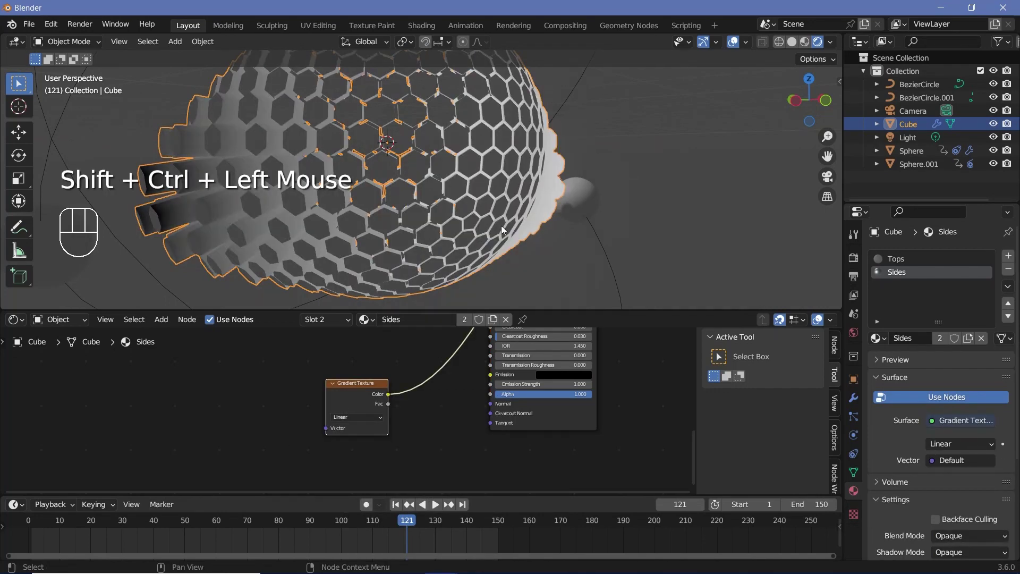
left_click_drag(326, 195, 409, 170)
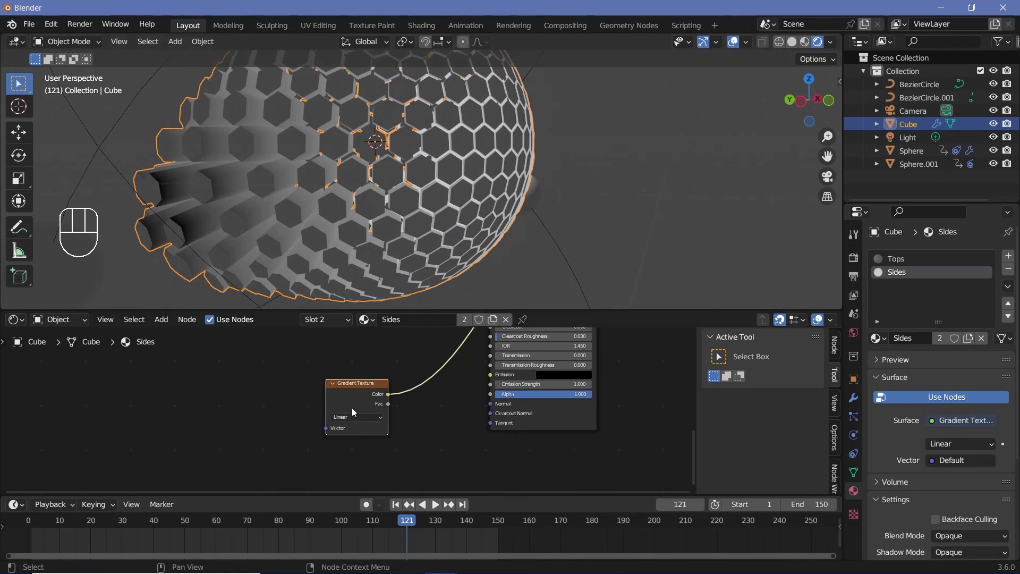
left_click(361, 403)
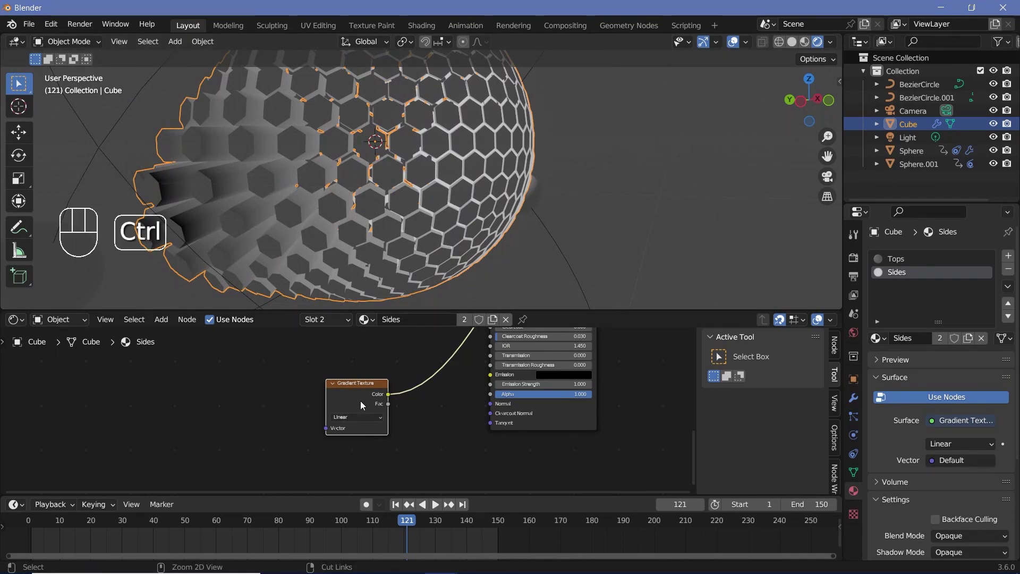
key("ctrl+t")
left_click_drag(201, 379, 275, 408)
scroll("up", 3)
Step: Set the gradient to Spherical and the Mapping scale to 0.14, inspecting the cell sides
left_click_drag(190, 430, 430, 328)
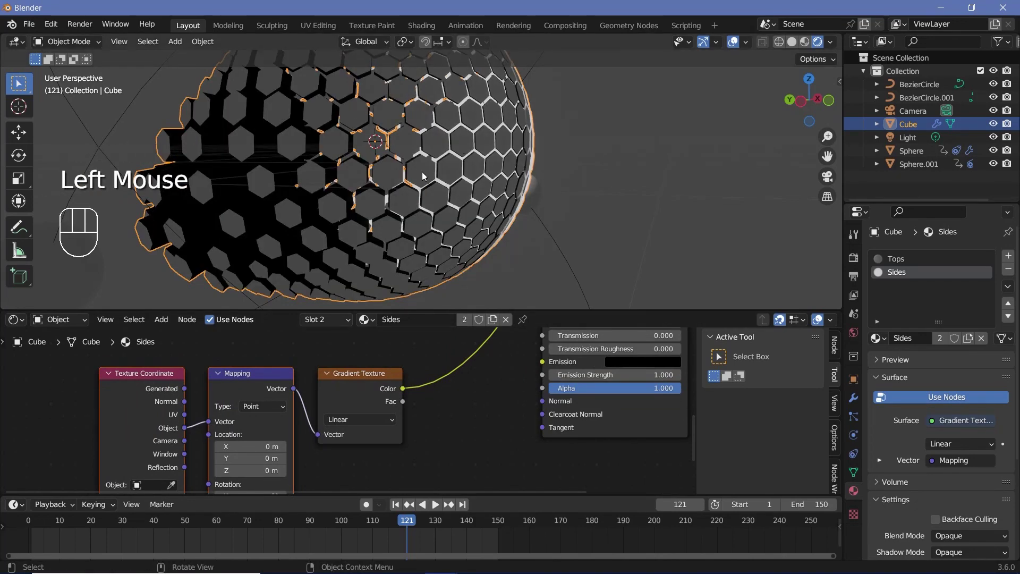
left_click_drag(371, 203, 385, 198)
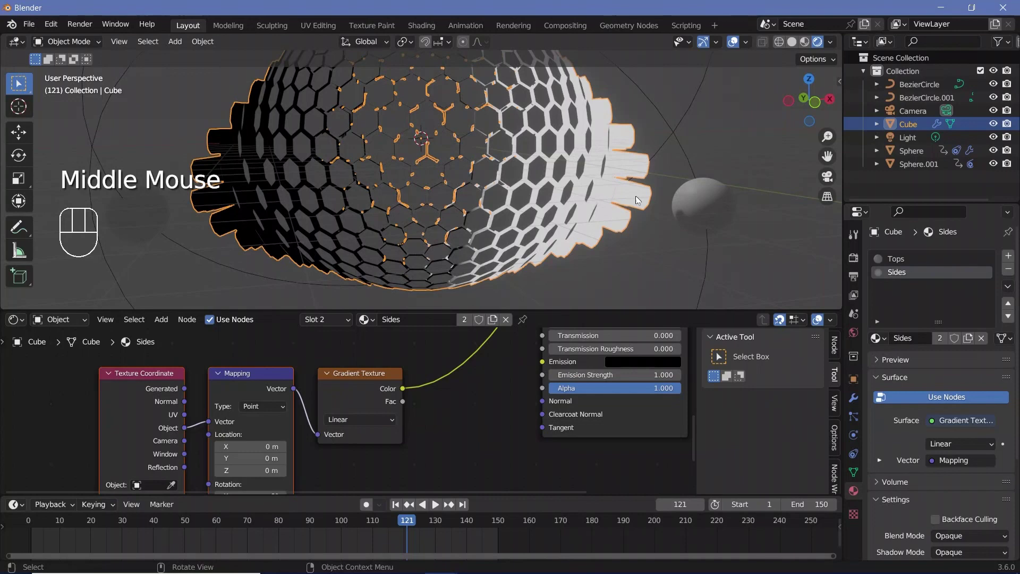
scroll("up", 3)
left_click_drag(307, 432, 312, 433)
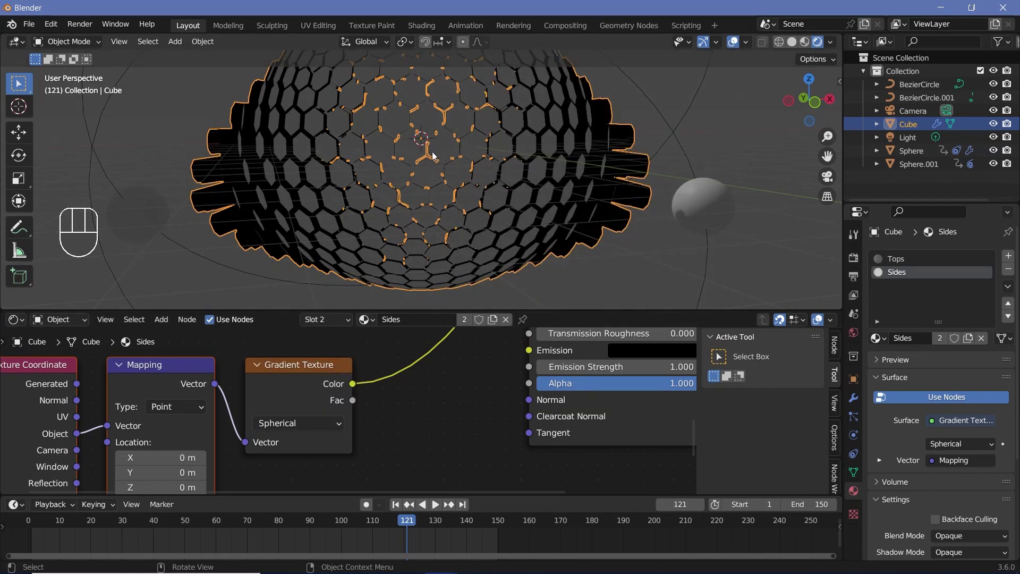
middle_click(540, 172)
middle_click(392, 184)
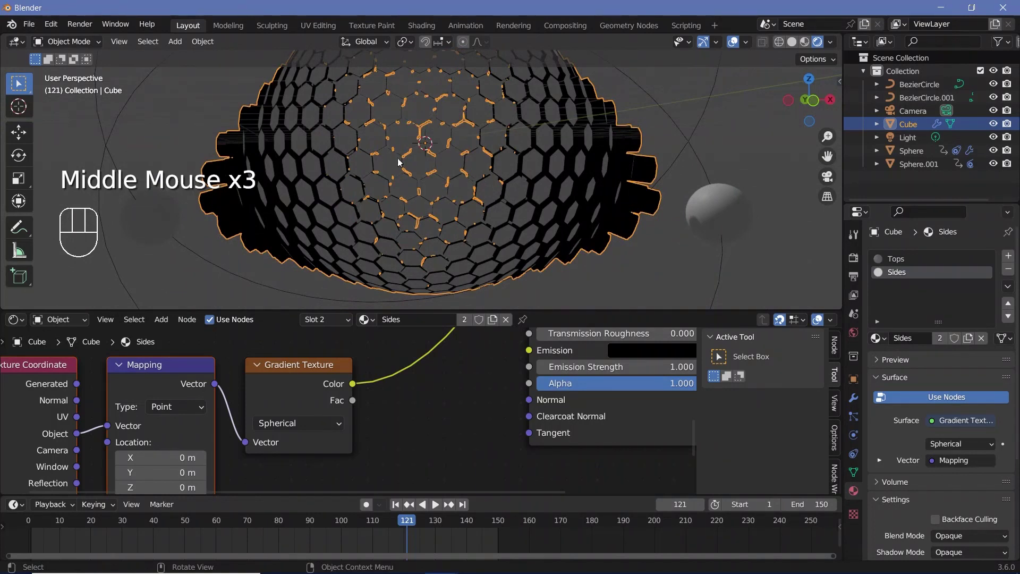
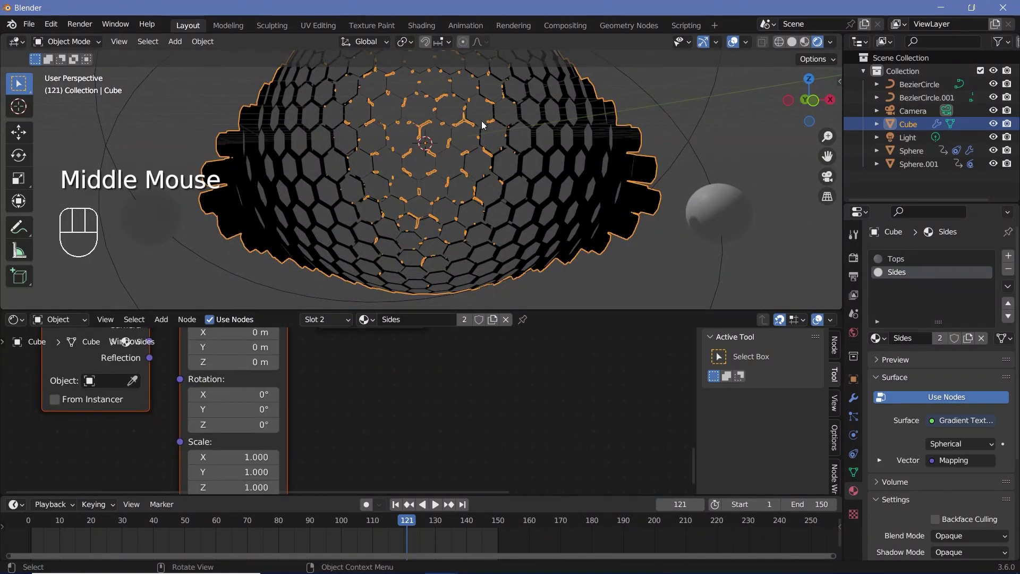
left_click_drag(333, 396, 312, 467)
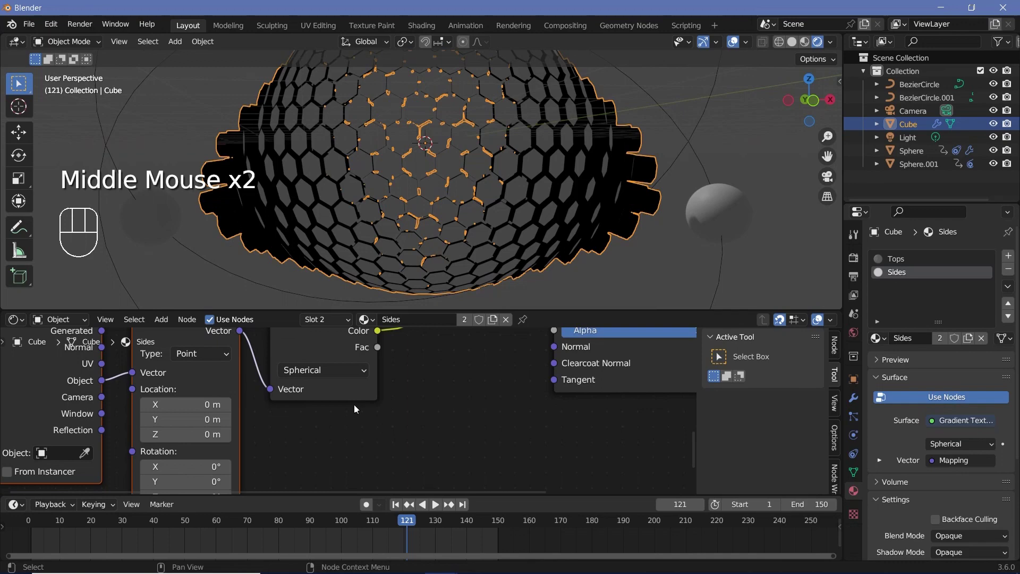
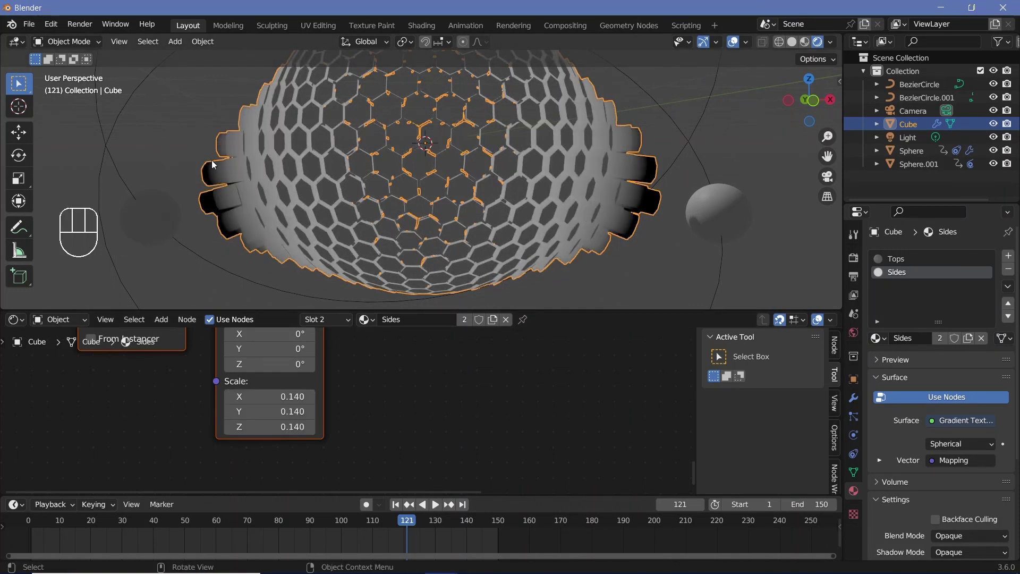
scroll("down", 3)
left_click_drag(482, 401, 374, 382)
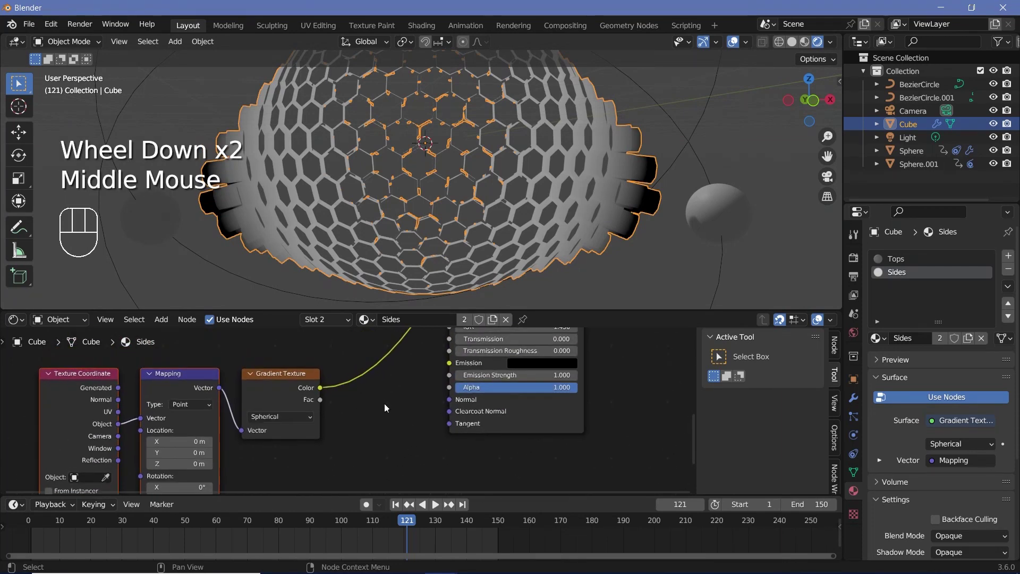
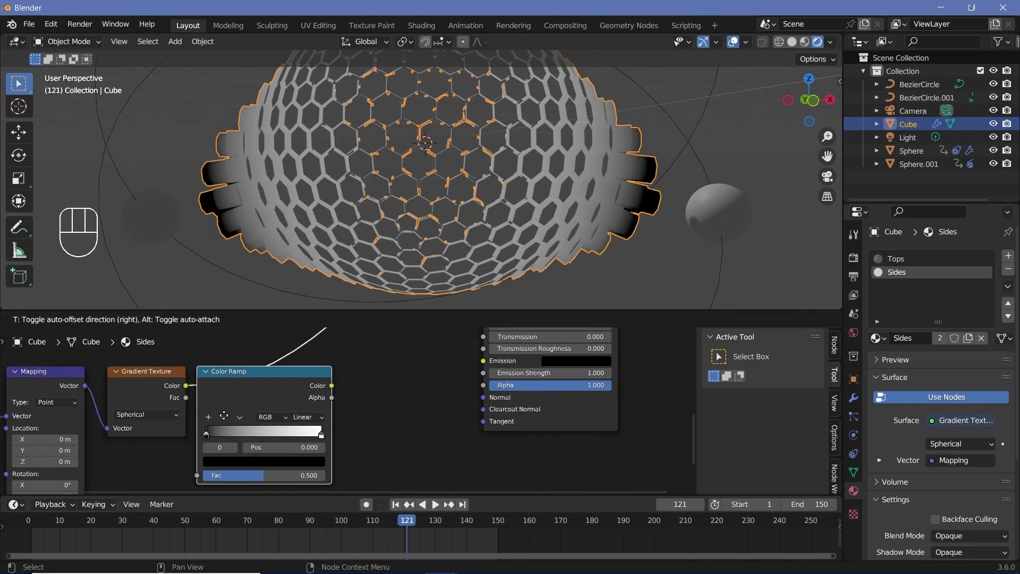
Step: Drop a Color Ramp onto the gradient's link into the Sides shader and arrange the nodes
left_click(302, 394)
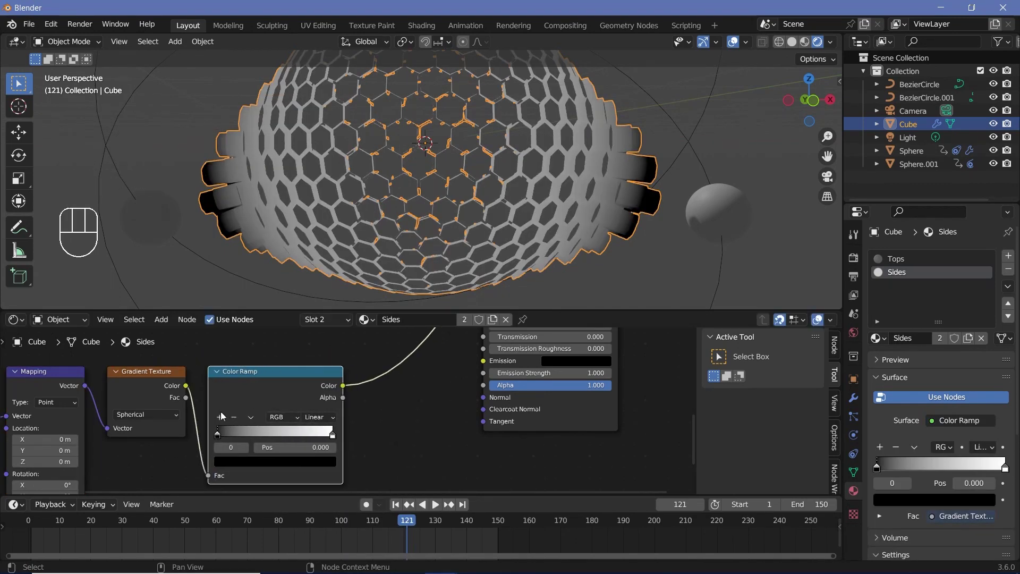
left_click_drag(222, 418, 255, 467)
left_click(280, 444)
scroll("up", 3)
middle_click(275, 427)
left_click_drag(275, 425, 160, 425)
left_click_drag(160, 424, 178, 425)
Step: Make the ramp's end stop black and pack a stop near 0.067 so sides are mostly black with a bright band; play to preview
left_click(206, 471)
left_click(394, 424)
left_click(345, 479)
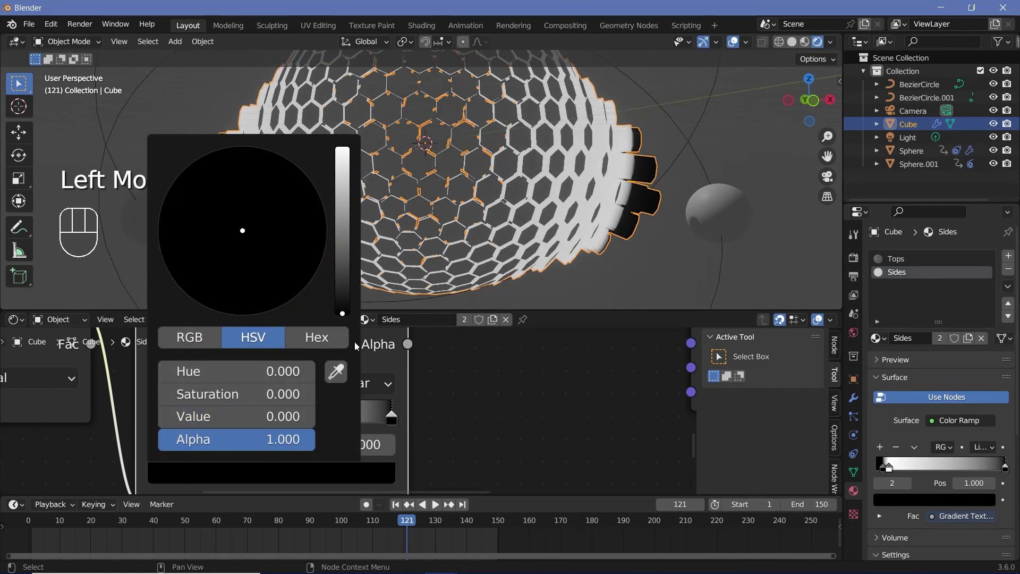
left_click_drag(379, 423, 180, 406)
scroll("down", 3)
left_click_drag(228, 229, 330, 225)
scroll("up", 3)
left_click_drag(231, 242, 214, 242)
key("space")
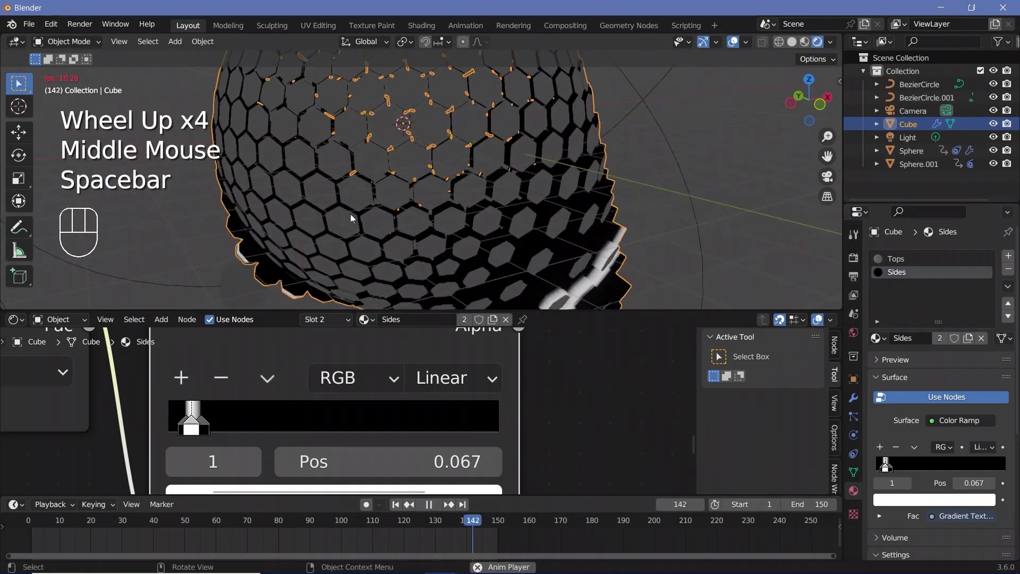
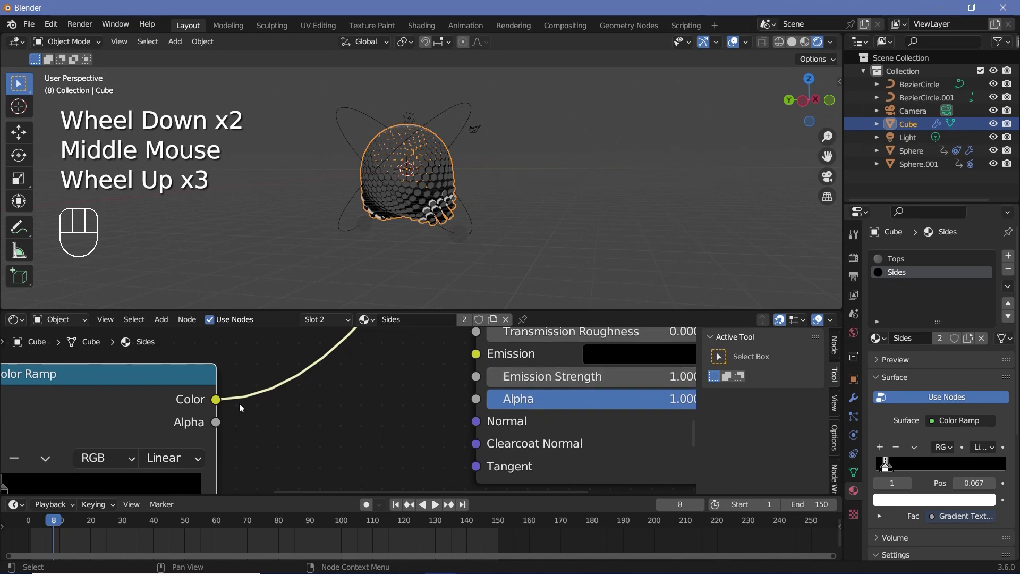
Step: Run the Color Ramp through a Multiply node with value 300 into Sides' Emission Strength, with Bloom enabled
key("shift+a")
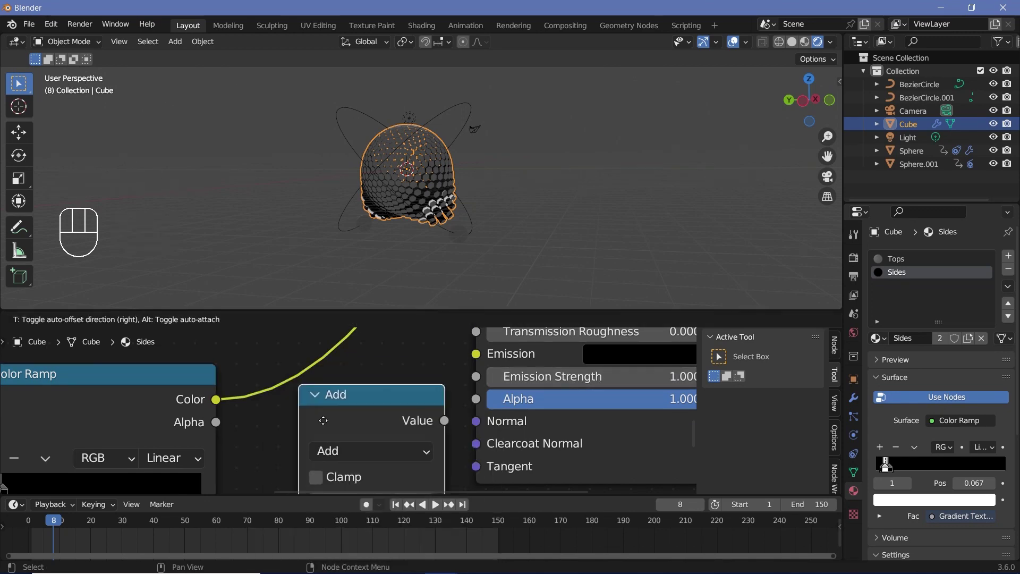
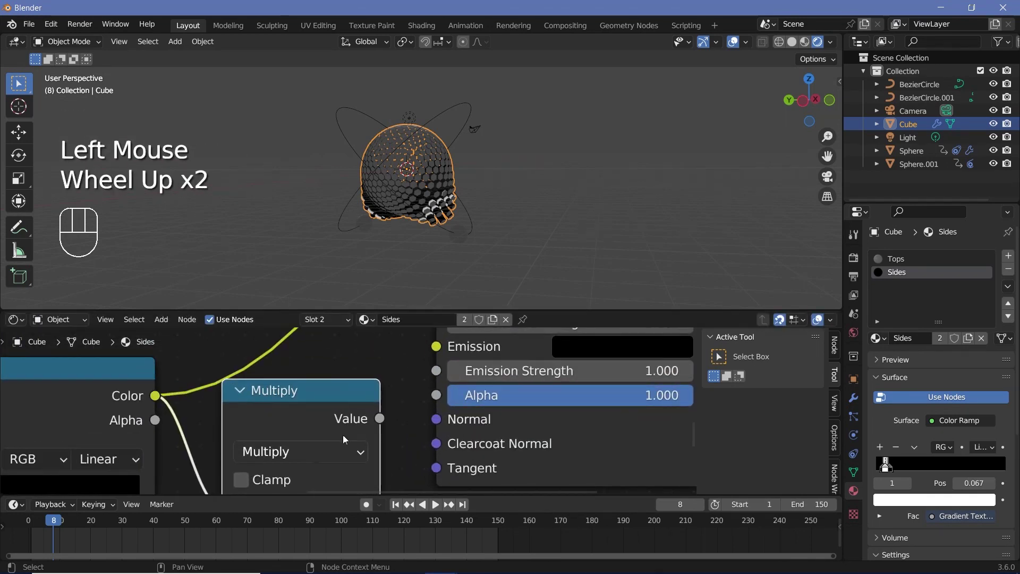
scroll("down", 3)
middle_click(381, 235)
scroll("down", 3)
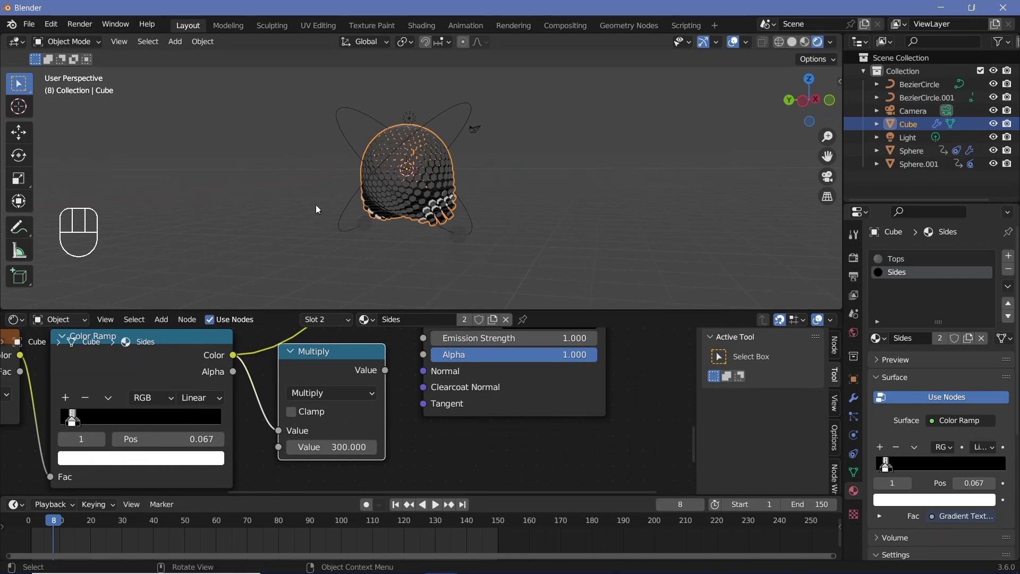
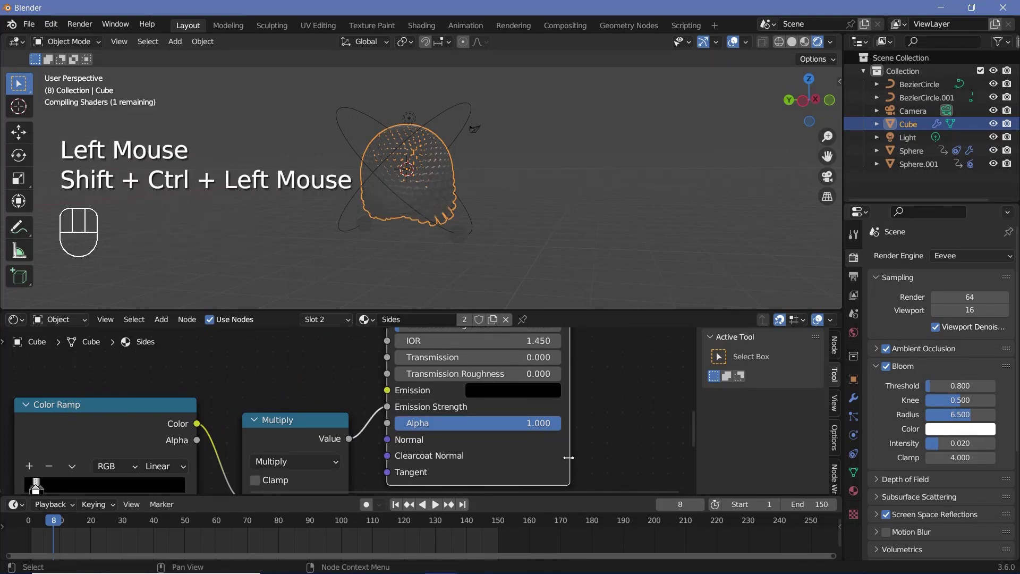
Step: Give the Sides material a cyan Emission colour so the hexagon cell edges glow
middle_click(469, 249)
scroll("up", 3)
middle_click(438, 216)
scroll("up", 3)
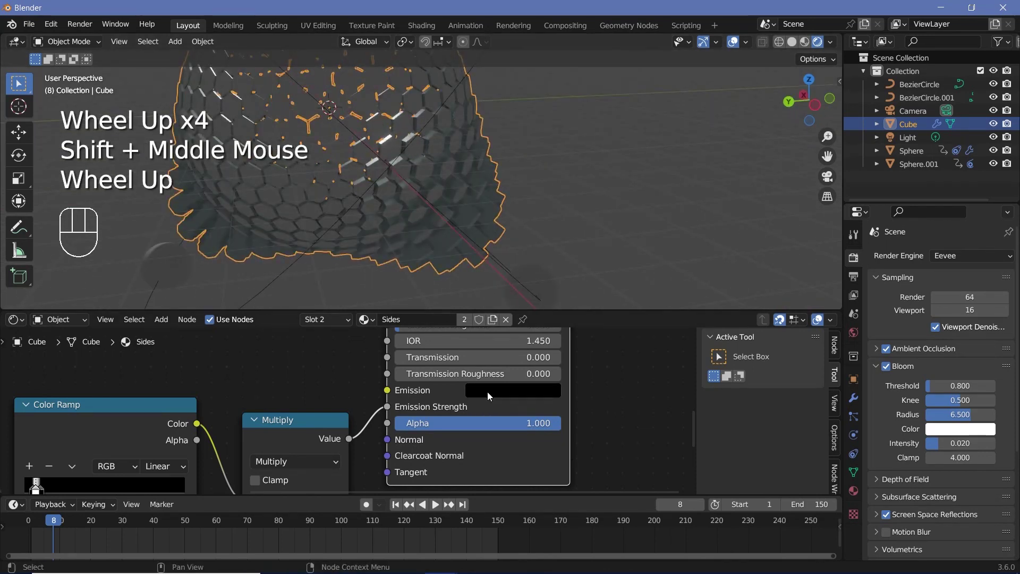
left_click(491, 396)
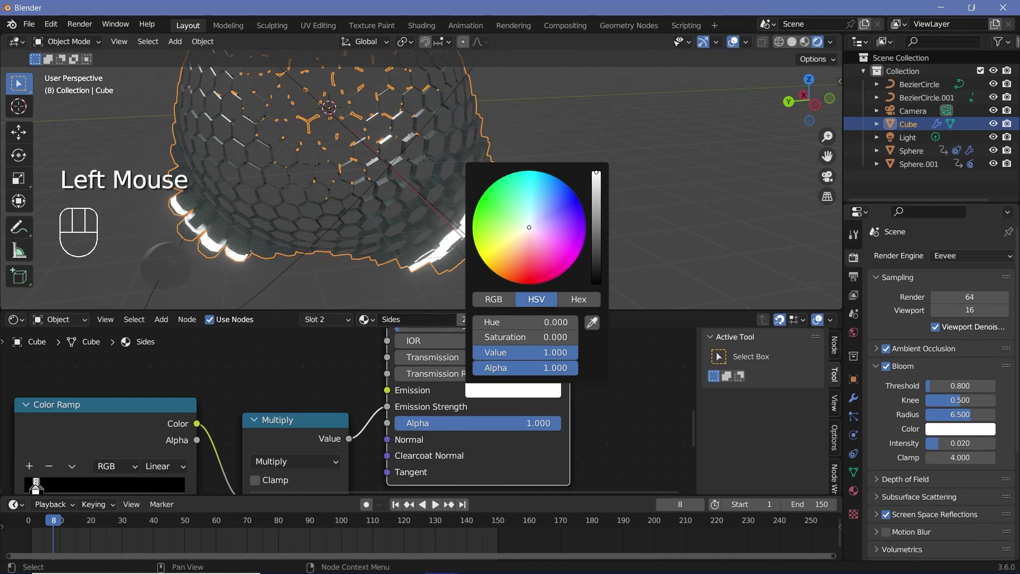
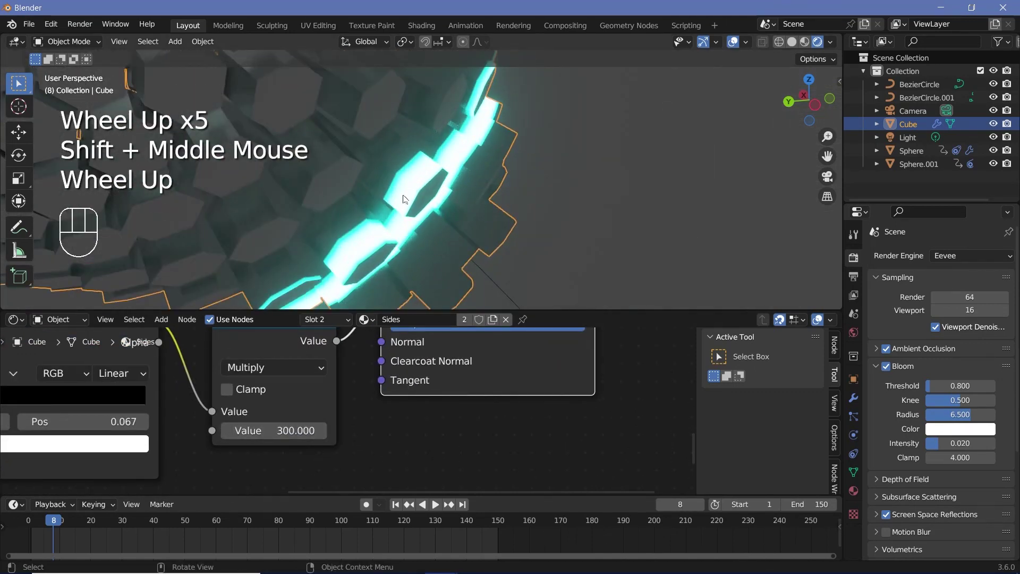
scroll("down", 3)
middle_click(380, 201)
scroll("down", 3)
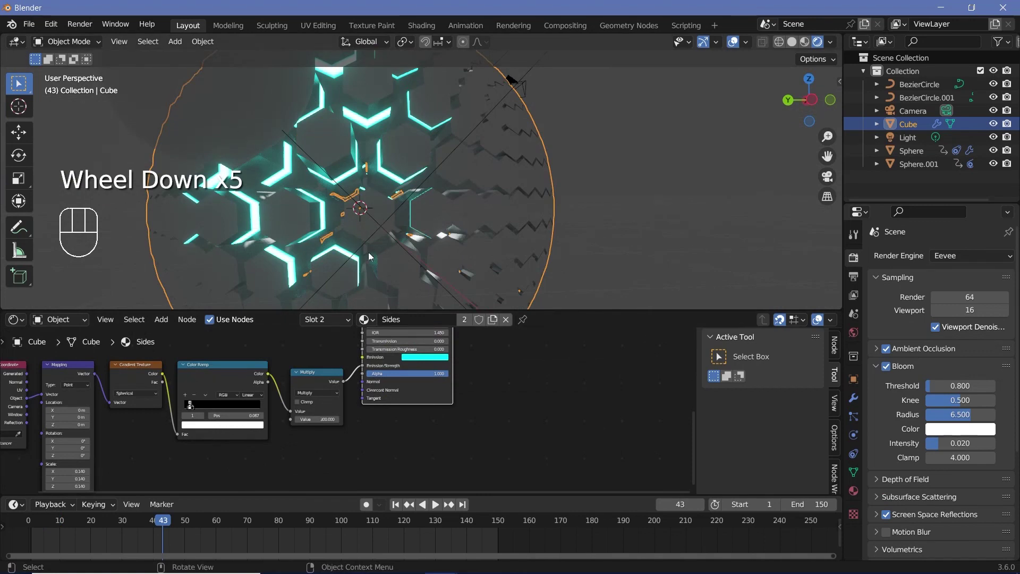
middle_click(384, 234)
scroll("up", 3)
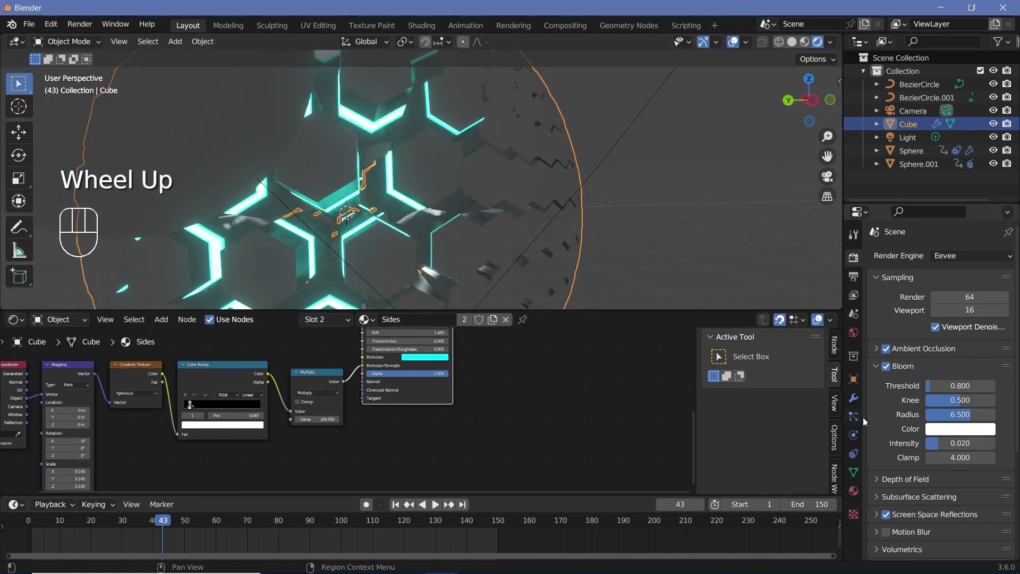
Step: Enable Screen Space Reflections with Refraction and show the rough glass Tops material
left_click(882, 476)
scroll("down", 3)
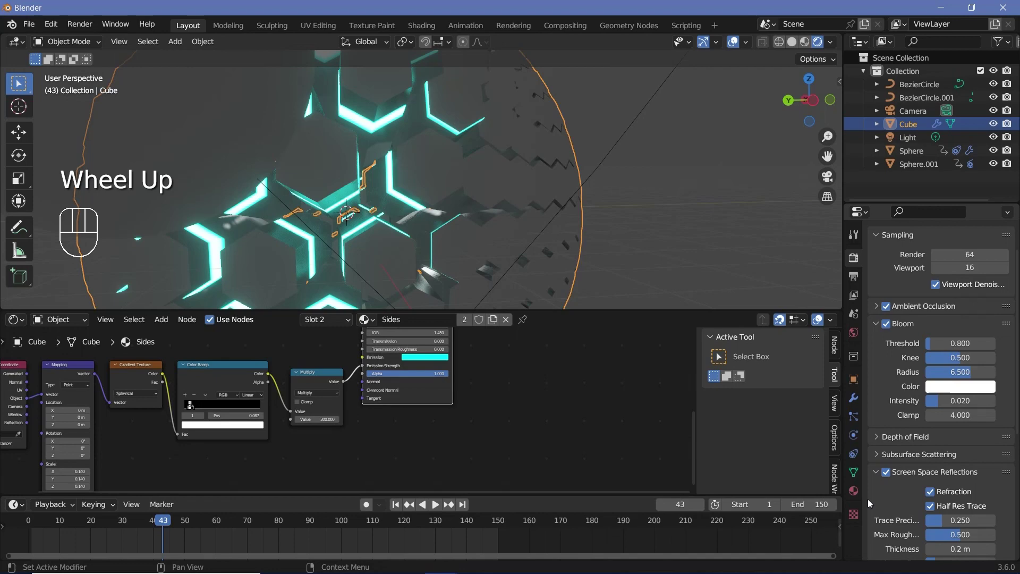
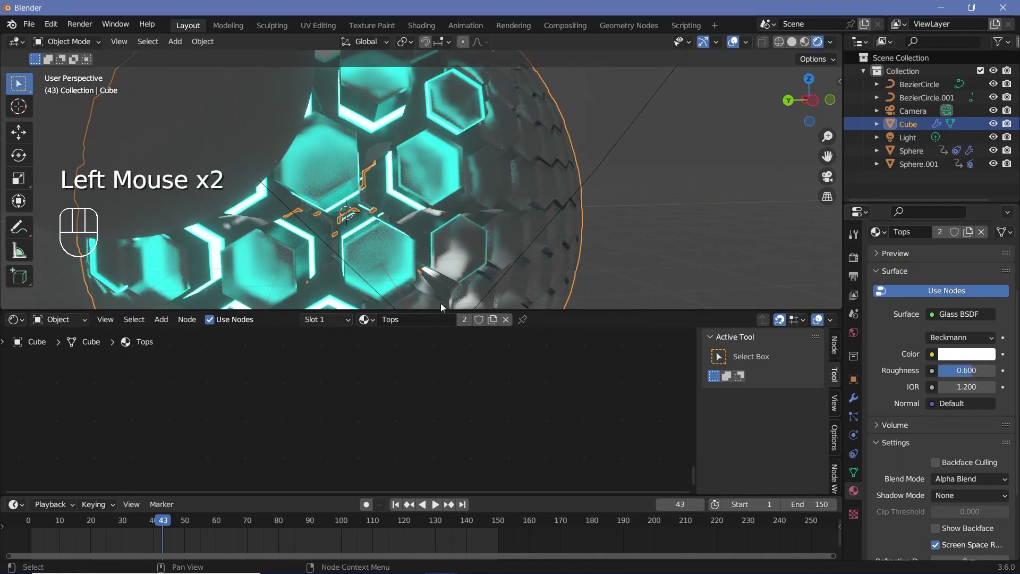
Step: Preview the animation, then add a new UV sphere, Sphere.002, to the scene
scroll("down", 3)
key("space")
key("space")
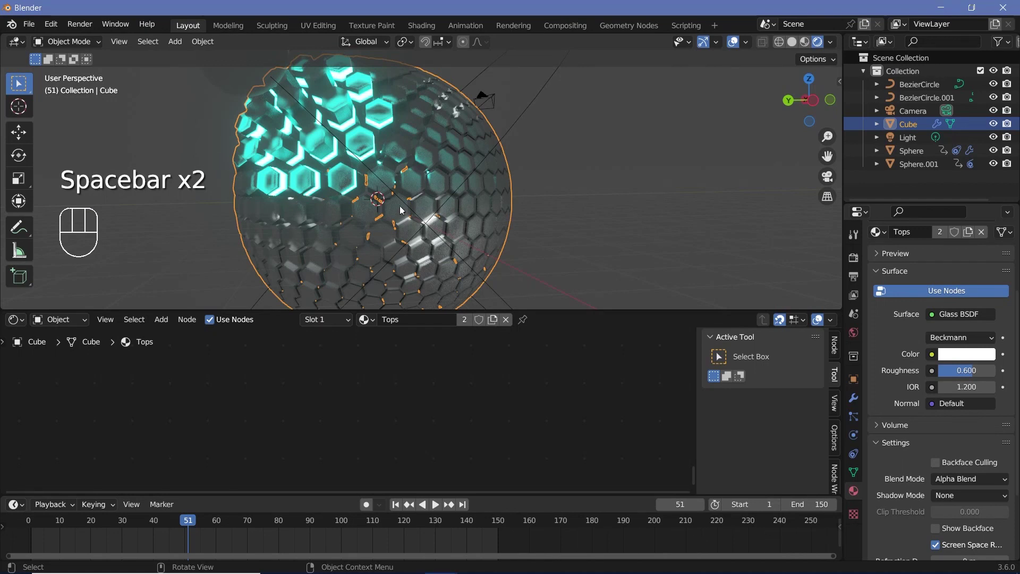
key("space")
key("space")
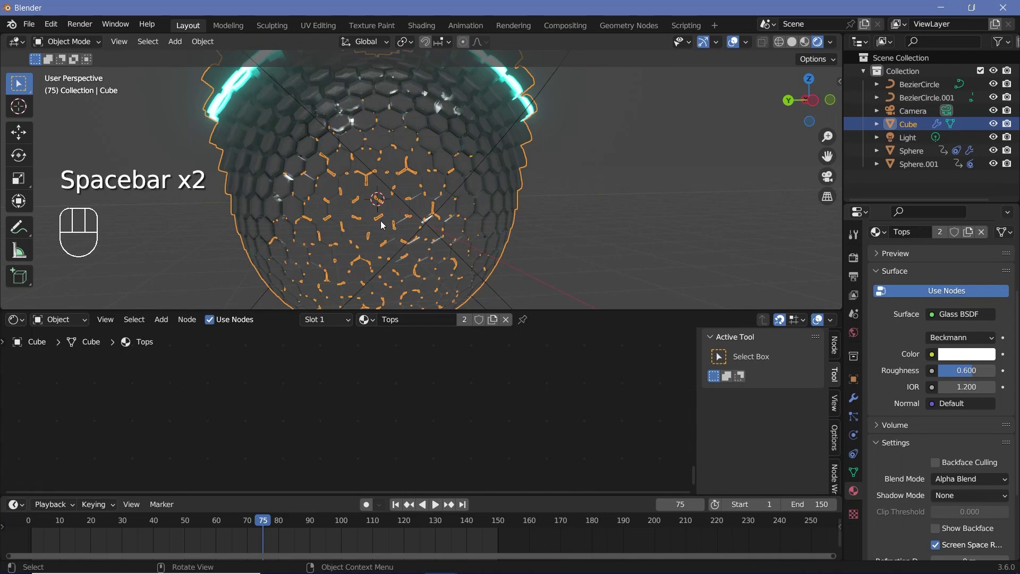
key("shift+a")
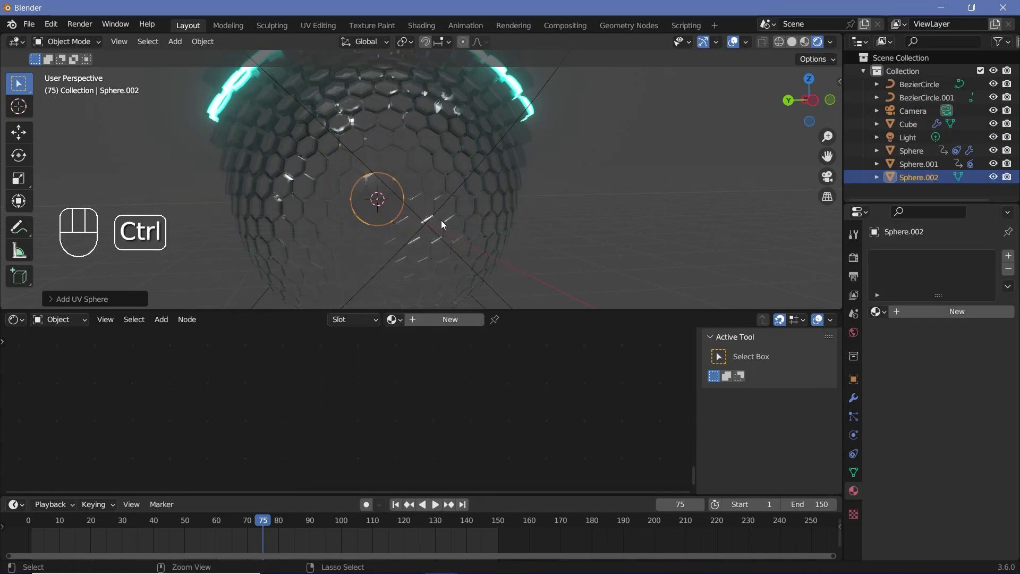
Step: Smooth and scale Sphere.002 and give it a cyan Emission material at strength 100
key("ctrl+2")
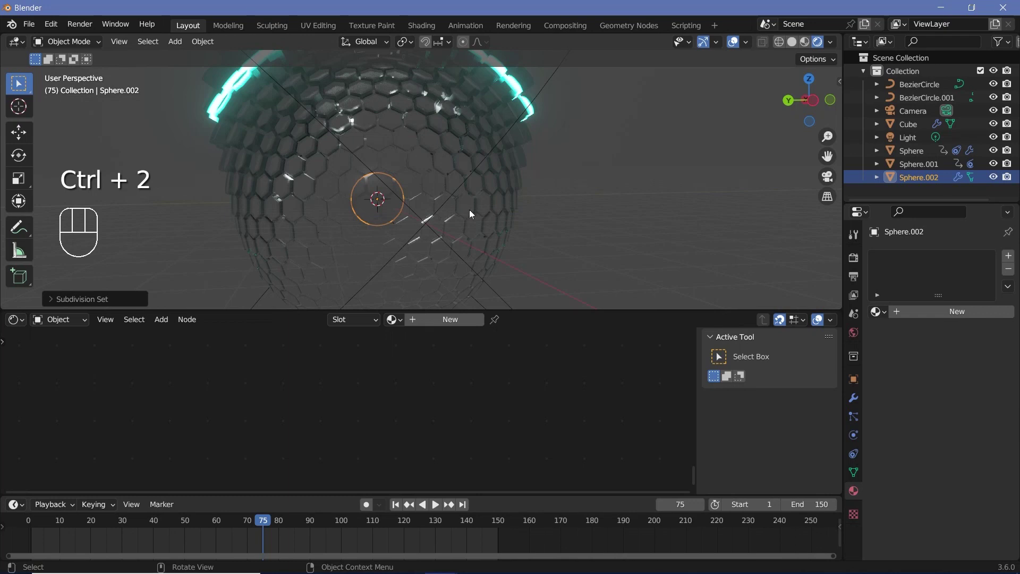
key("s")
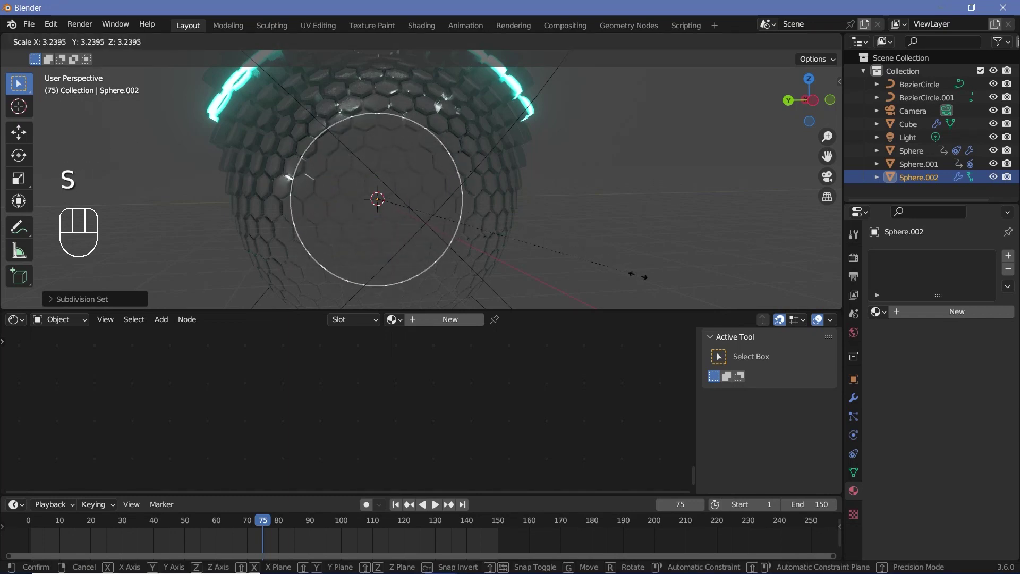
left_click(447, 320)
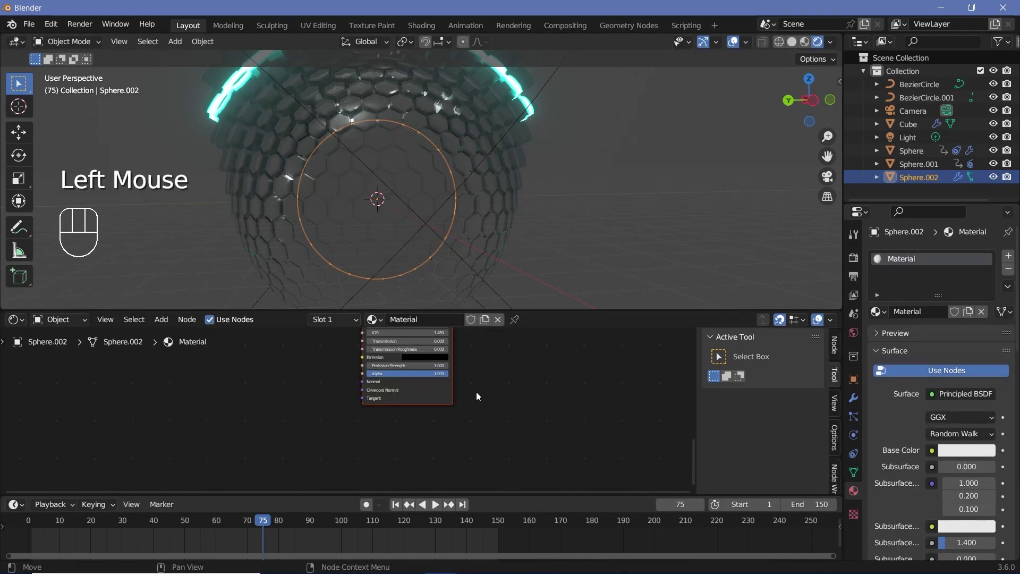
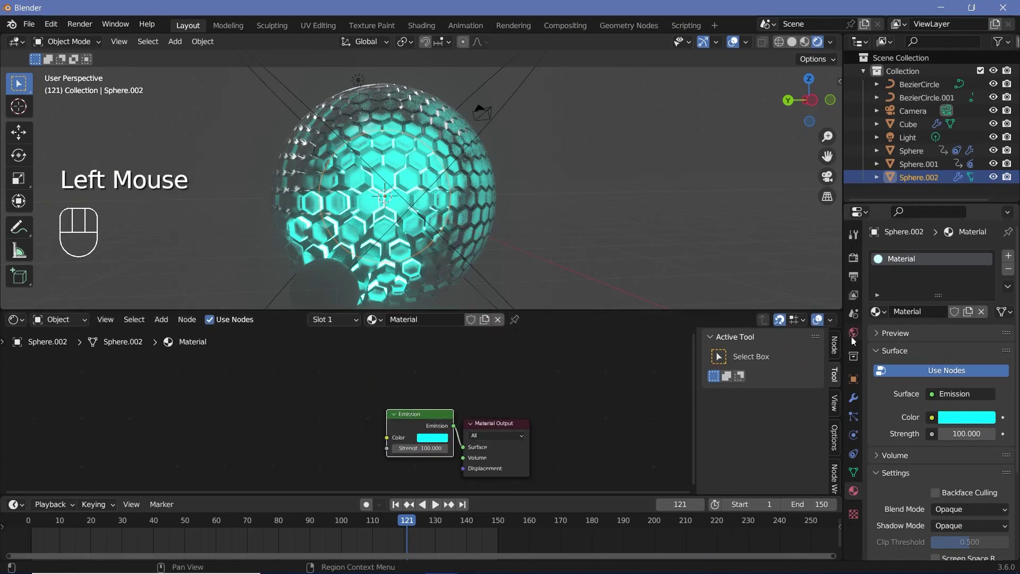
Step: Darken the world background colour to nearly black
left_click(854, 338)
left_click(967, 349)
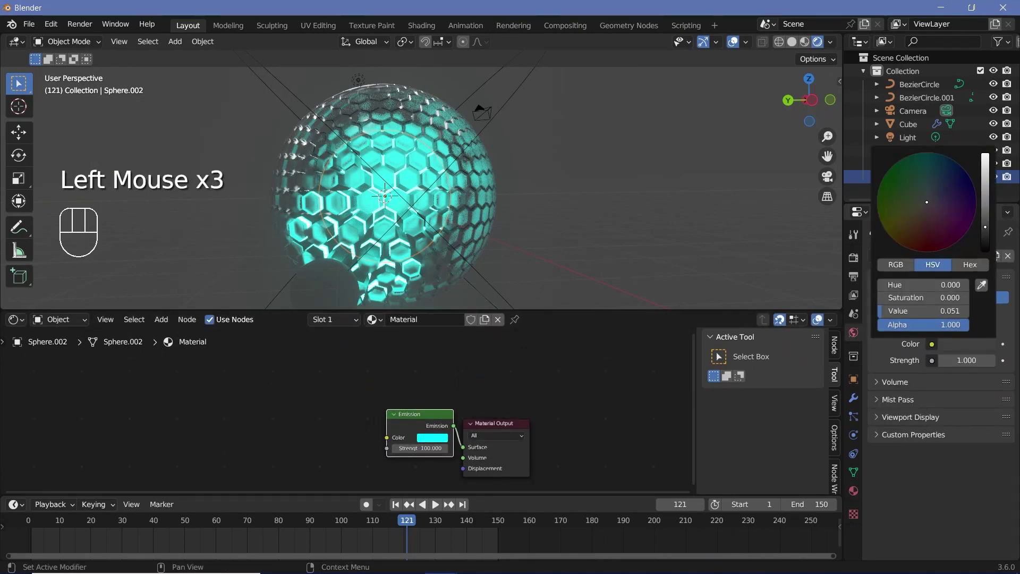
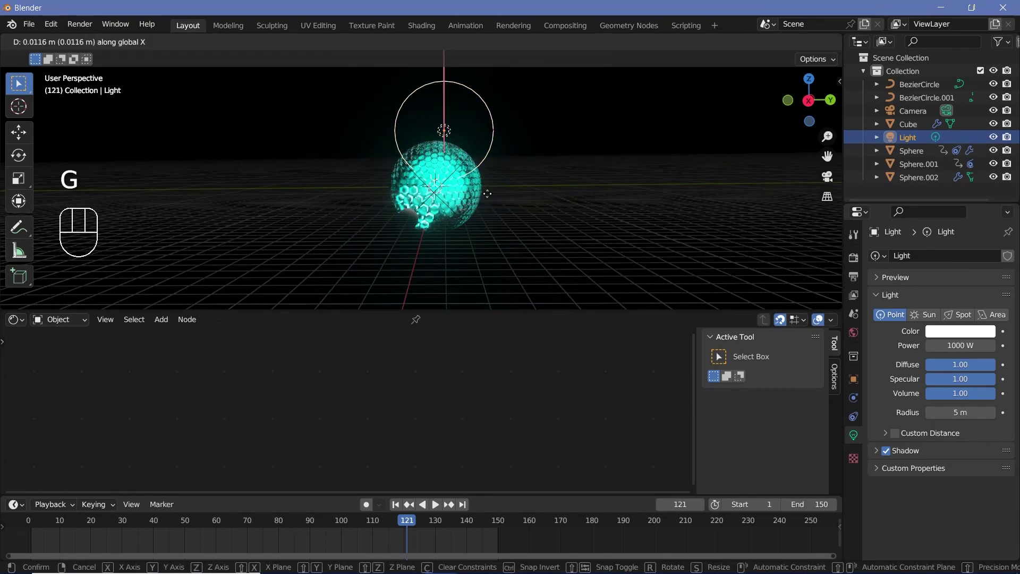
Step: Place the point light near the sphere and duplicate it as Light.001 beside it
key("g")
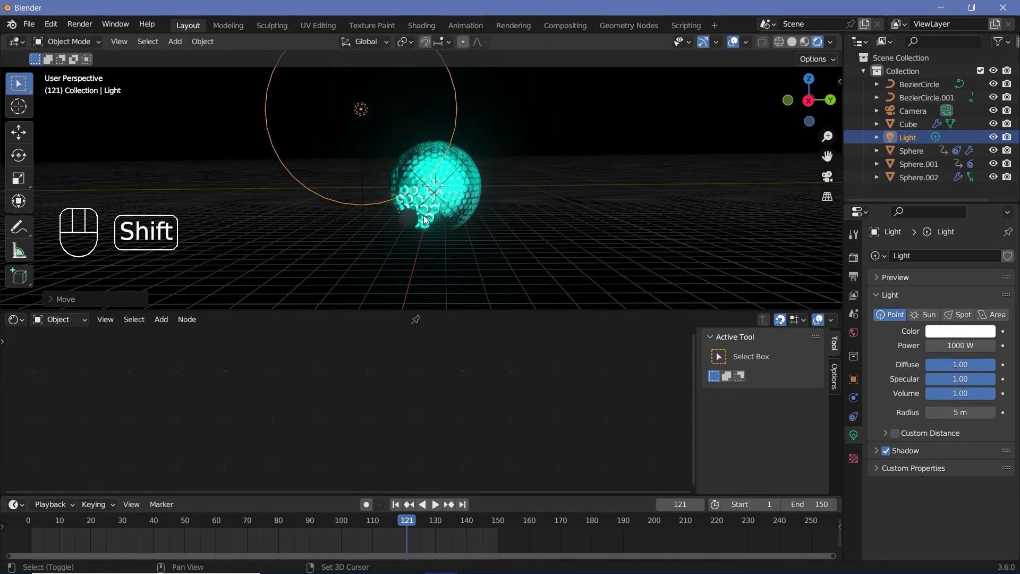
key("shift+d")
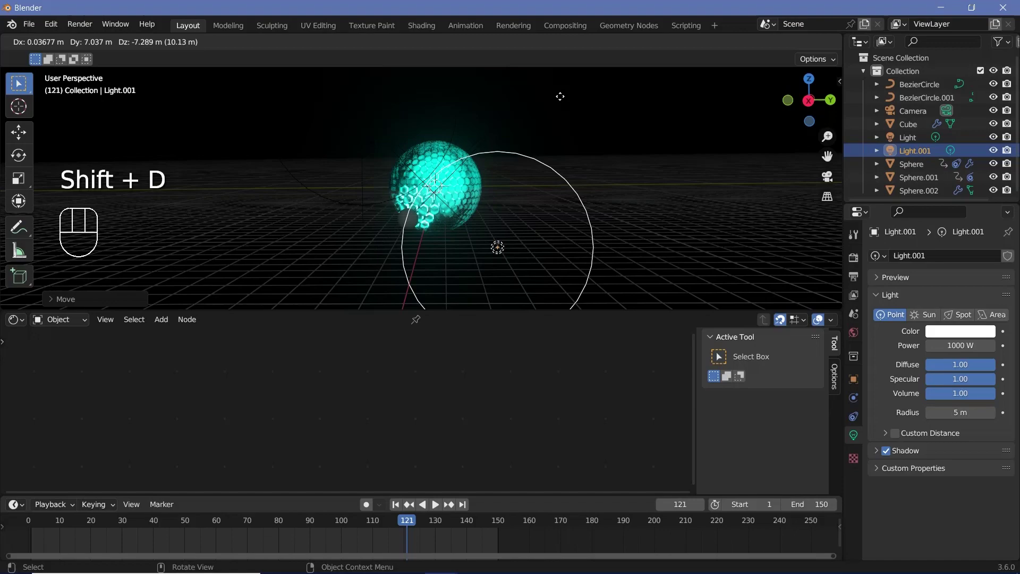
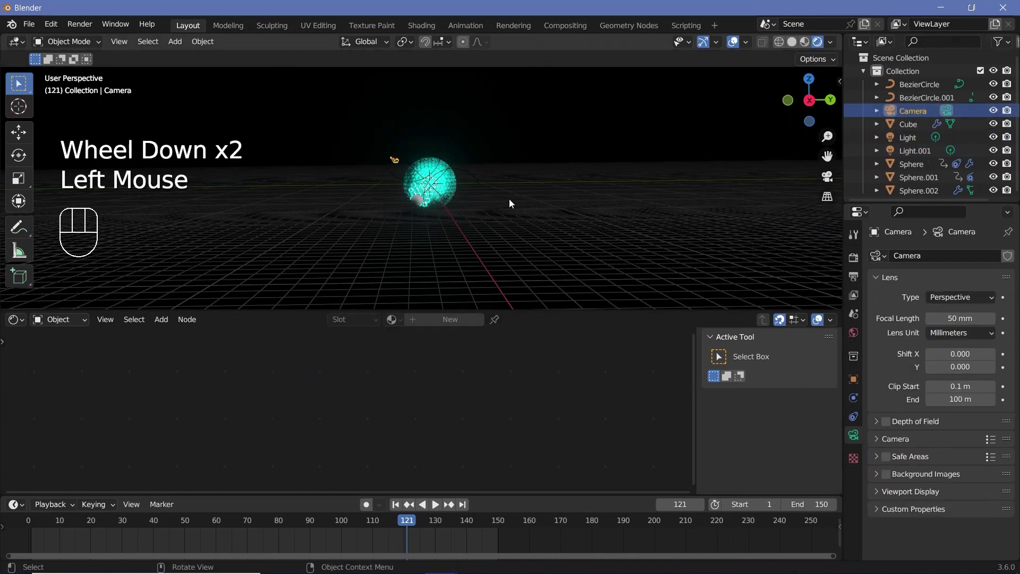
Step: Reset and reposition the camera, look through it and frame the glowing sphere
key("alt+g")
key("alt+r")
key("r")
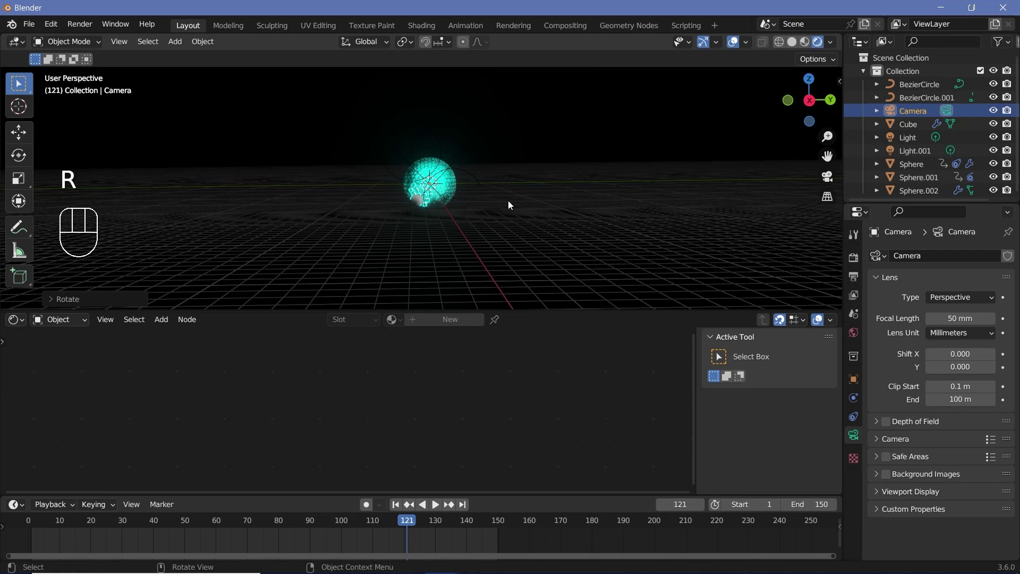
key("g")
key("r")
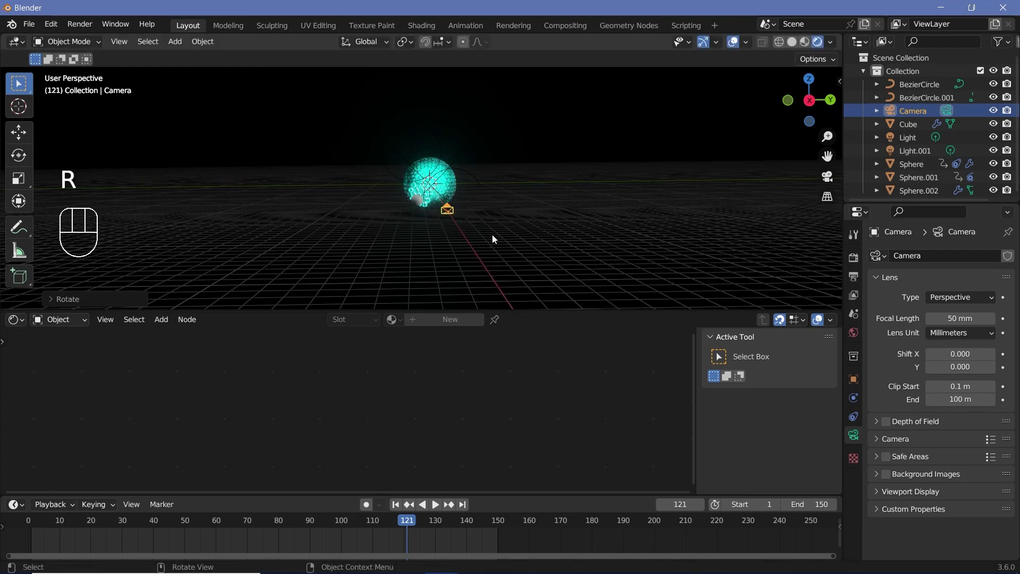
key("KP_0")
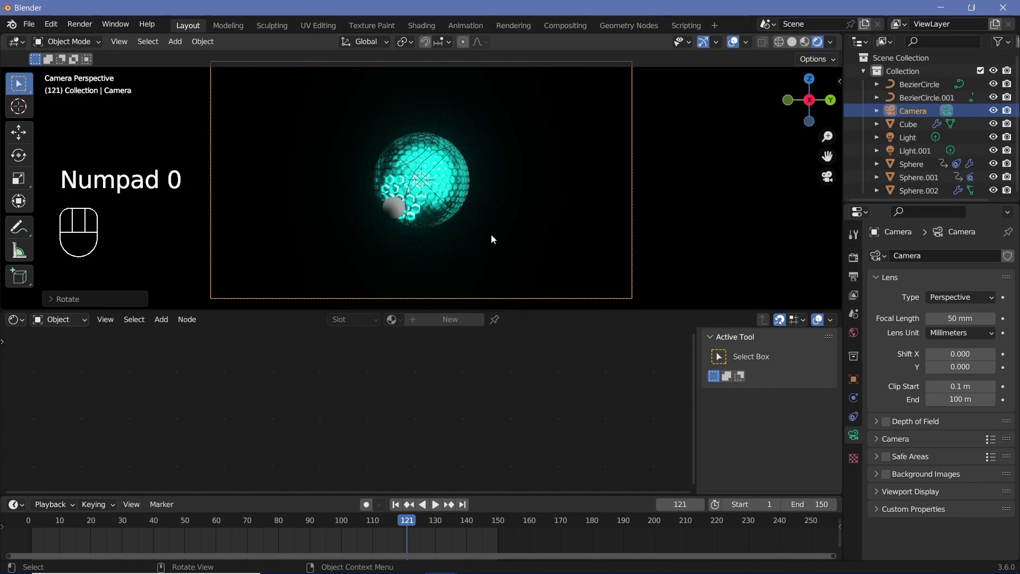
key("space")
key("space")
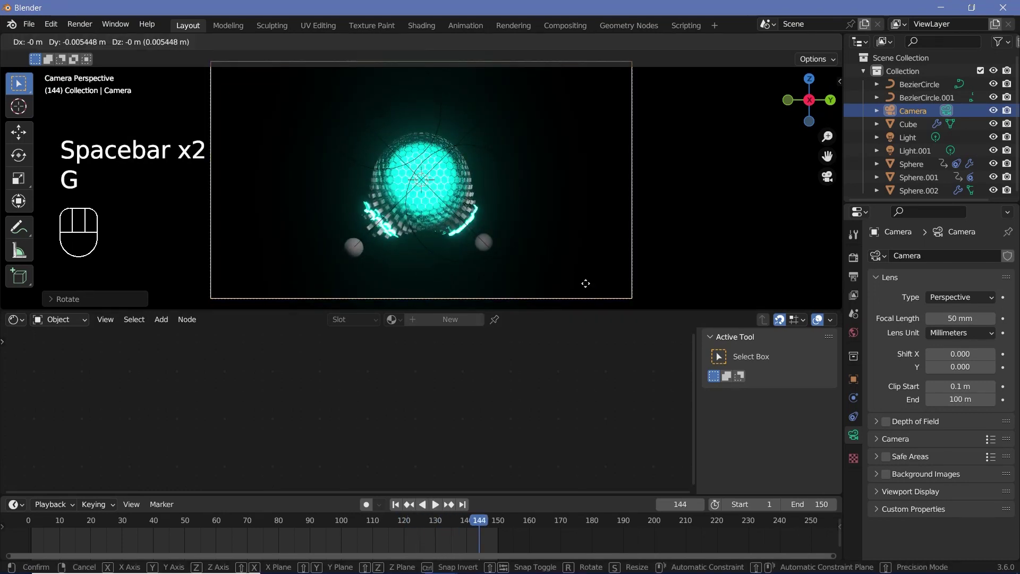
key("g")
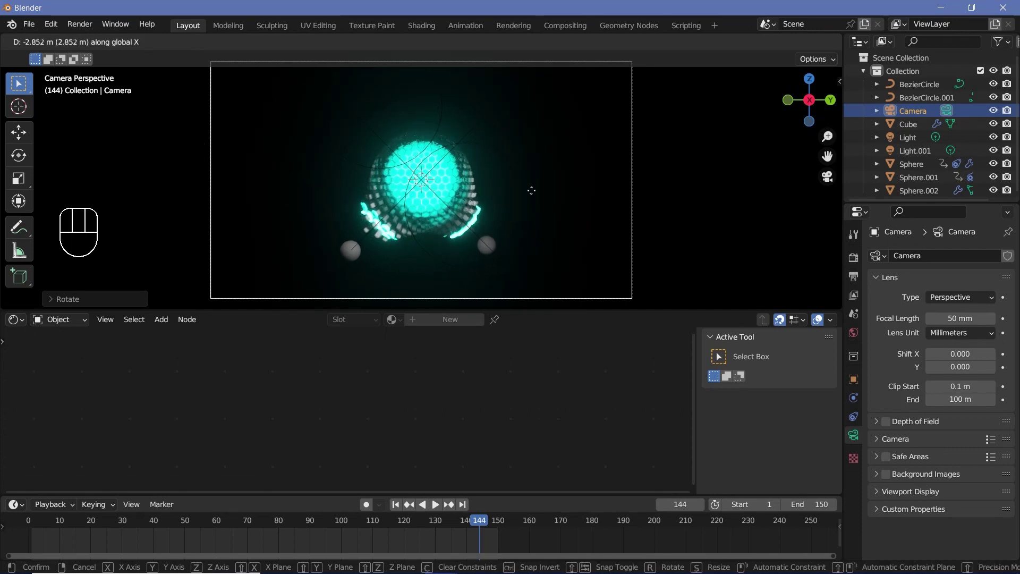
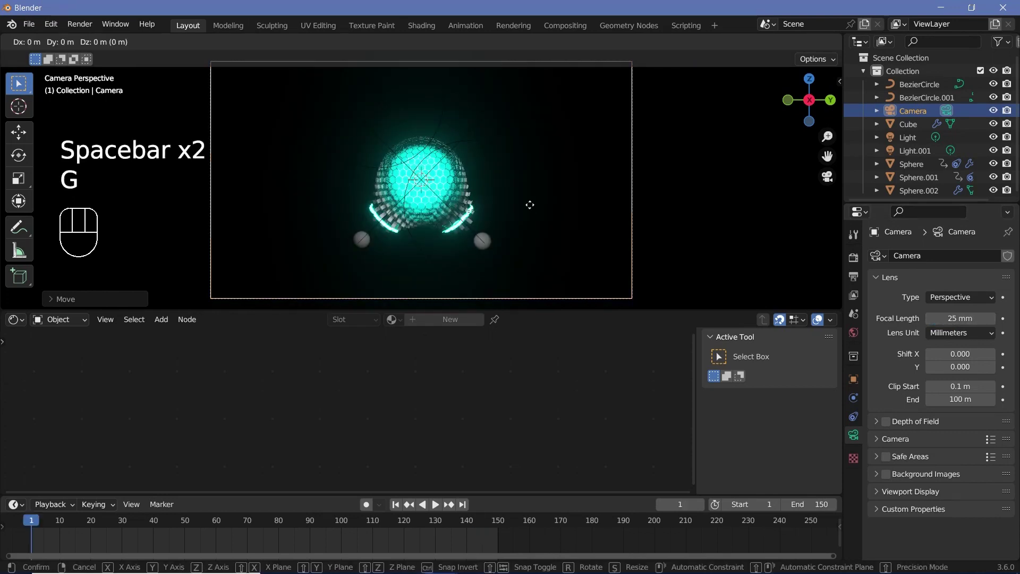
Step: Refine the camera framing against the black background with a 25 mm focal length
key("g")
scroll("up", 3)
key("space")
key("space")
key("space")
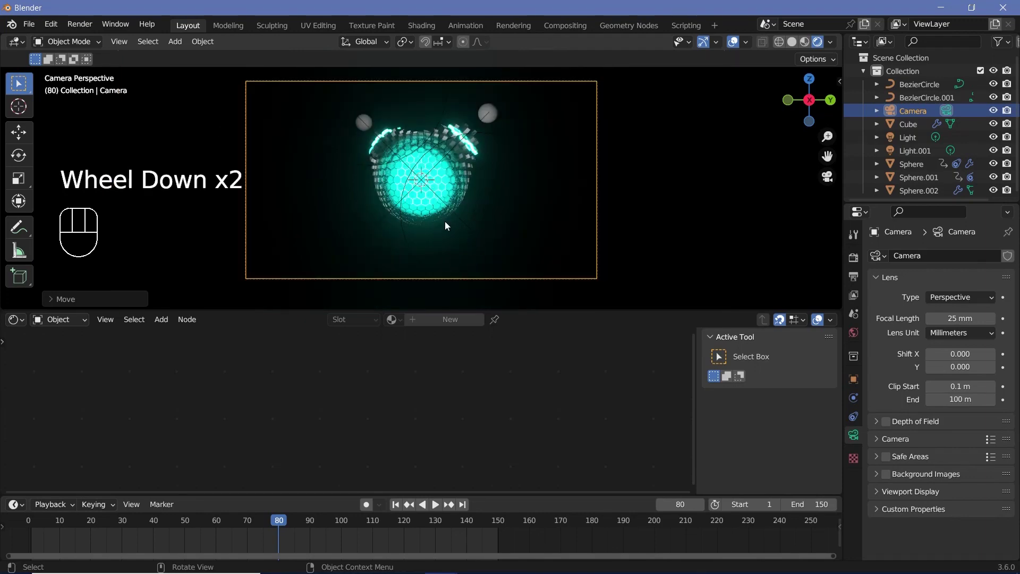
scroll("down", 3)
key("shift+a")
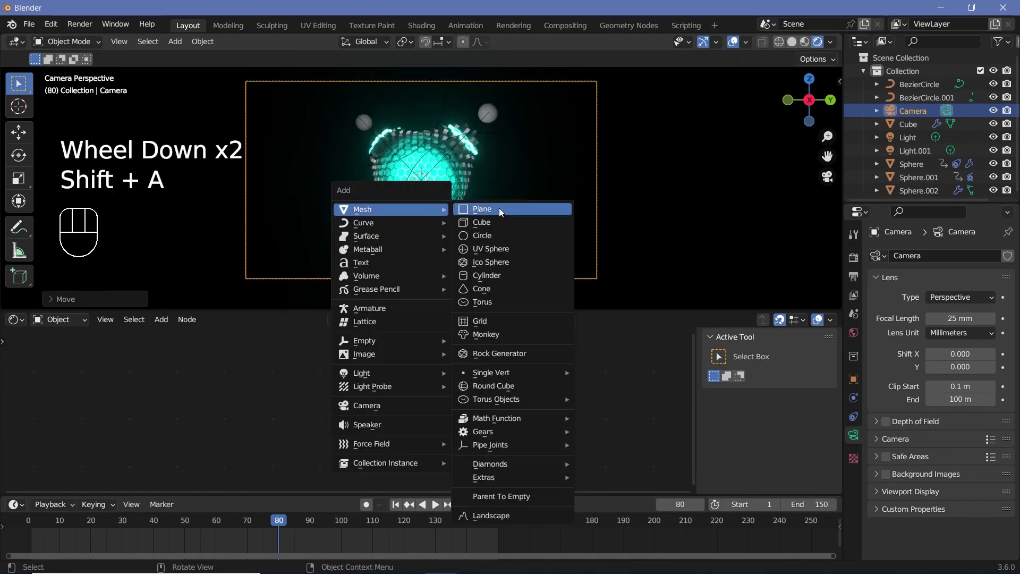
Step: Add a plane, scale it into a large floor beneath the sphere and check it in playback
key("r")
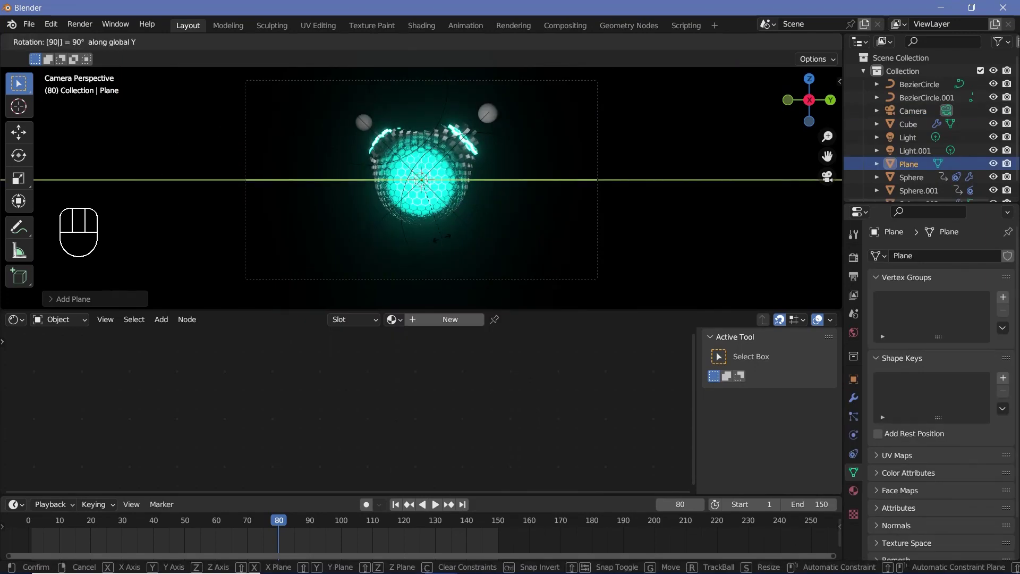
key("s")
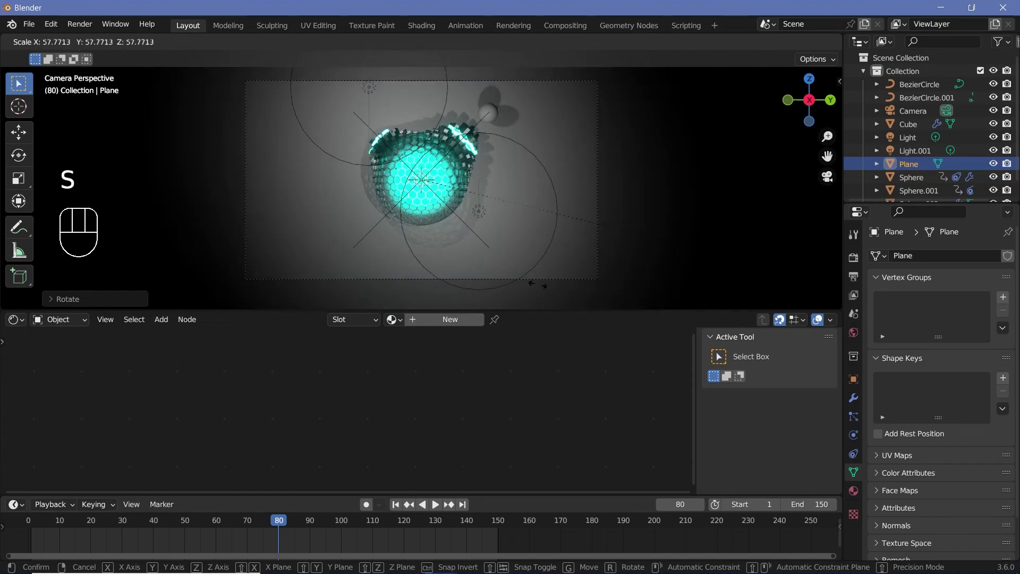
key("g")
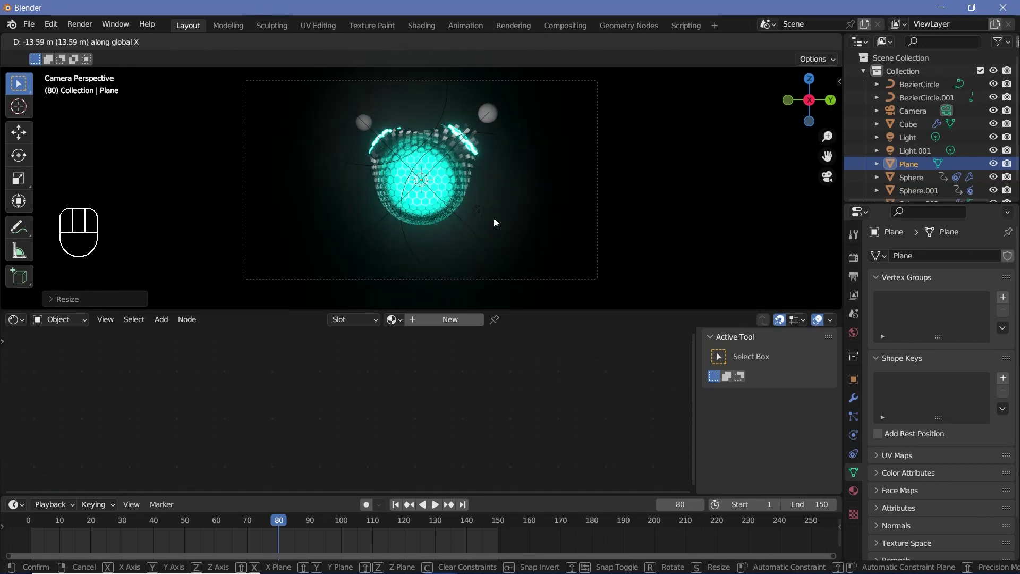
key("space")
key("space")
key("space")
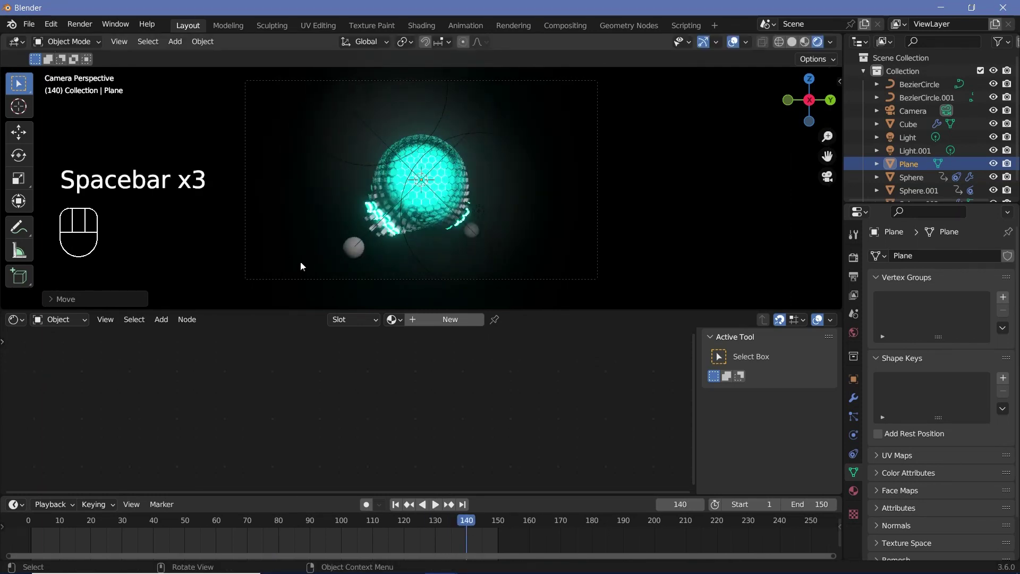
left_click(356, 254)
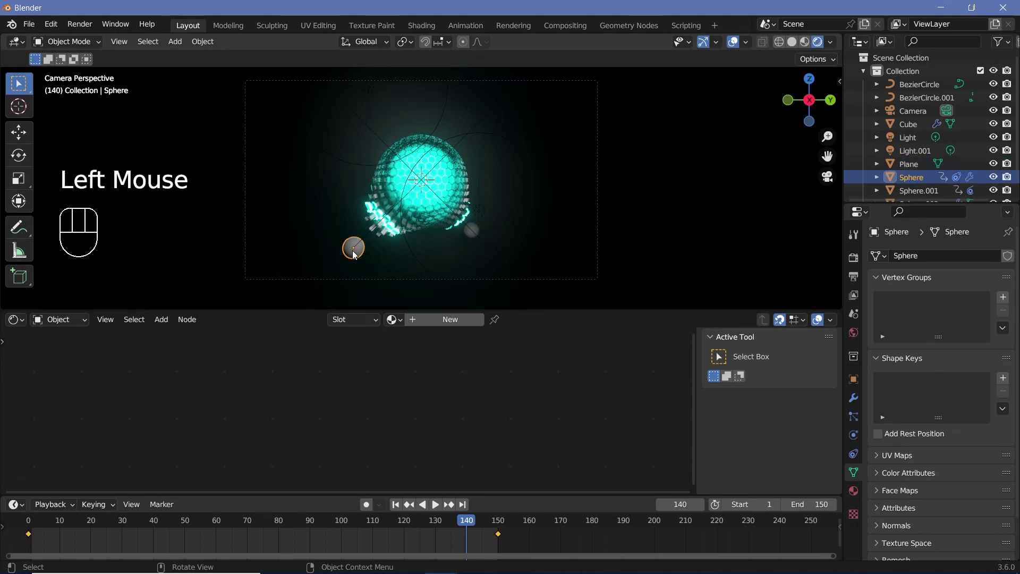
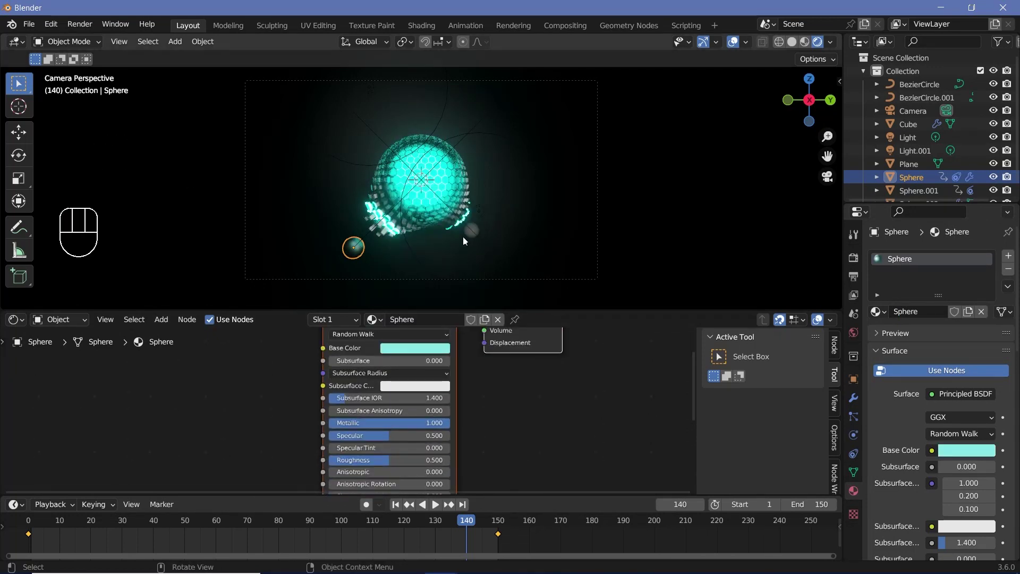
Step: Link the outer sphere's material to the small sphere with Ctrl+L Link Materials and preview
left_click(471, 233)
left_click(472, 235)
left_click(359, 257)
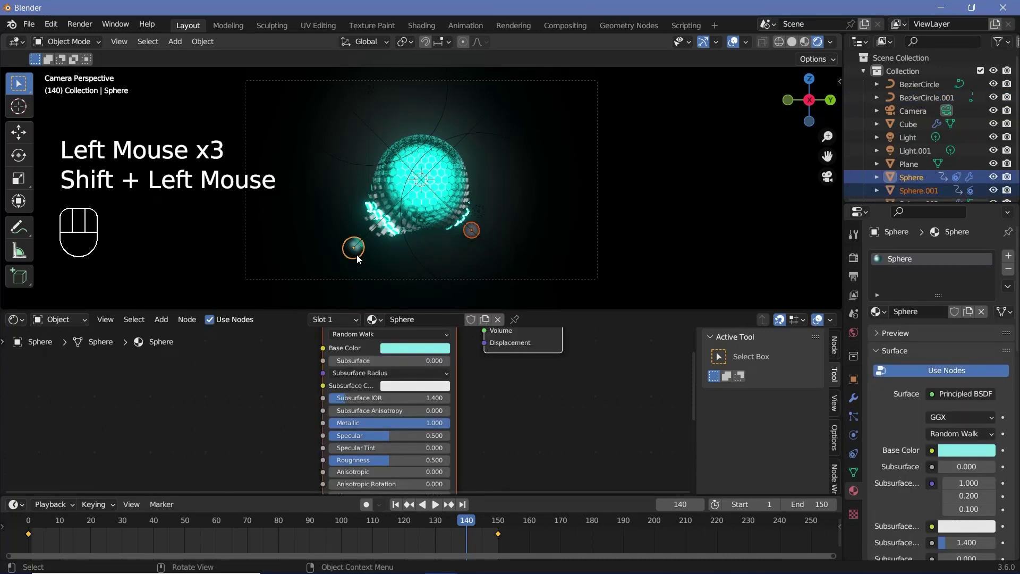
key("ctrl+l")
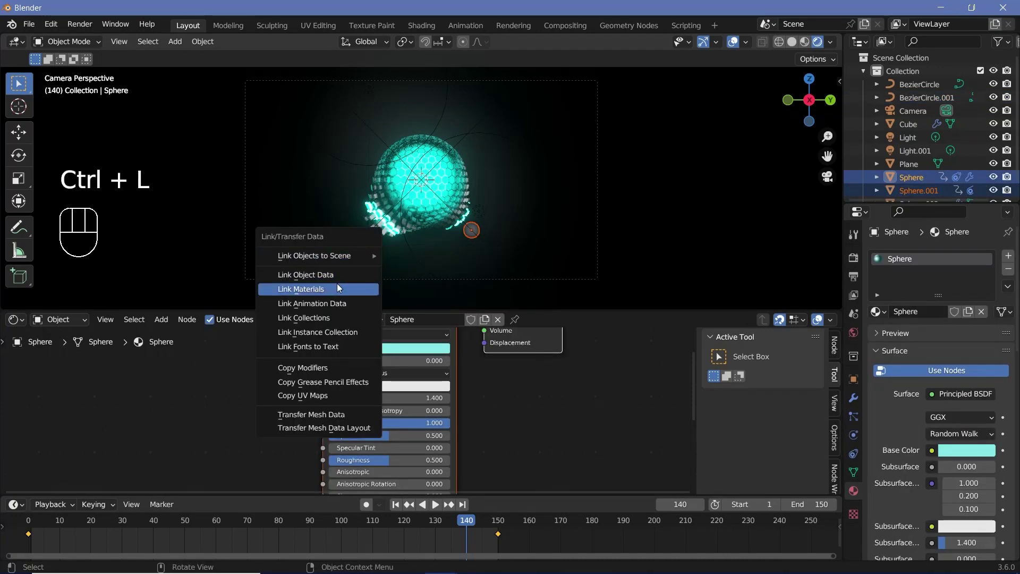
key("space")
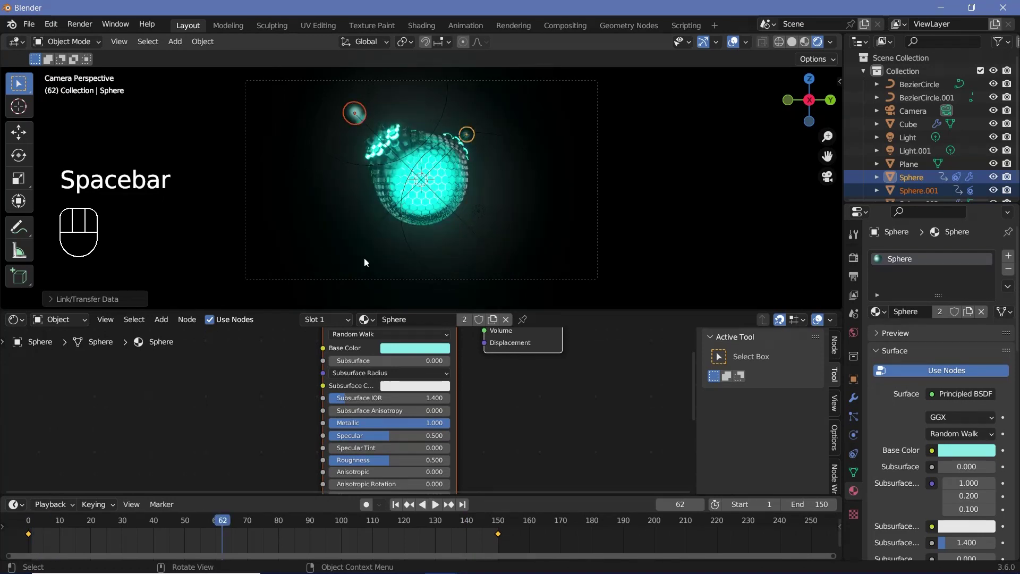
key("space")
key("space")
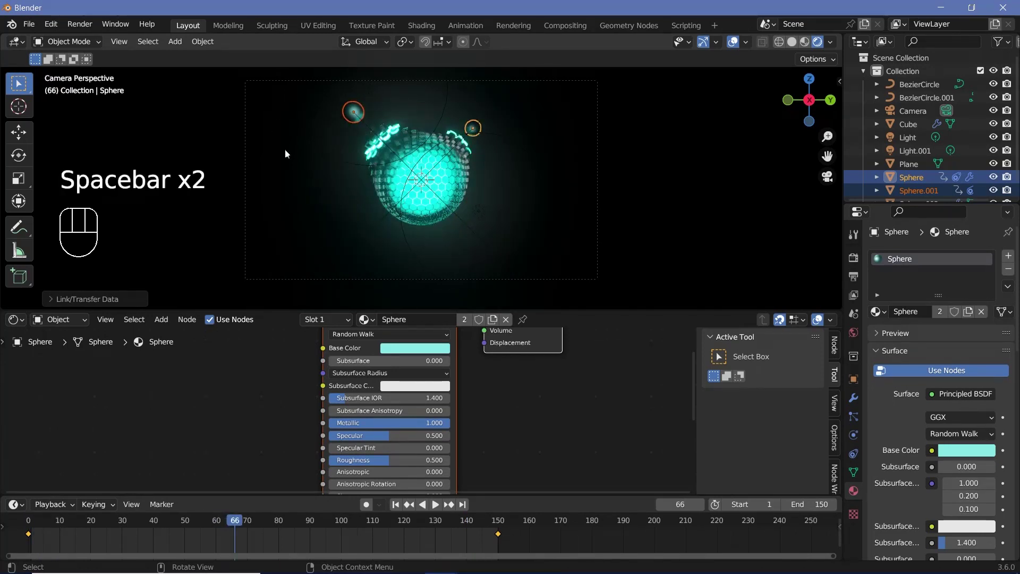
left_click_drag(78, 24, 112, 55)
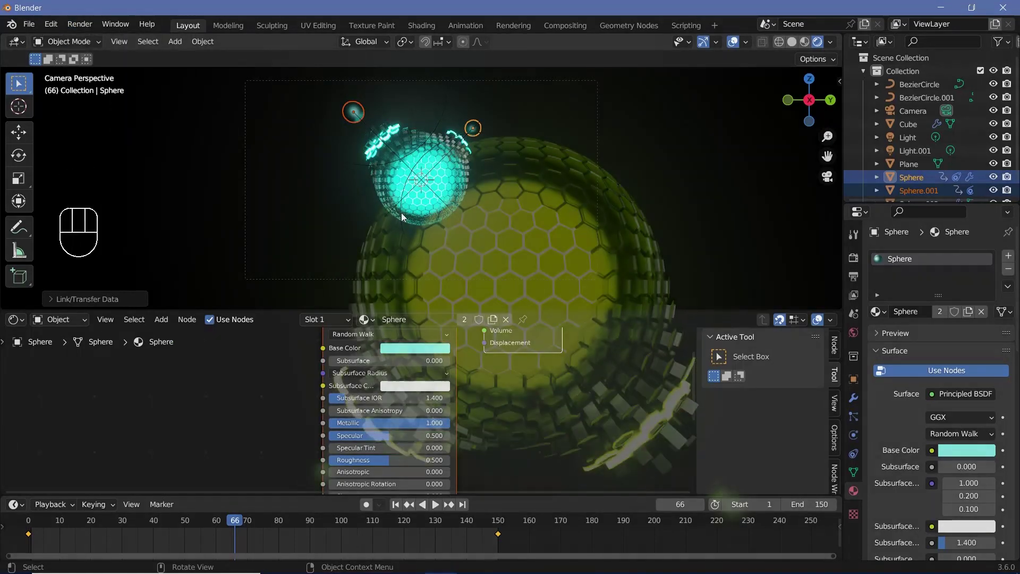